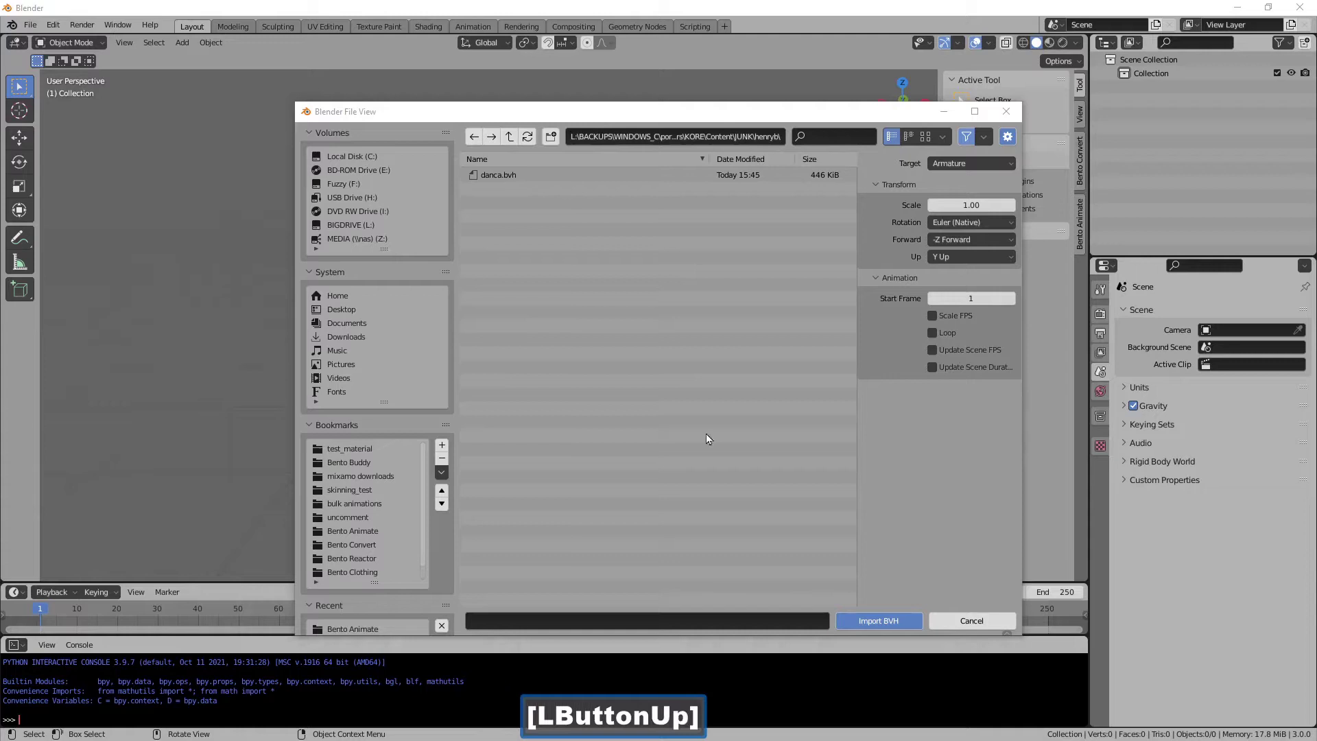
# Import danca.bvh as a motion-capture armature named danca.
pyautogui.click(511, 179)
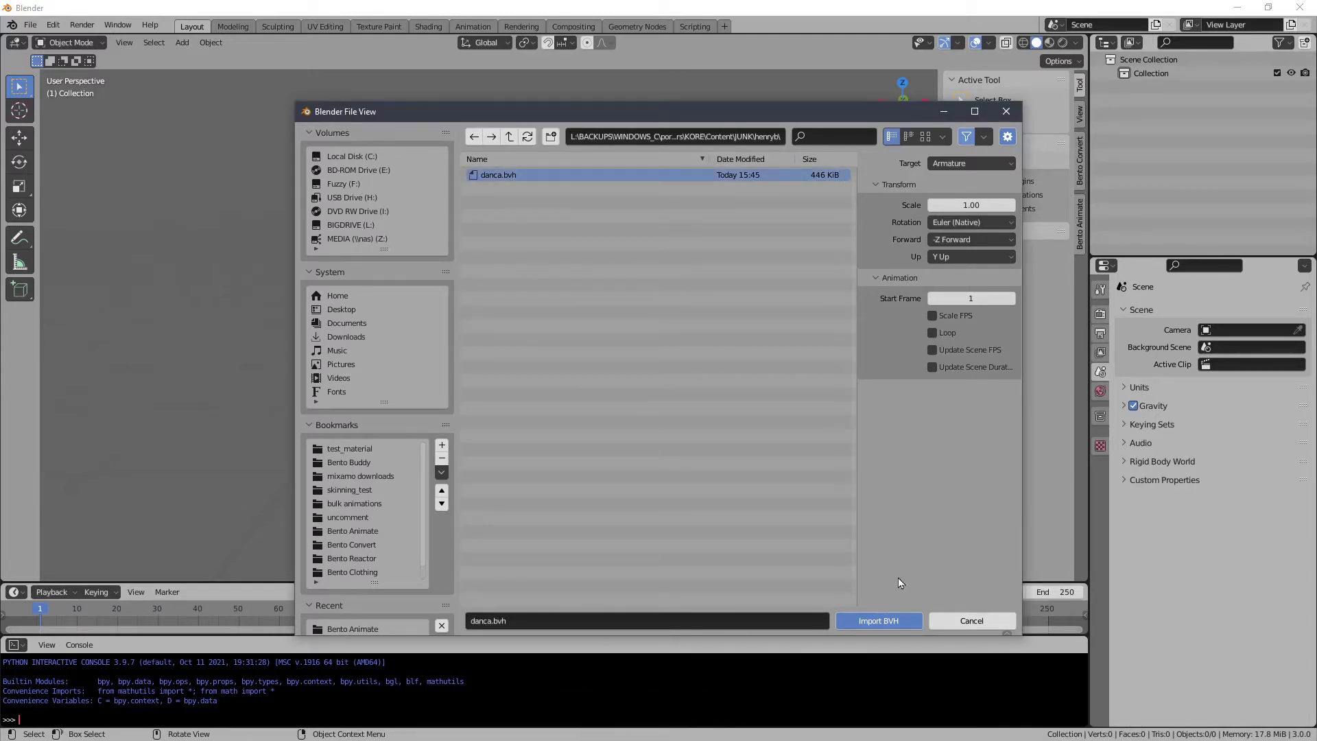
pyautogui.click(890, 628)
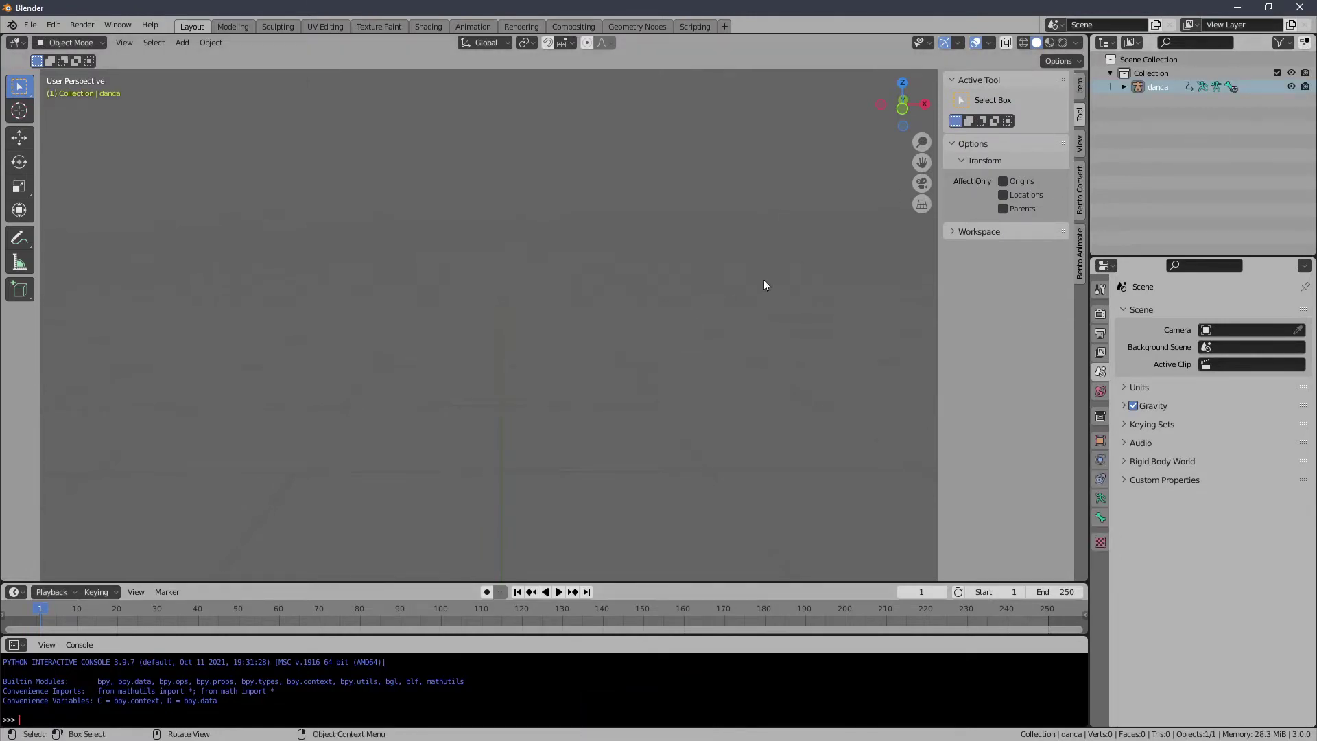
# Frame the skeleton and add the Bento Animate Safe Rig (pos/neutral) to the scene.
pyautogui.press('z')
pyautogui.click(1010, 331)
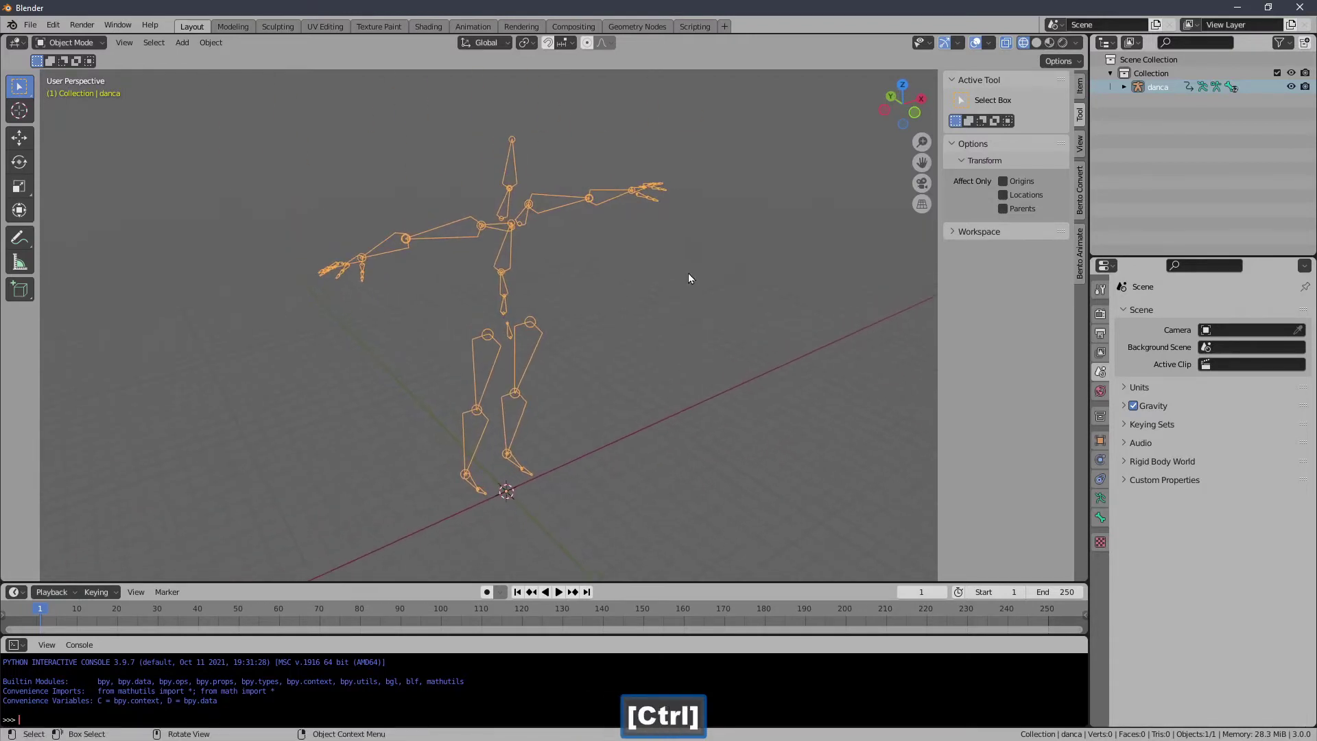
pyautogui.click(983, 88)
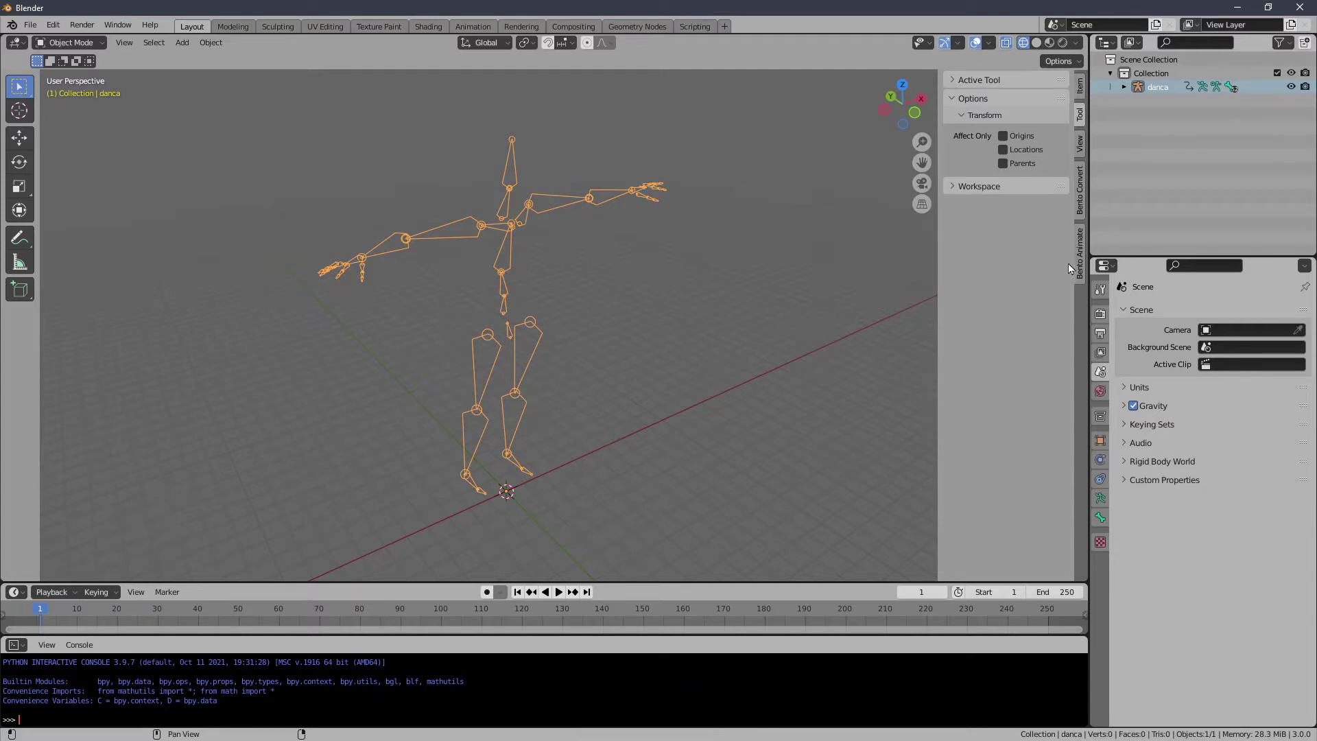
pyautogui.click(1086, 268)
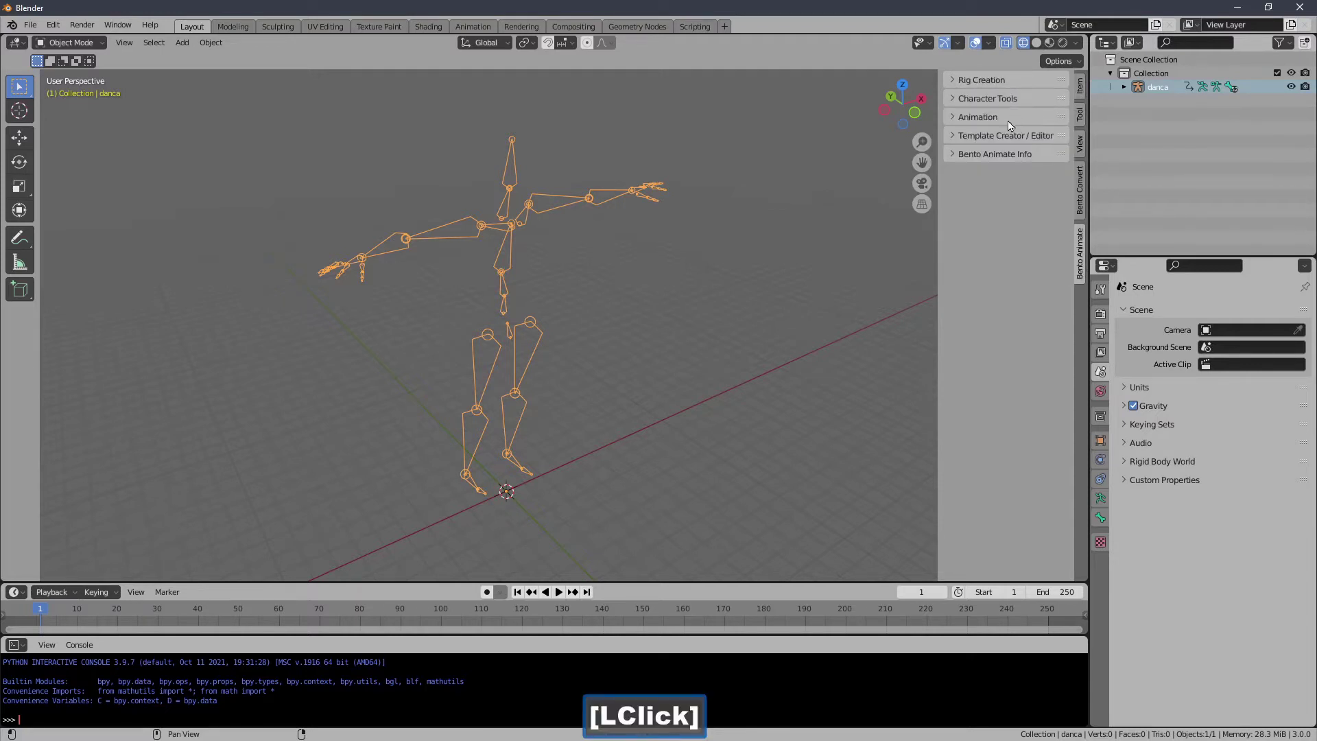
pyautogui.click(989, 85)
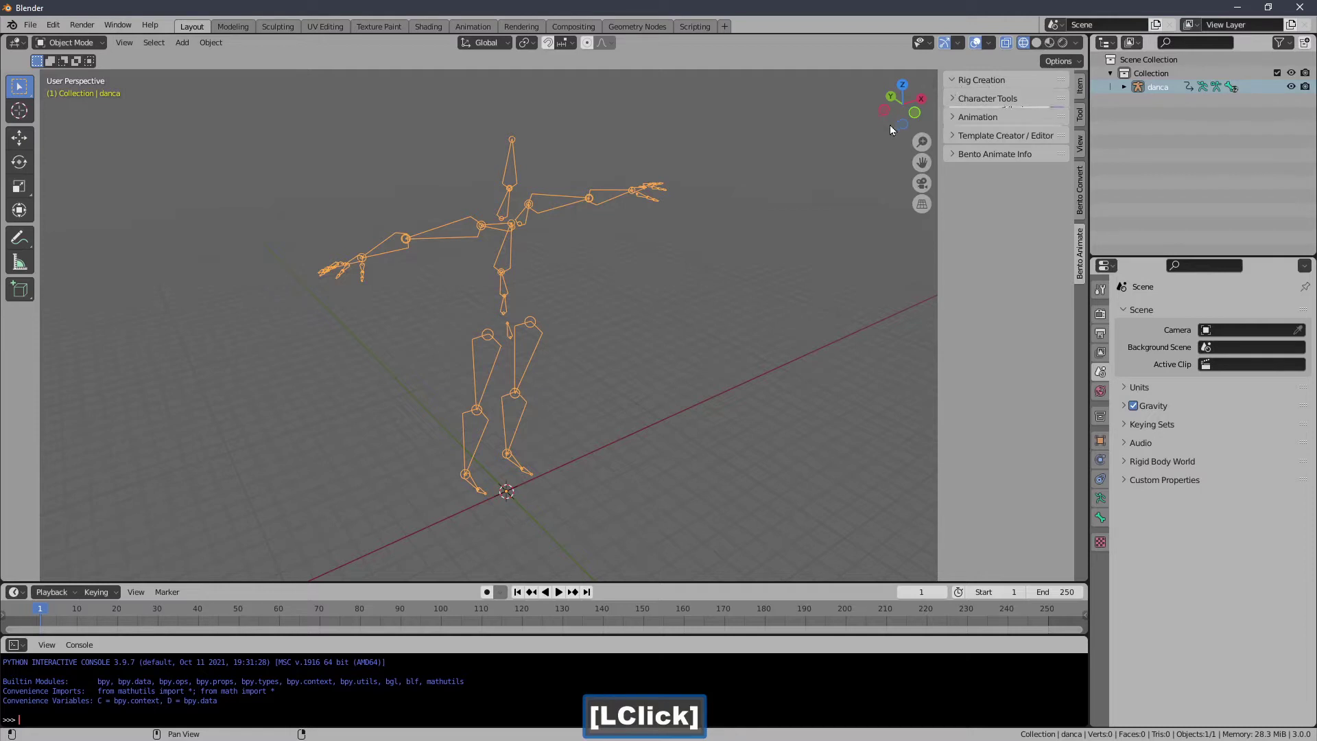
pyautogui.scroll(-3)
pyautogui.press('s')
pyautogui.click(543, 397)
# Scale the danca skeleton down toward the BentoBuddy rig's size.
pyautogui.press('.')
pyautogui.press('s')
pyautogui.click(532, 422)
# From the front view, reduce the danca skeleton's scale to approach the rig's size.
pyautogui.press('.')
pyautogui.press('s')
pyautogui.click(522, 399)
pyautogui.press('.')
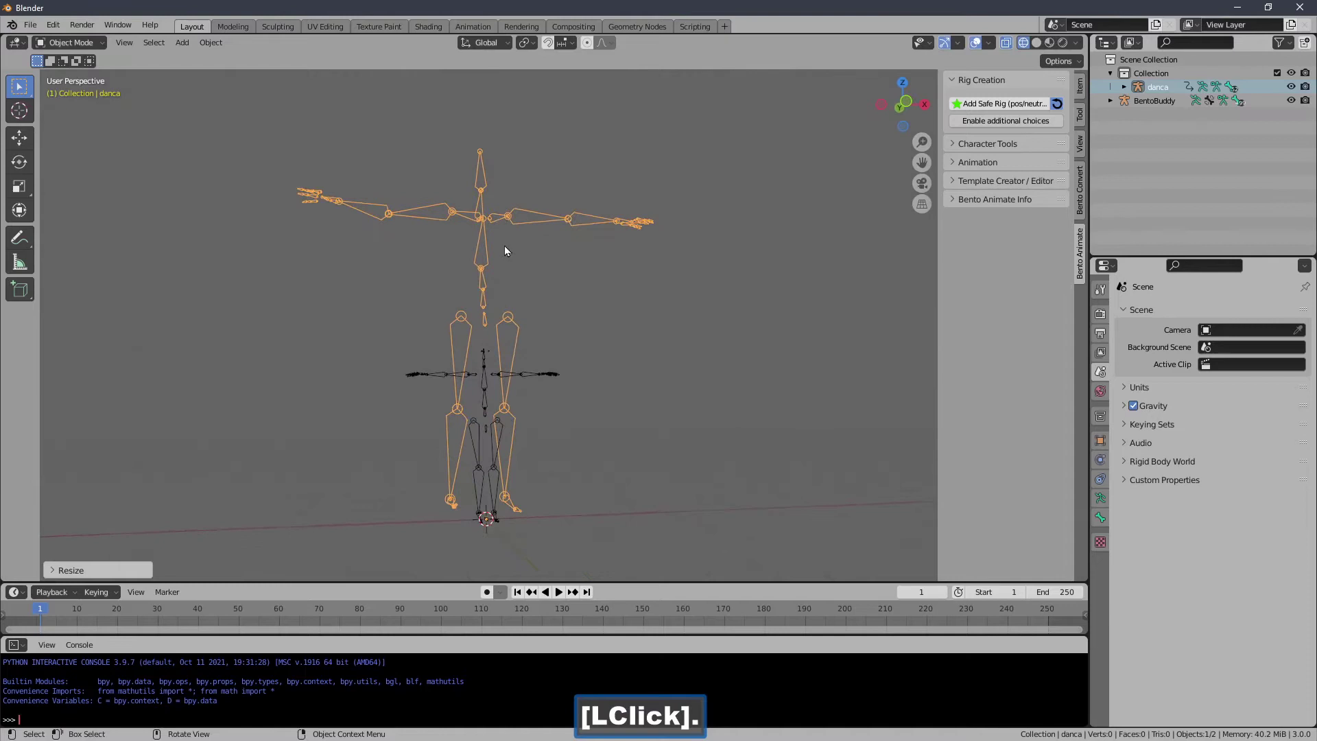
pyautogui.press('/')
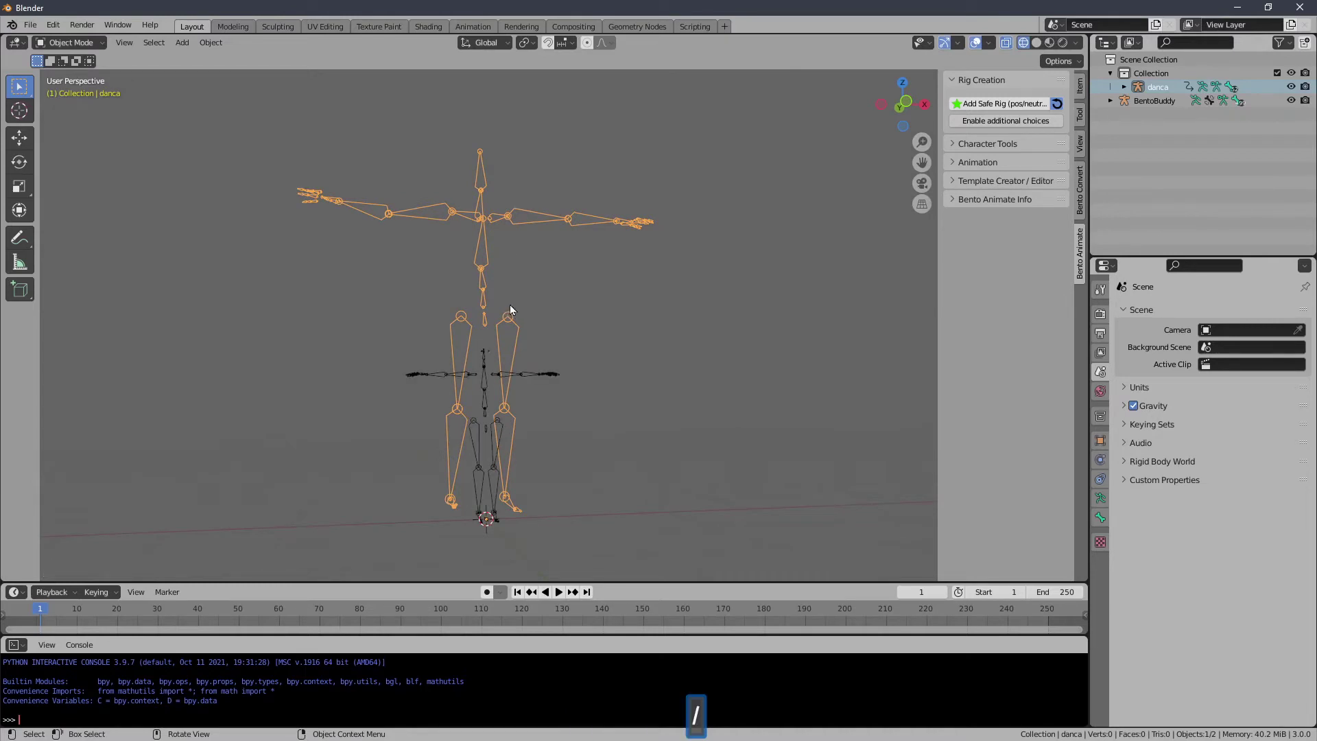
pyautogui.press('F3')
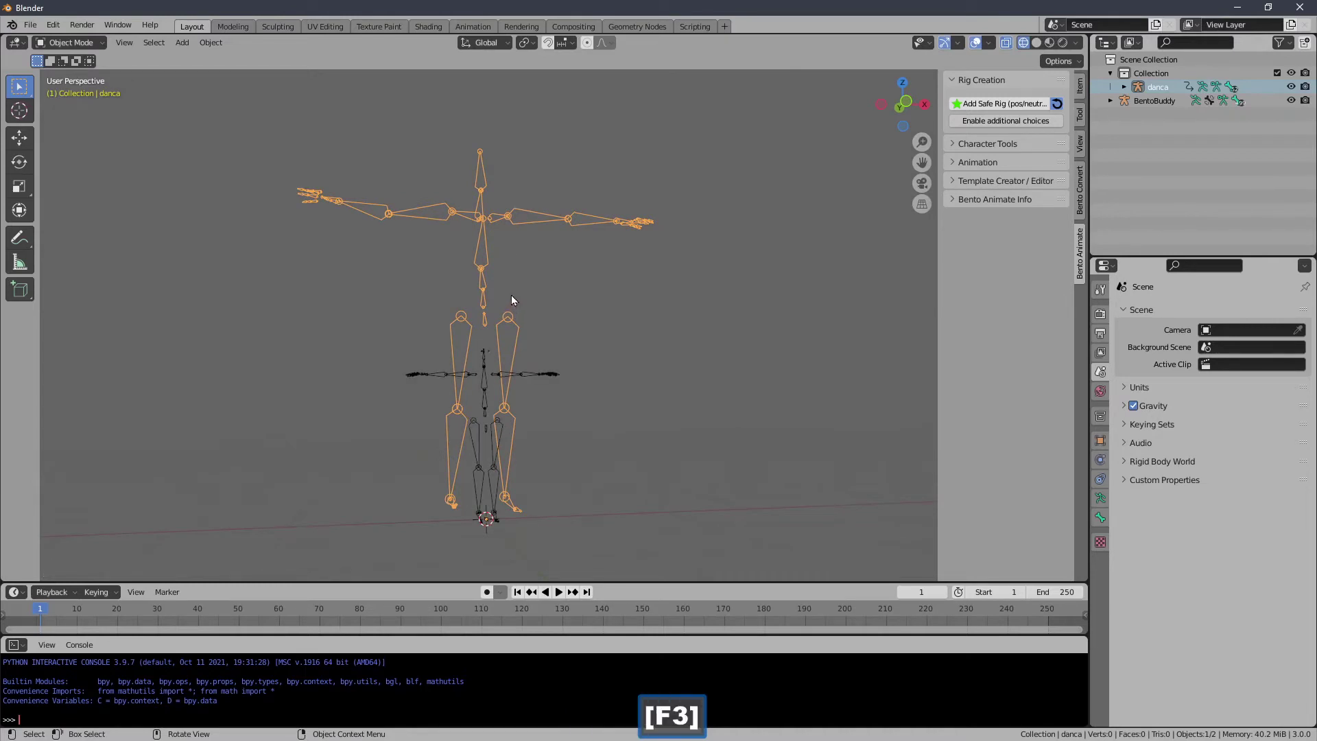
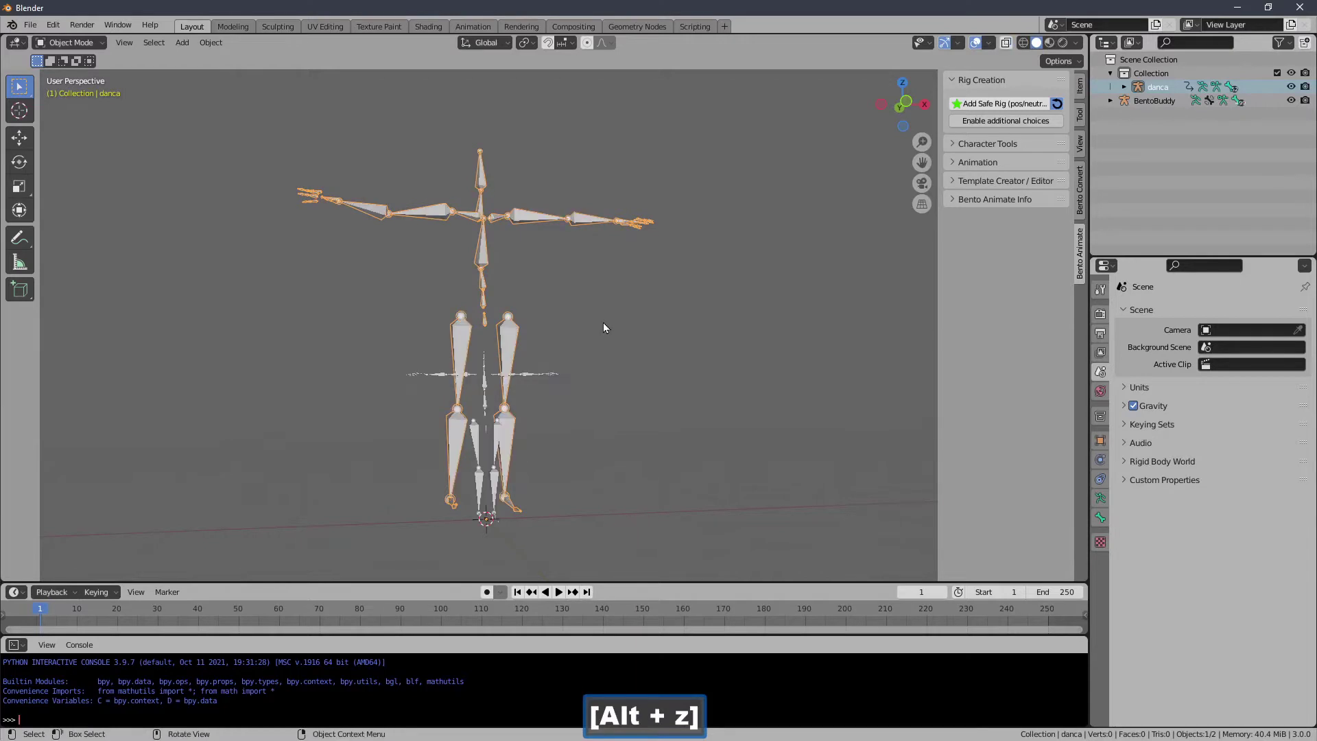
pyautogui.press('s')
pyautogui.click(541, 441)
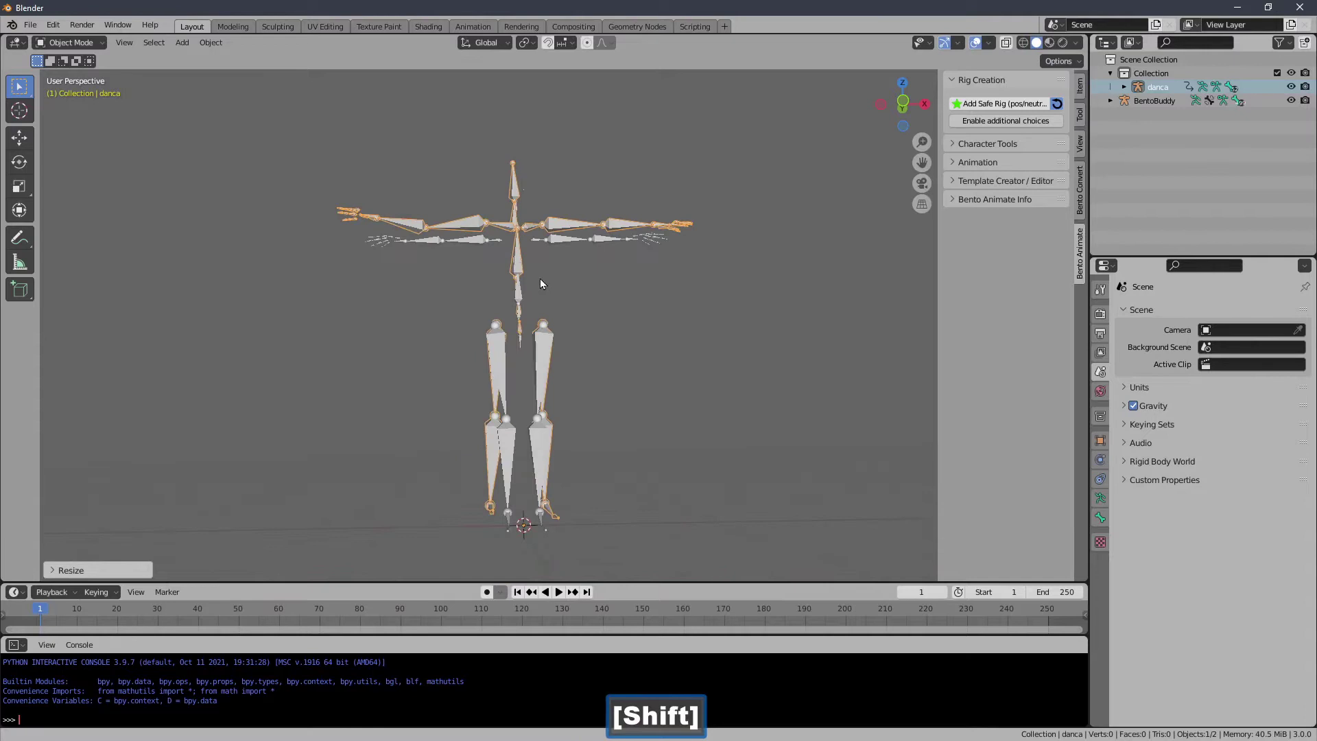
# Fine-tune the danca scale in front orthographic view until it overlaps the BentoBuddy rig.
pyautogui.press('s')
pyautogui.click(514, 288)
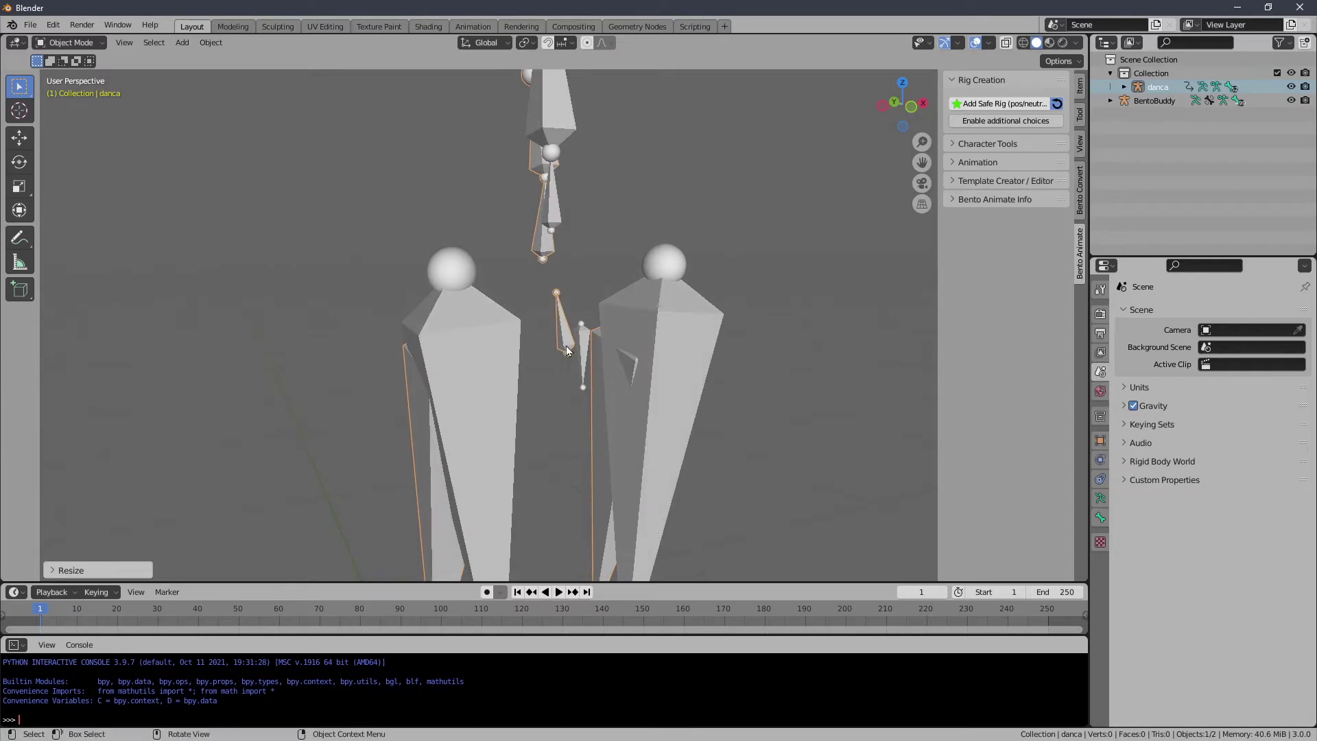
pyautogui.press('1')
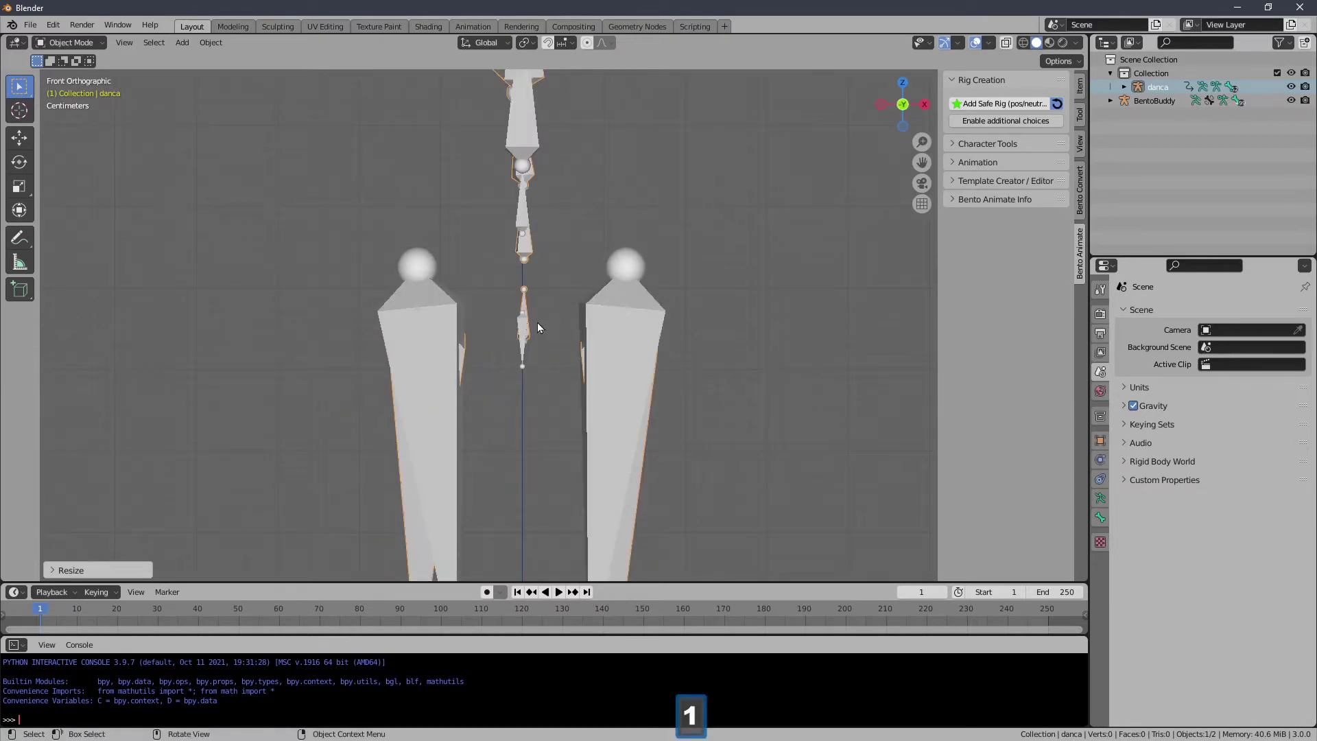
pyautogui.press('s')
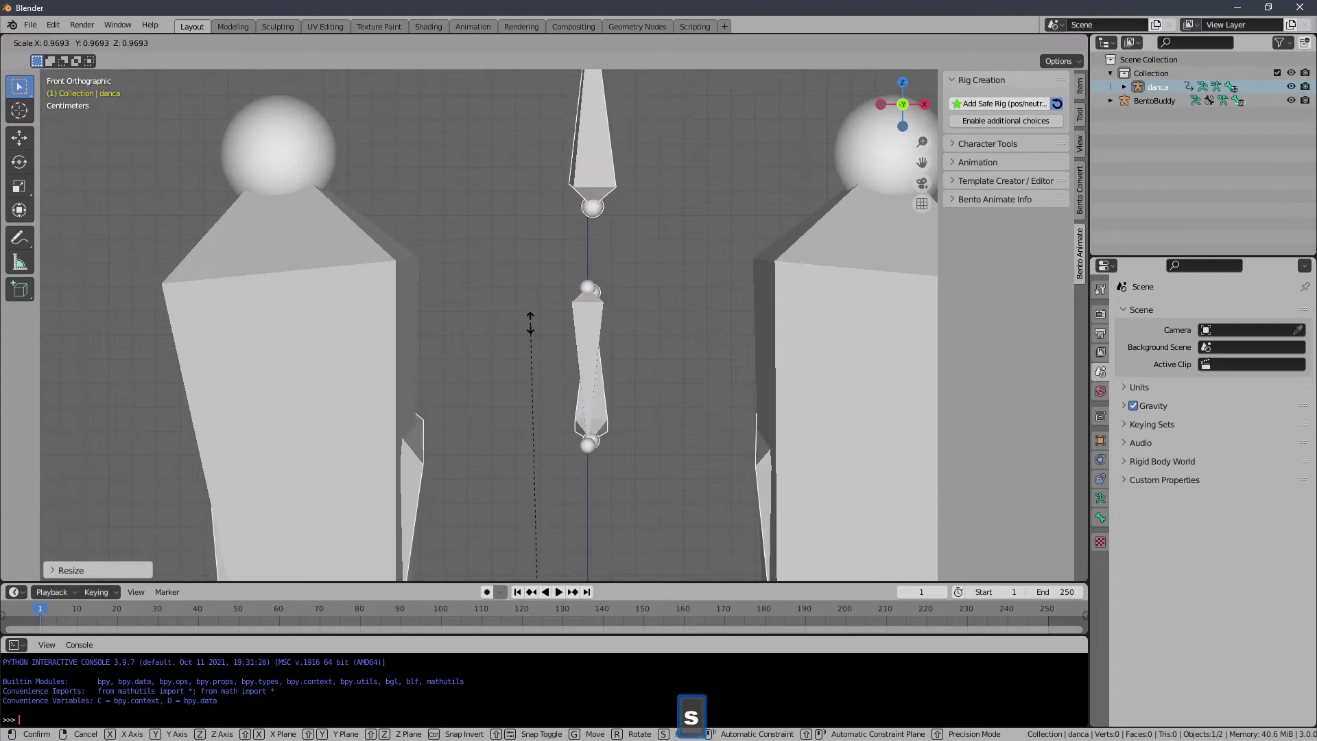
pyautogui.click(538, 329)
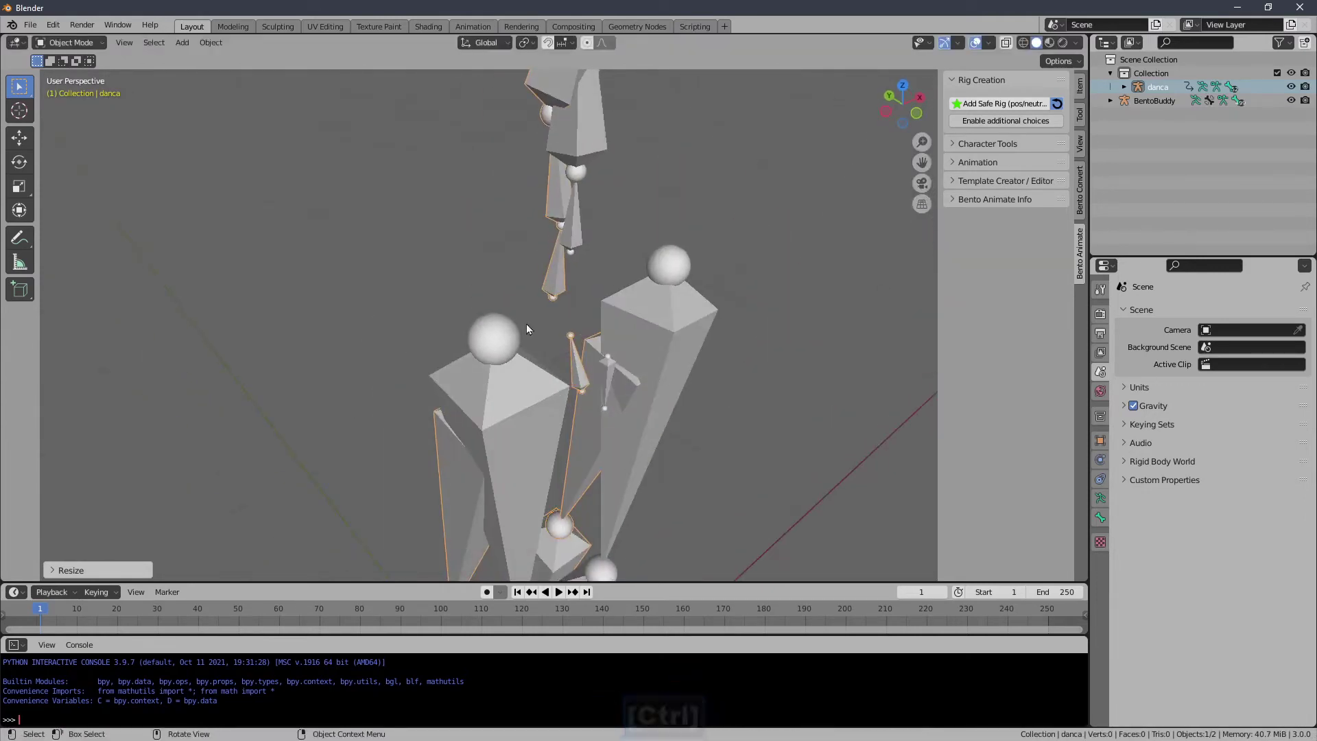
pyautogui.click(100, 44)
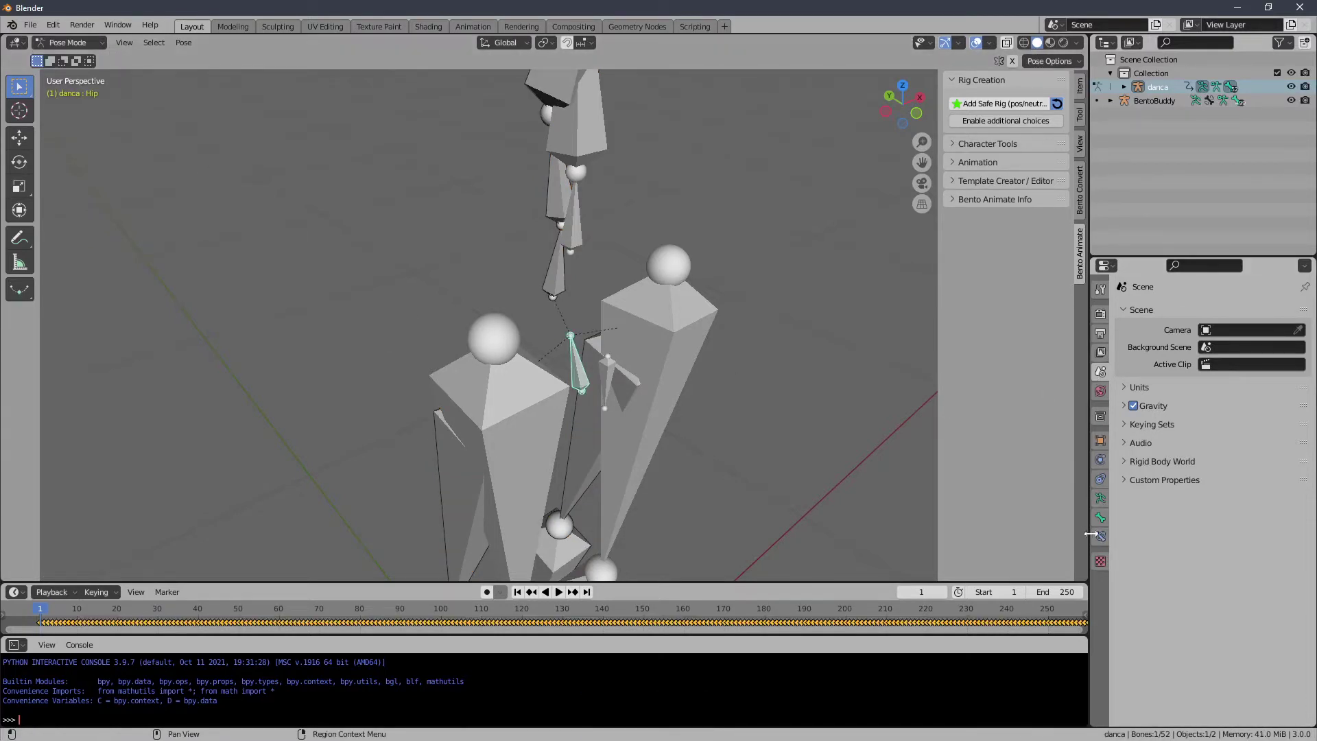
pyautogui.click(1100, 522)
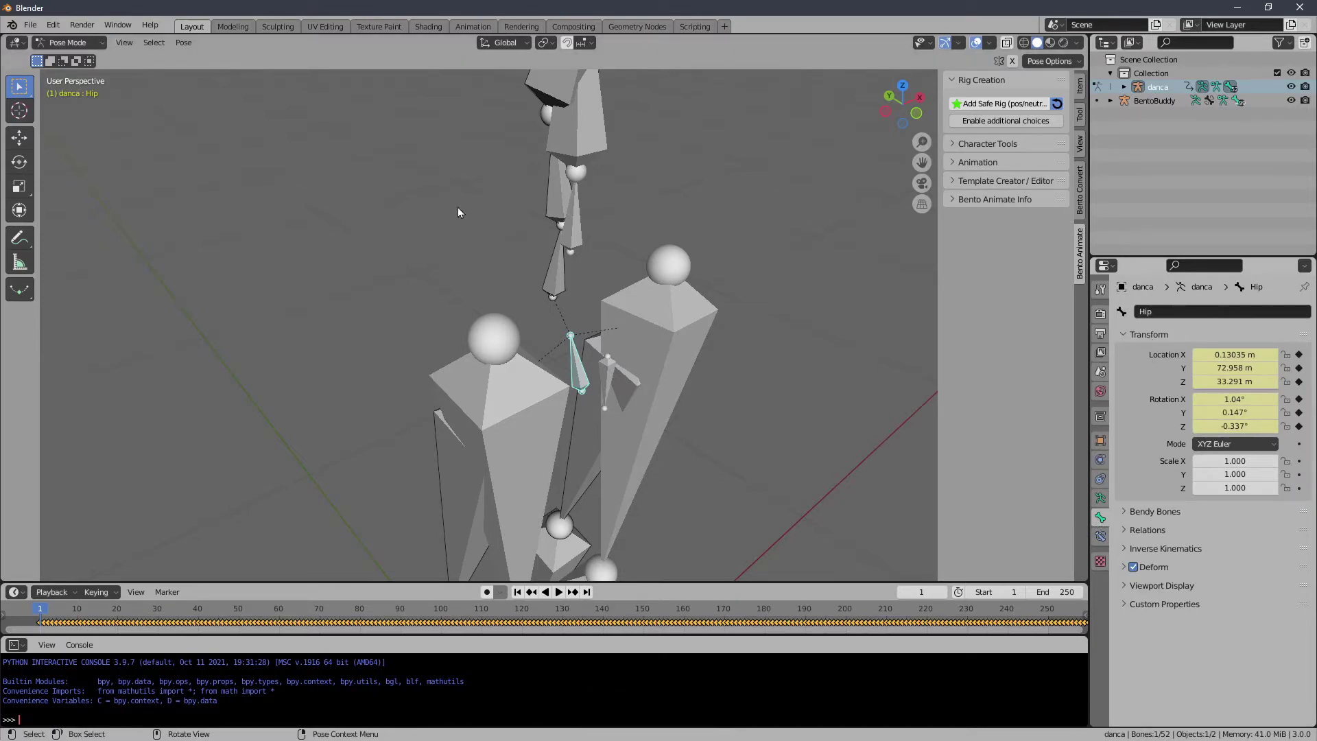
pyautogui.click(479, 220)
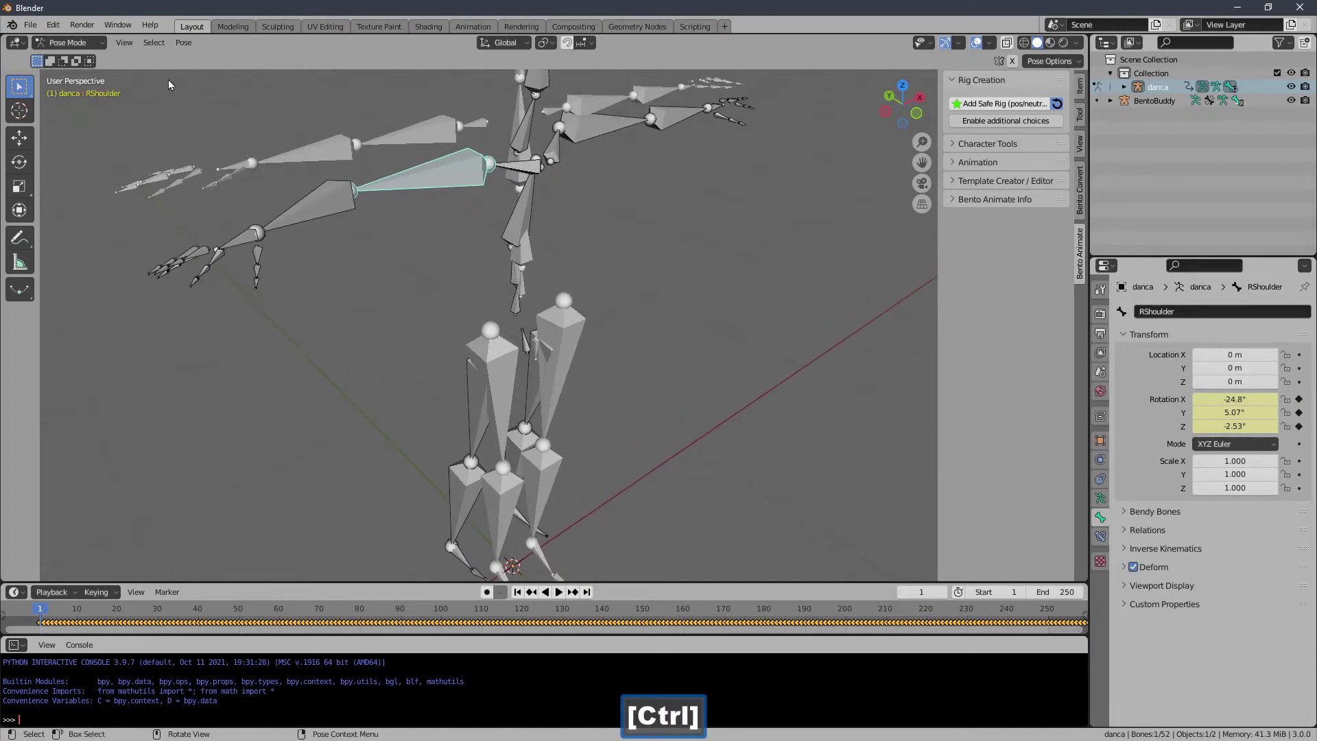
pyautogui.click(107, 51)
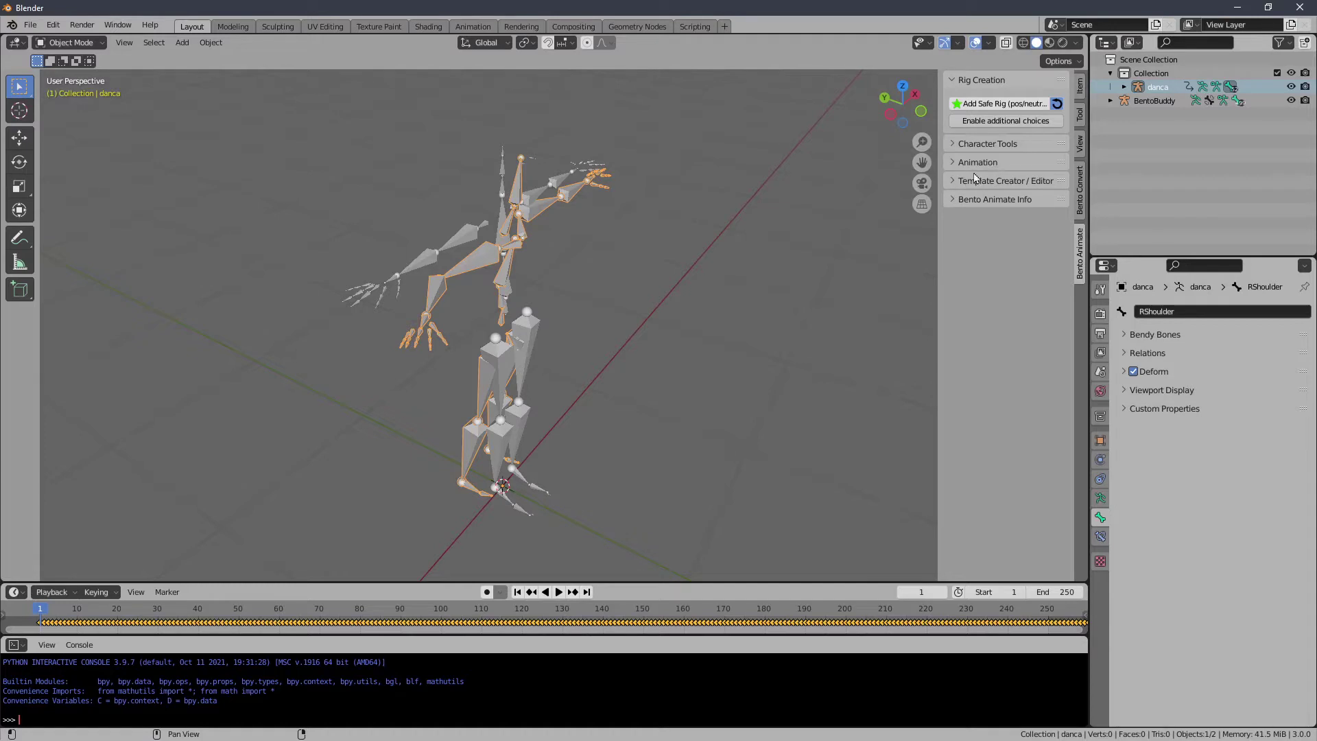
# Expand Character Tools > Retarget Motion and reselect the danca skeleton.
pyautogui.click(980, 172)
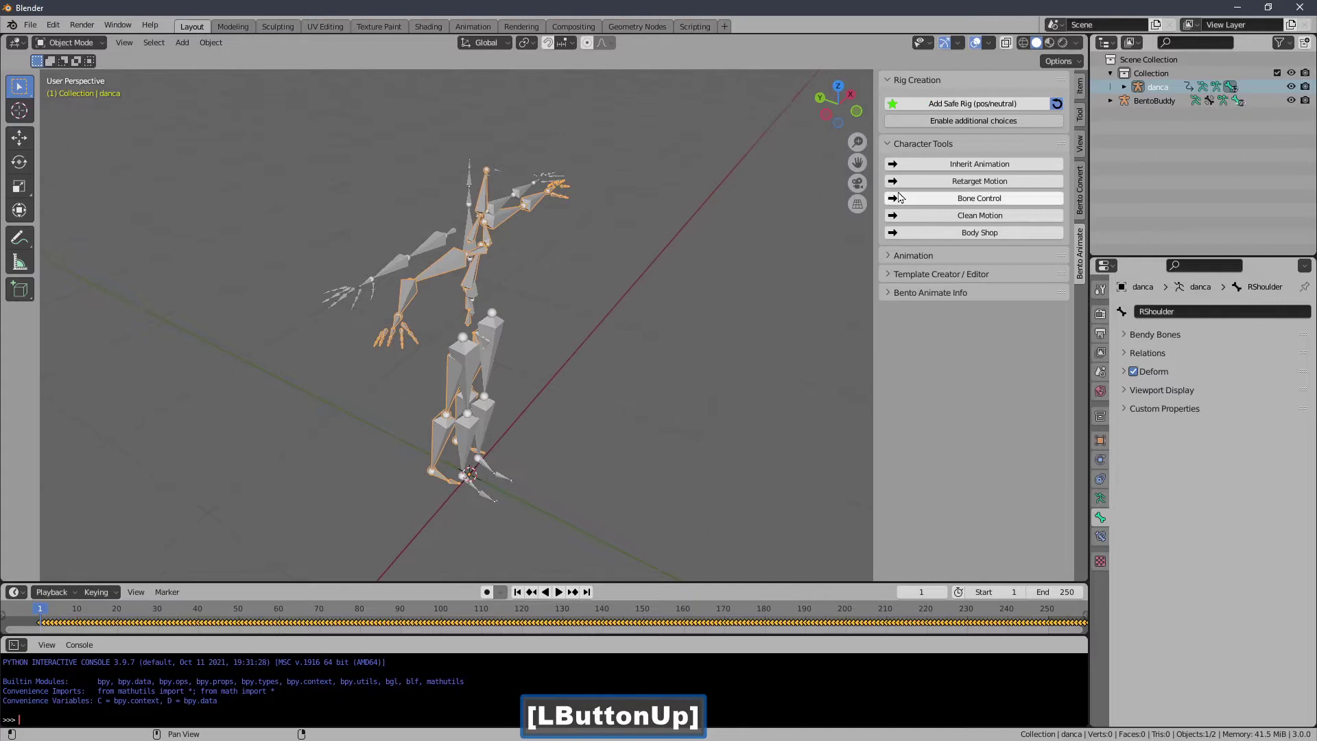
pyautogui.click(927, 191)
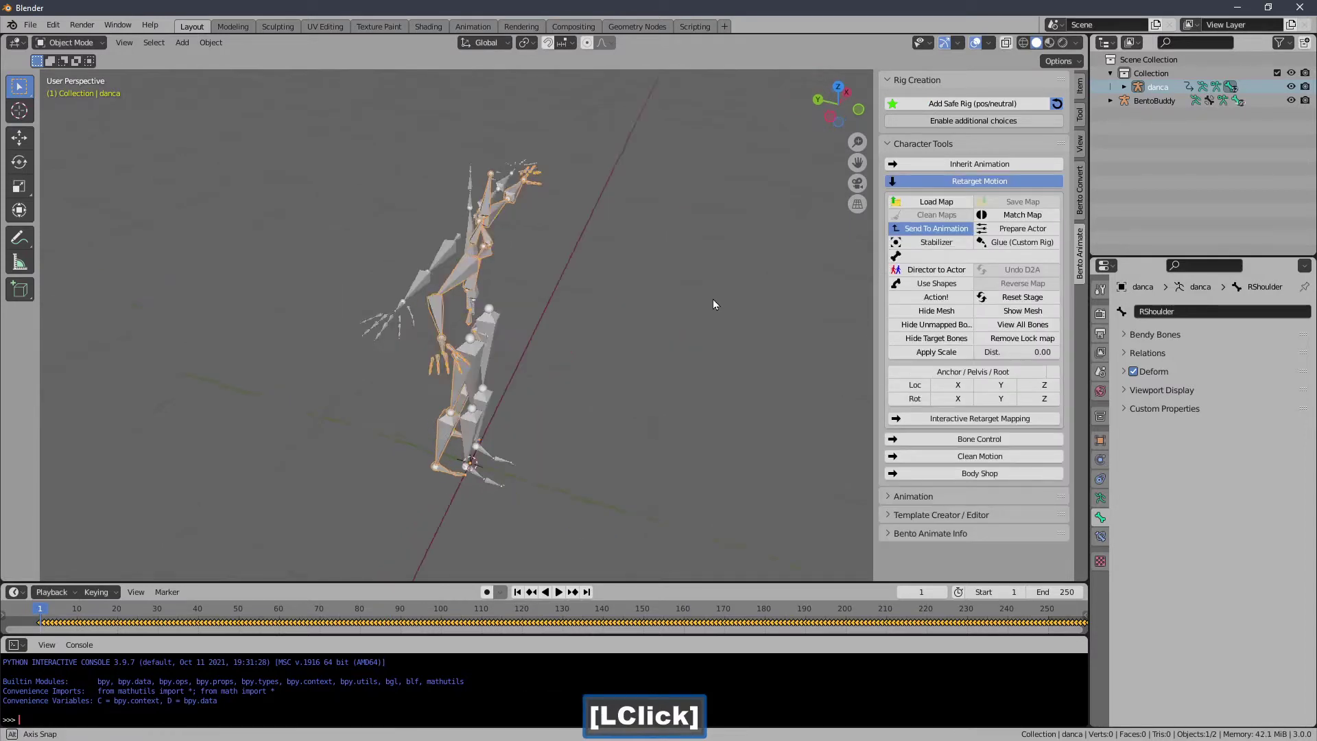
pyautogui.click(420, 244)
pyautogui.press('Delete')
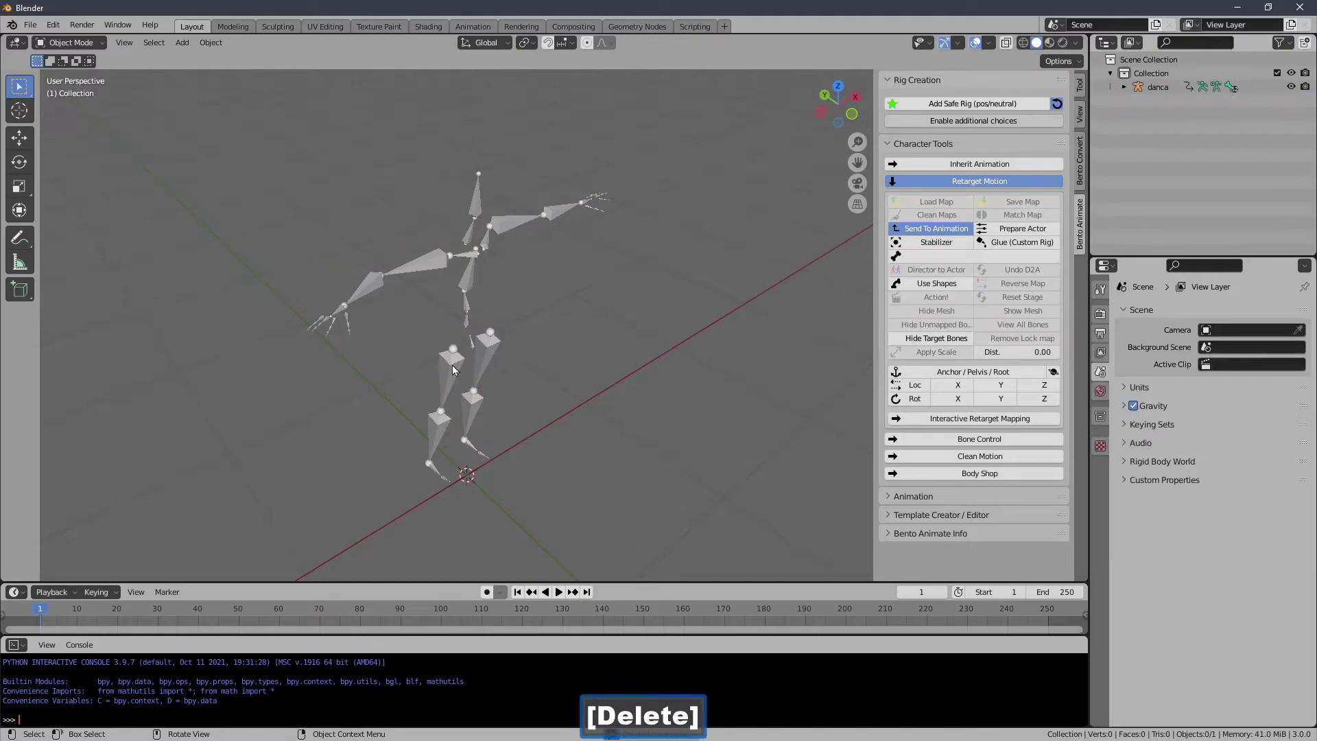
pyautogui.click(457, 369)
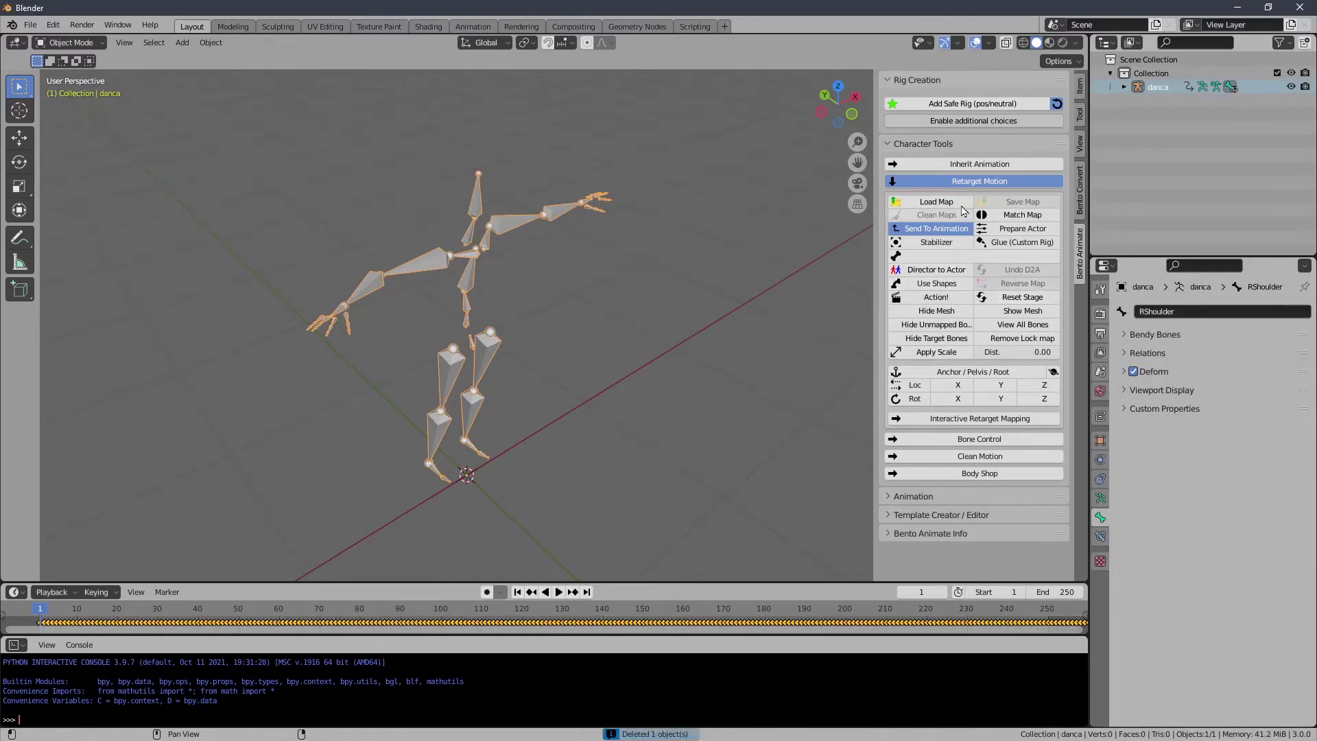
# Load the bvh_cmu_daz.bbm retargeting bone map for danca.
pyautogui.click(963, 201)
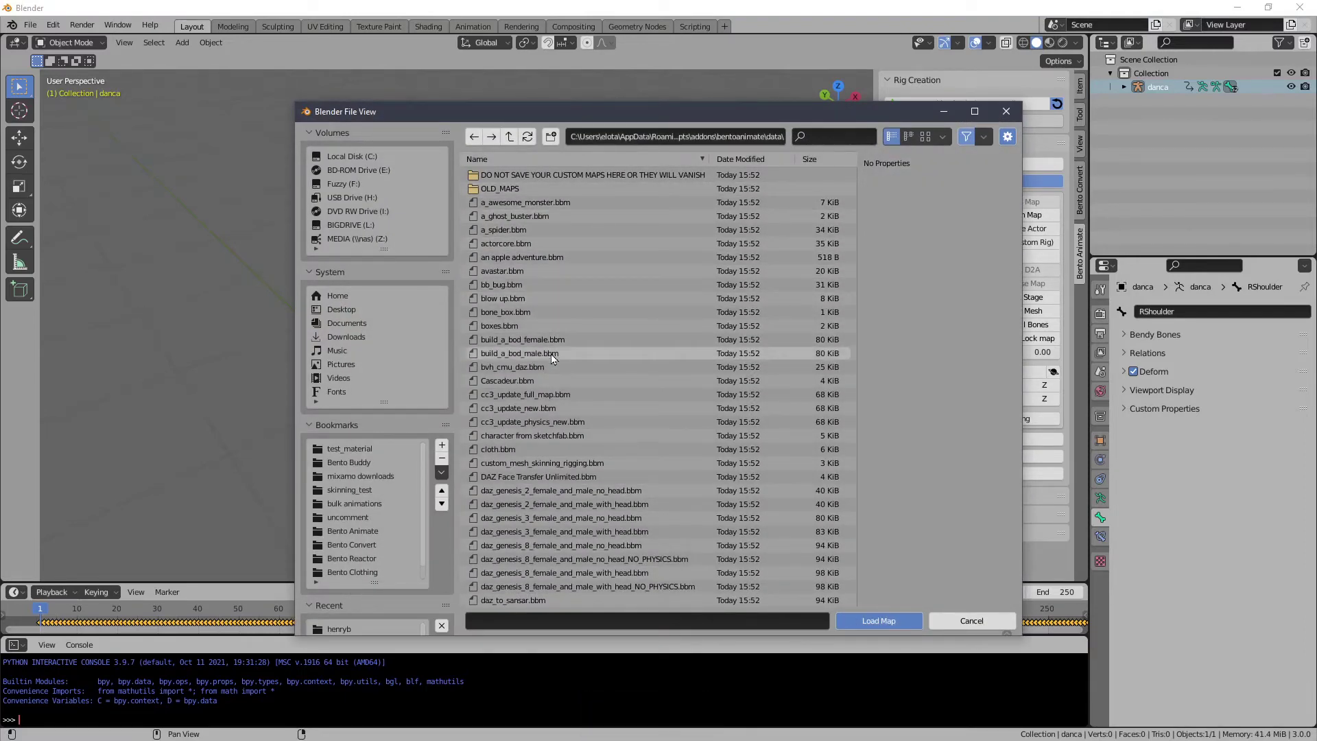
pyautogui.click(560, 372)
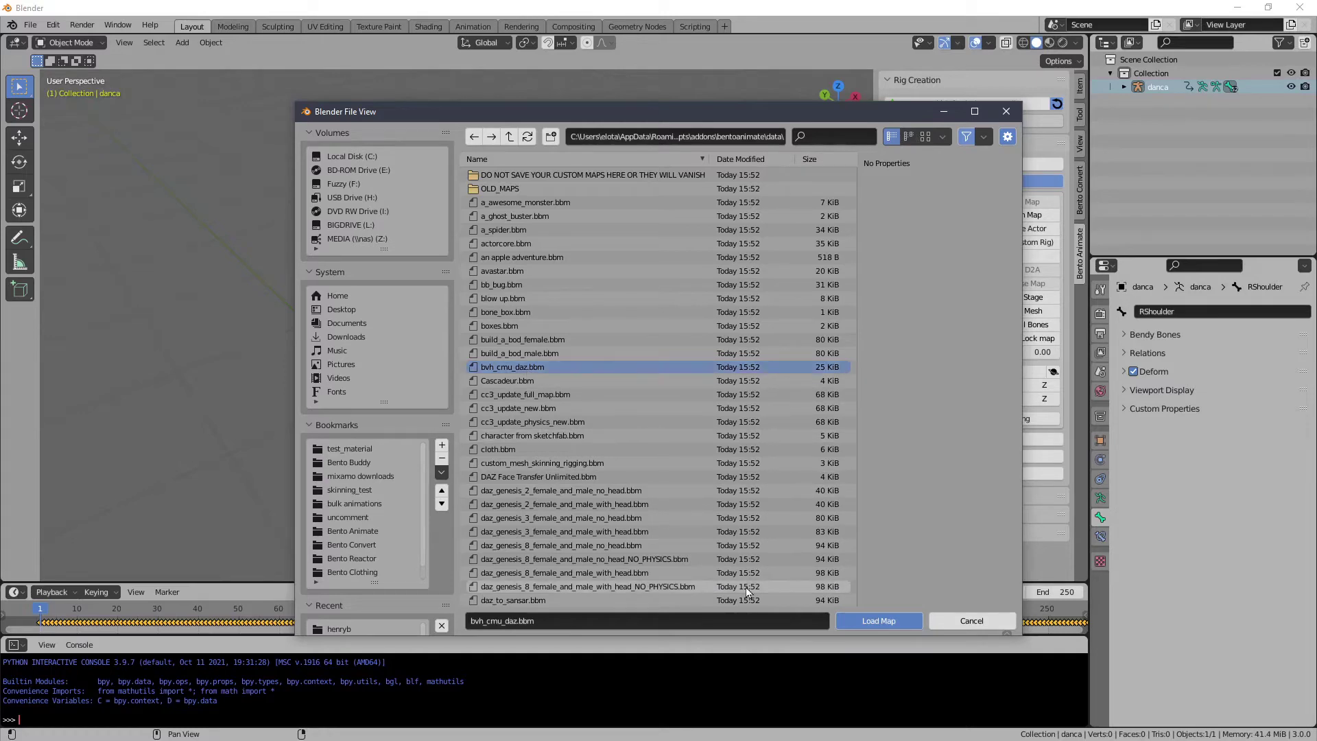
pyautogui.click(884, 626)
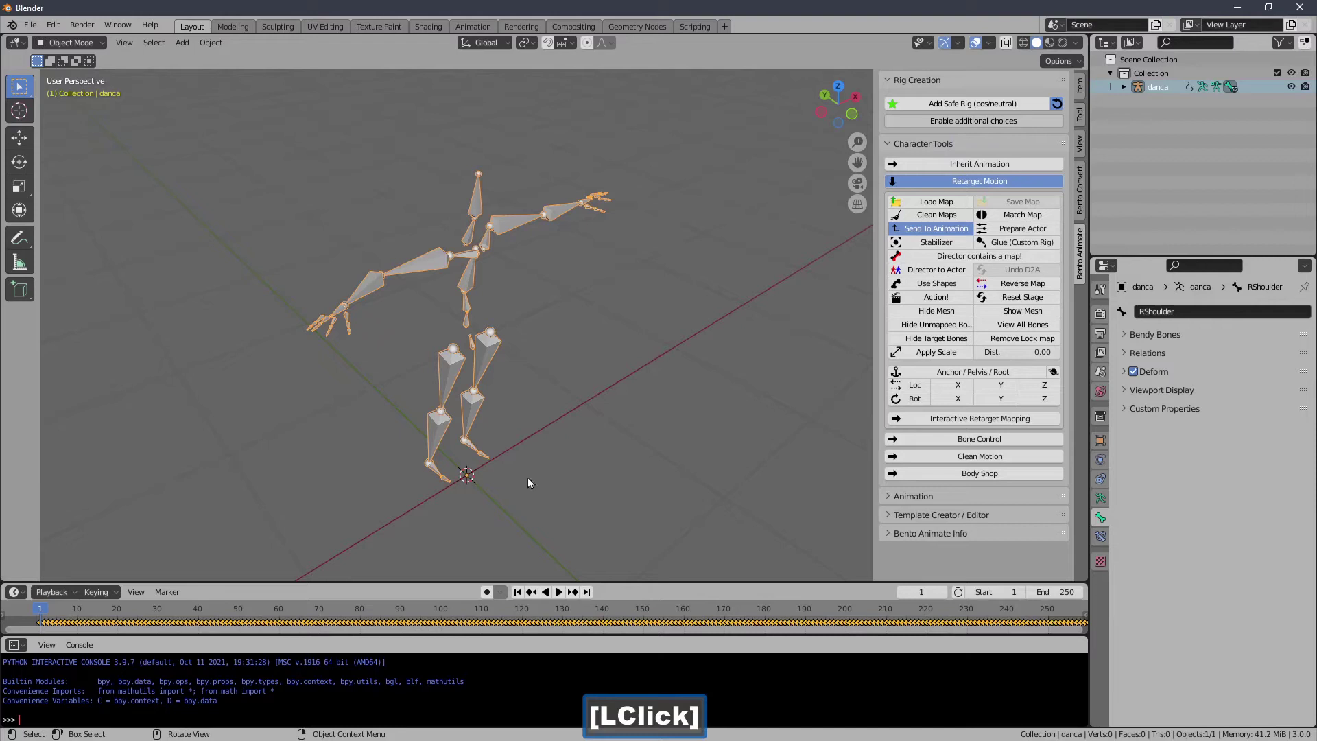
# Play the danca dance motion on the timeline and stop back at frame 1.
pyautogui.click(559, 598)
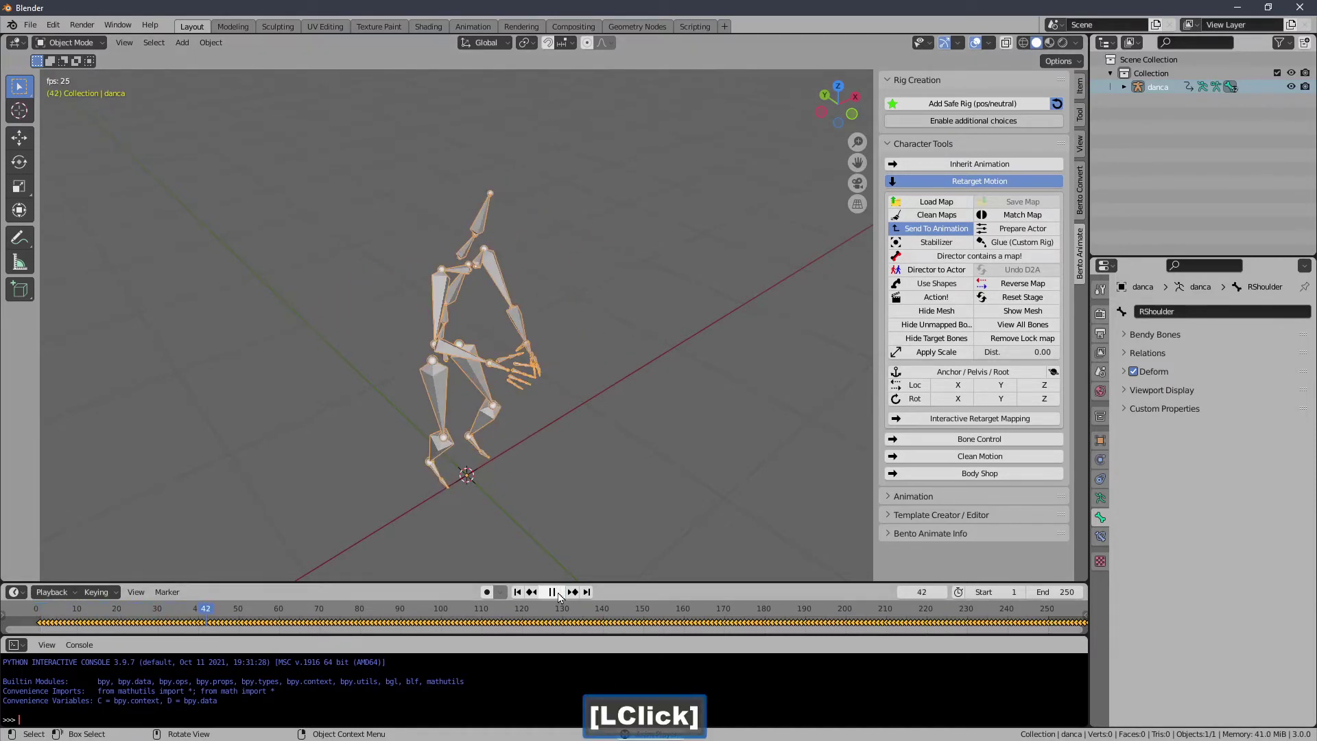
pyautogui.click(563, 597)
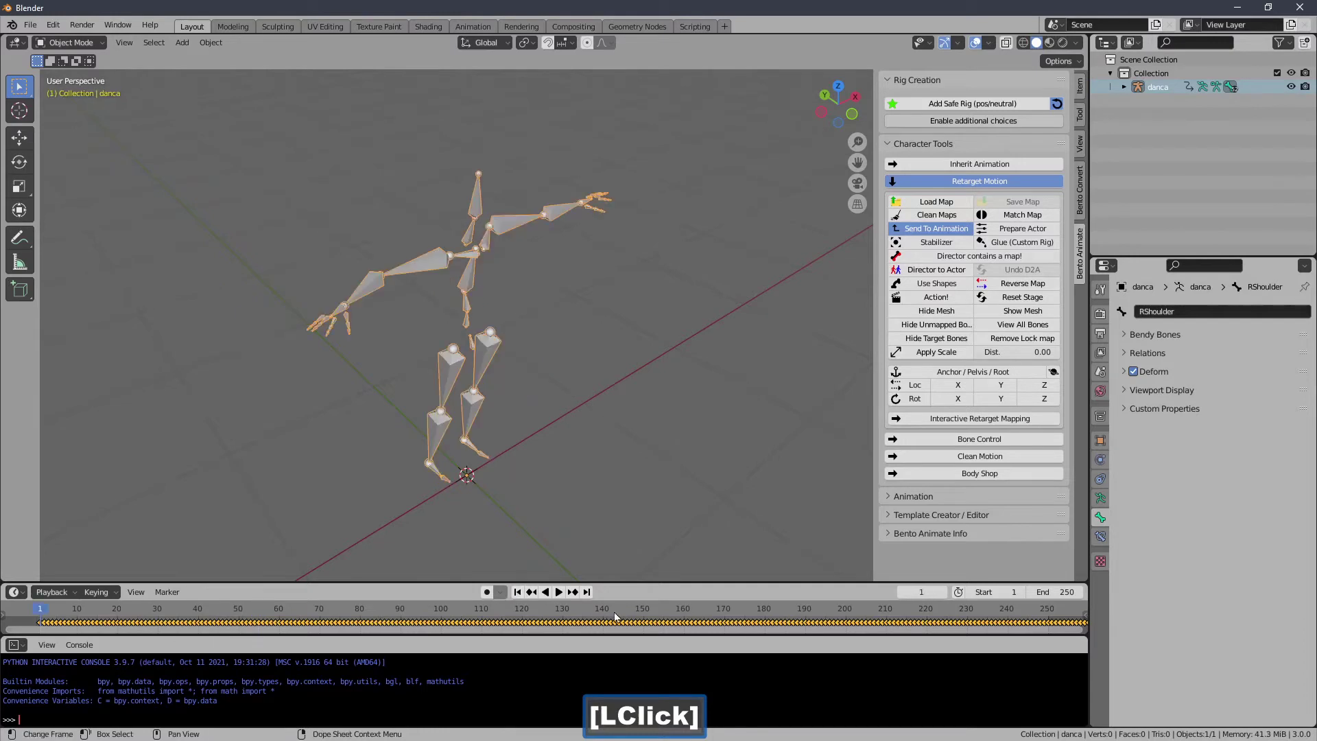
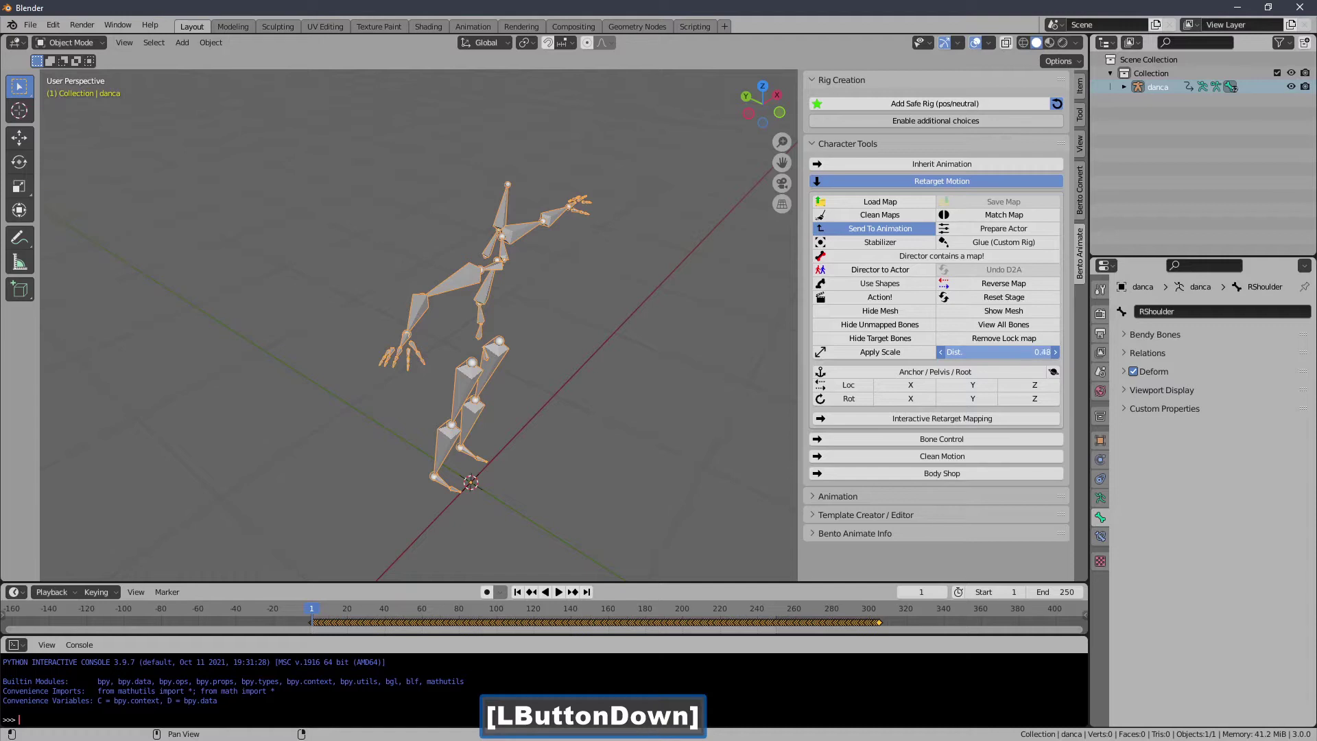
# Run Action! to retarget the dance onto BentoBuddy, then play back the result.
pyautogui.click(912, 299)
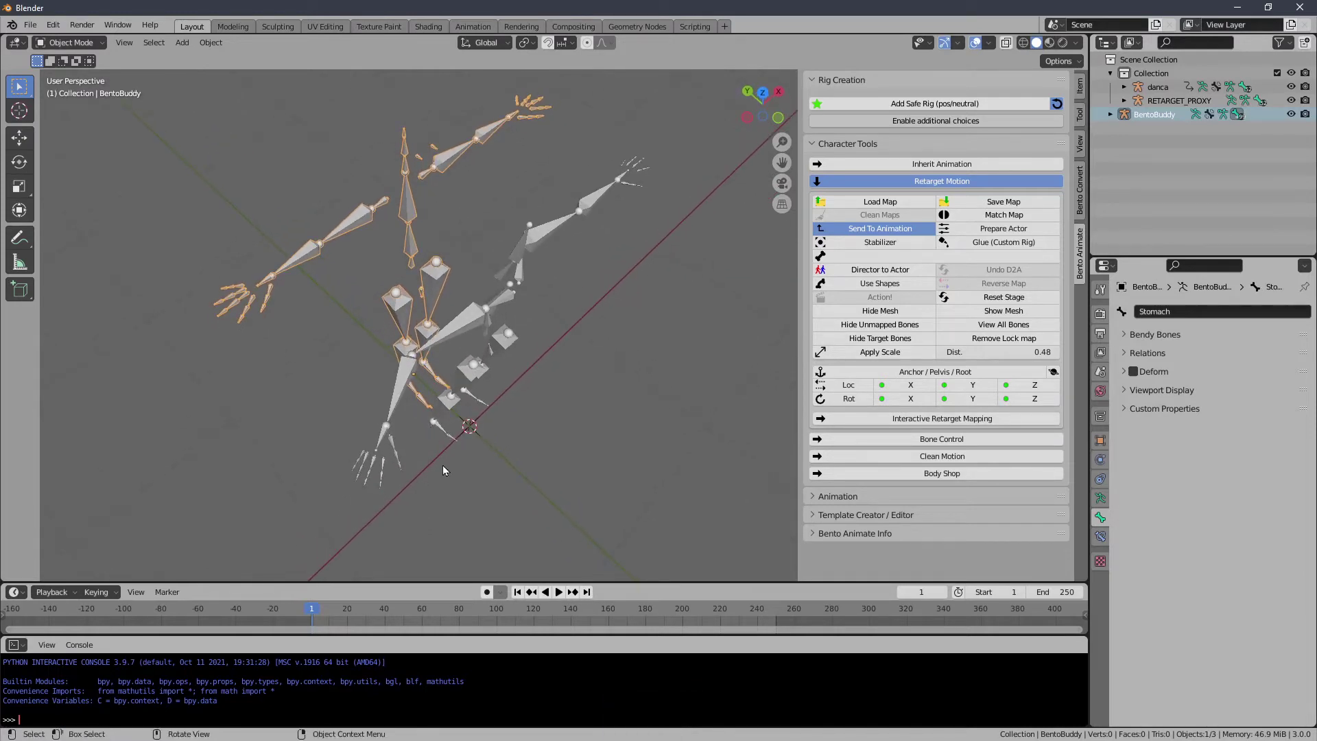
pyautogui.click(559, 597)
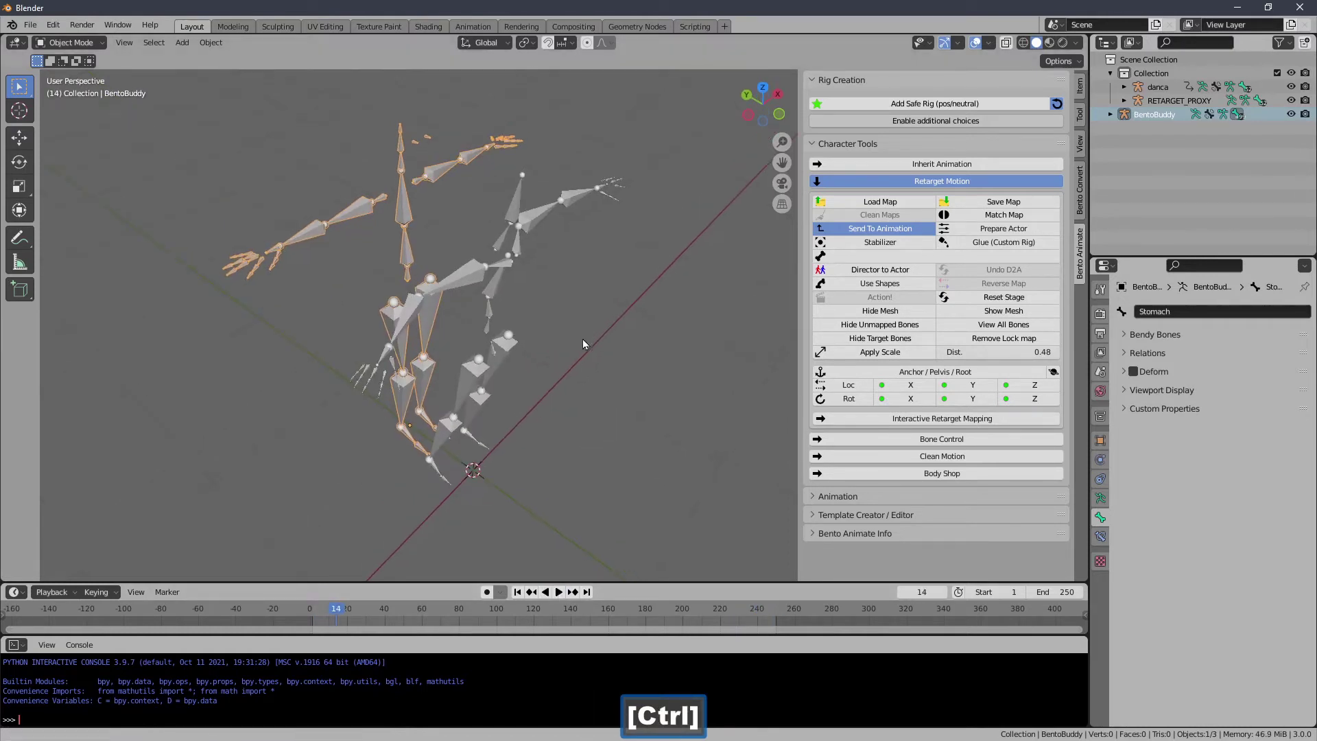
pyautogui.click(425, 620)
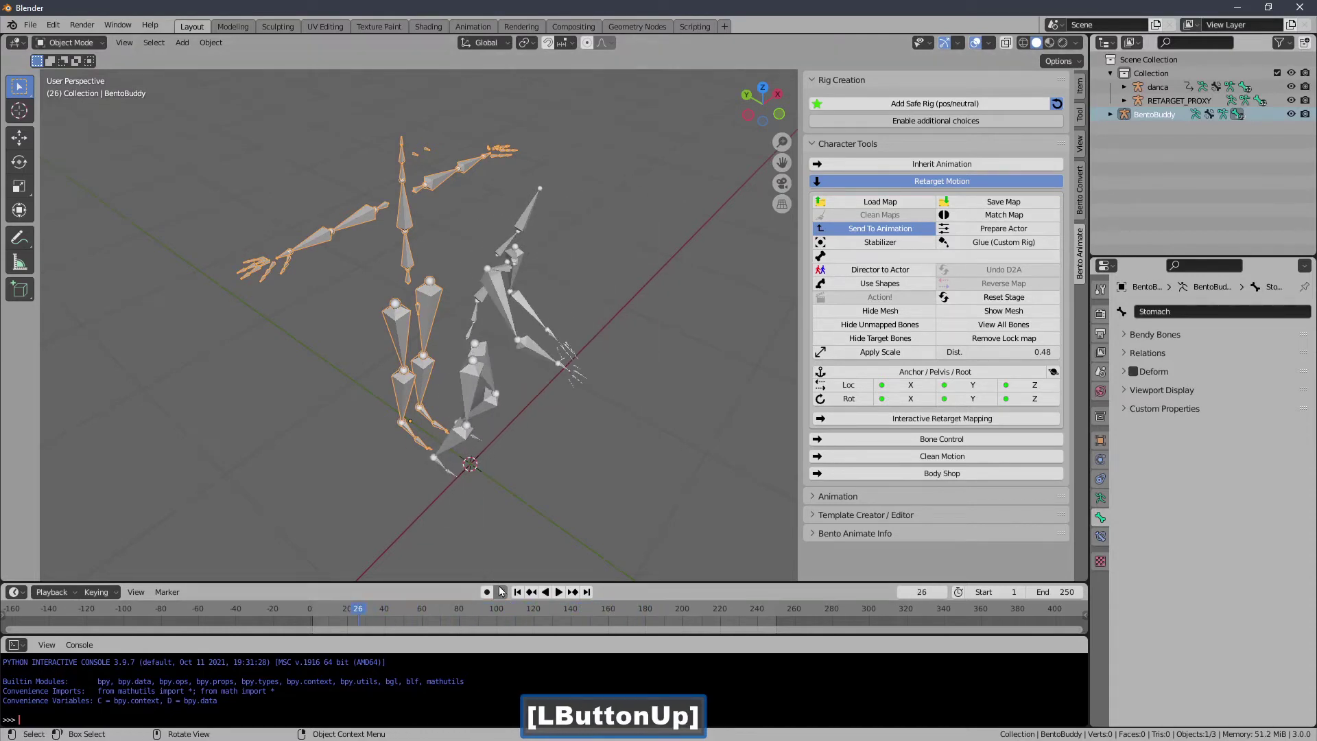
pyautogui.click(526, 595)
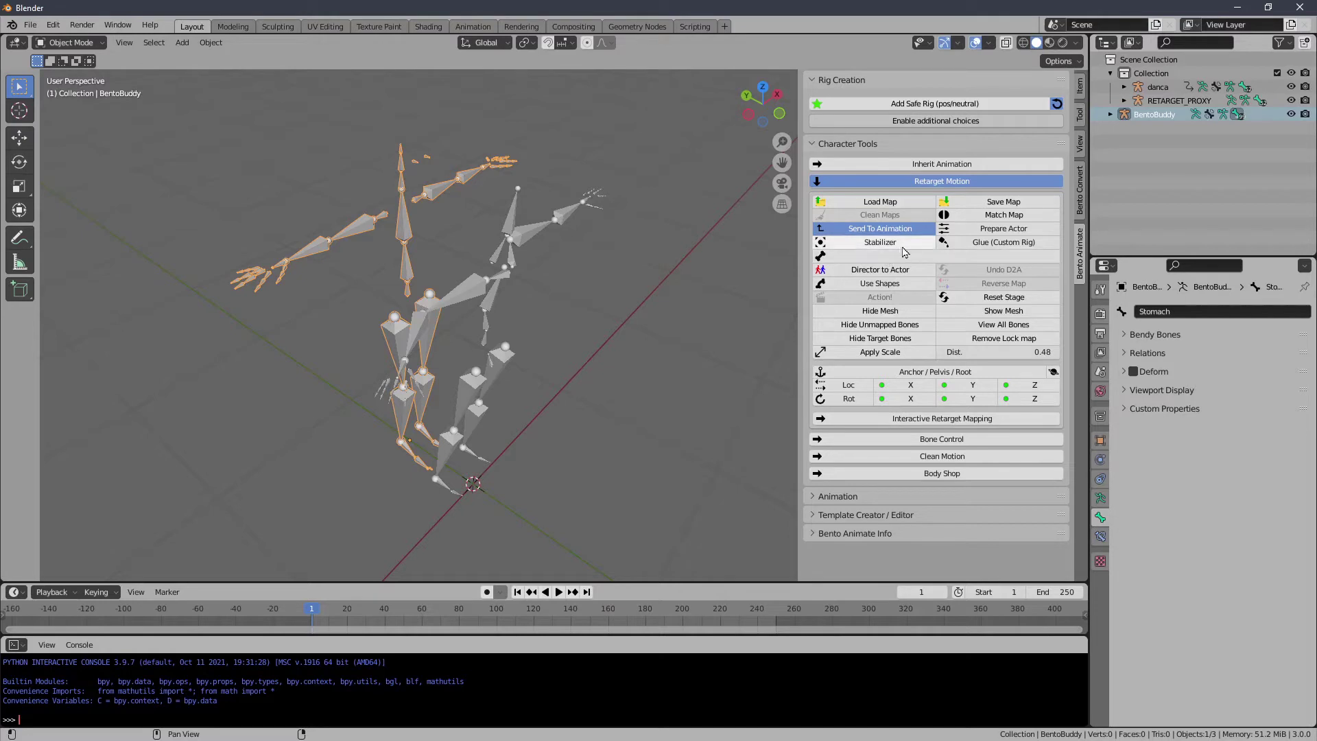
# Undo the retarget so BentoBuddy and RETARGET_PROXY disappear, leaving danca viewed from above.
pyautogui.click(968, 300)
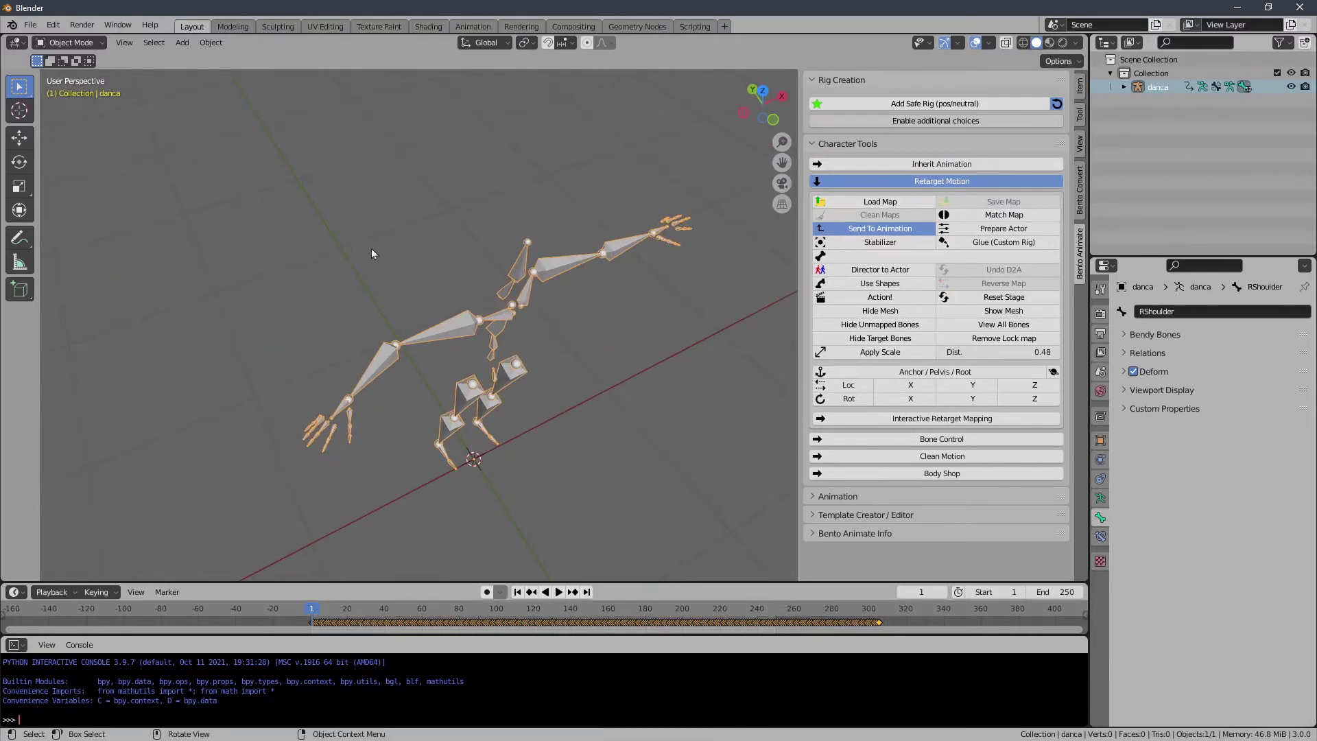
pyautogui.click(828, 147)
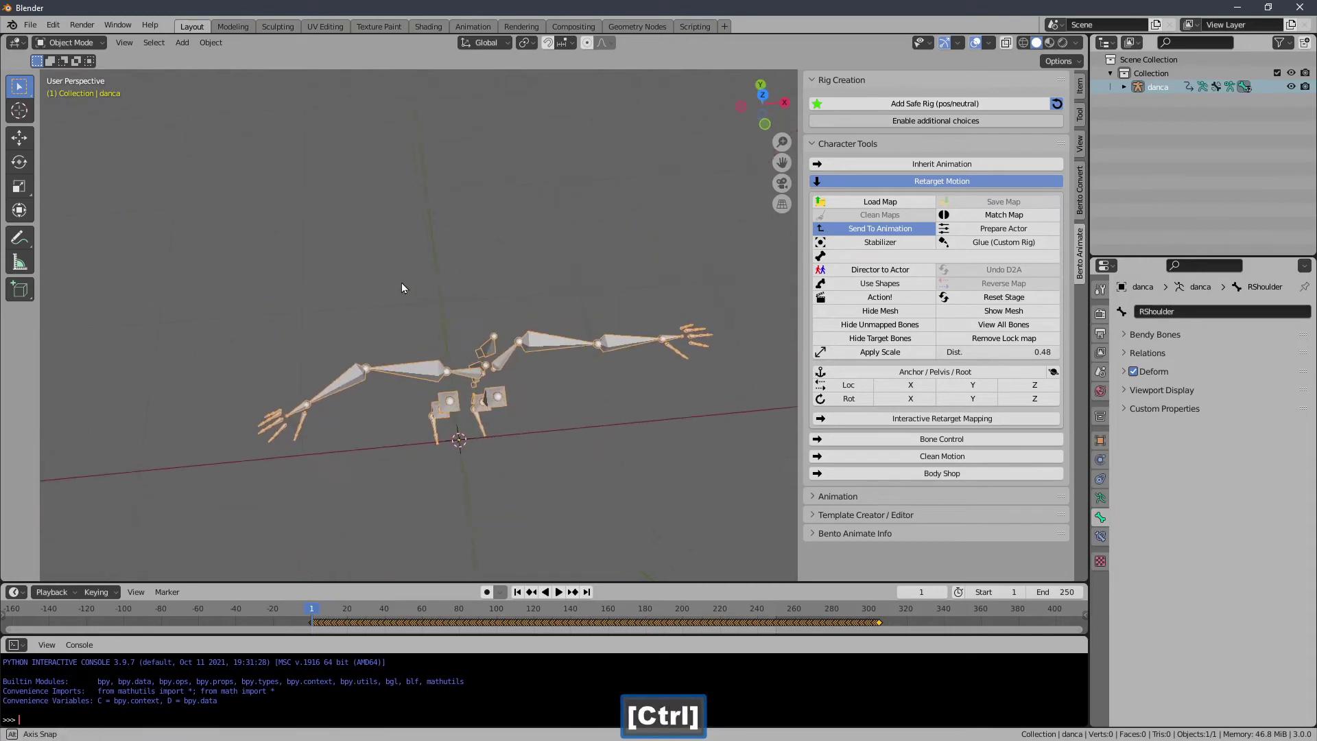
pyautogui.click(529, 596)
# In Pose Mode, select all danca bones and clear their rotations (Alt+R) into a straight pose.
pyautogui.press('1')
pyautogui.press('7')
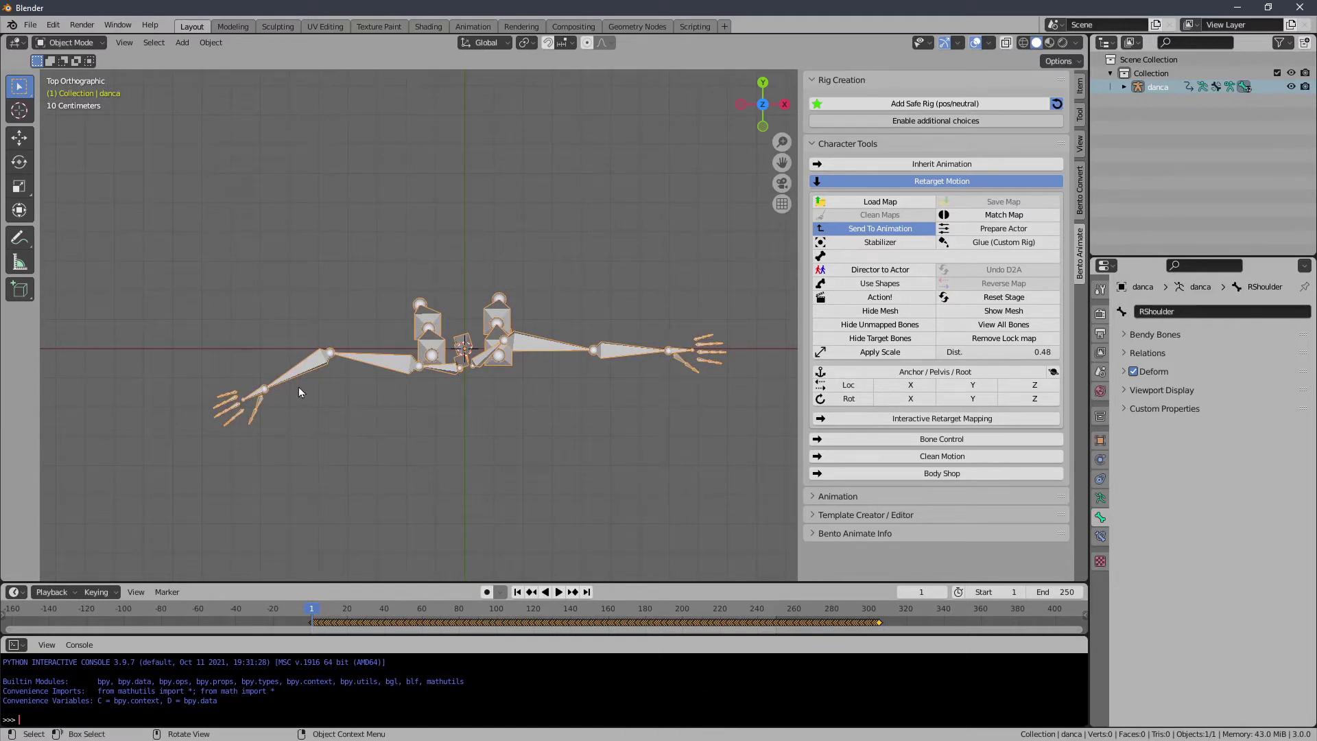
pyautogui.click(107, 49)
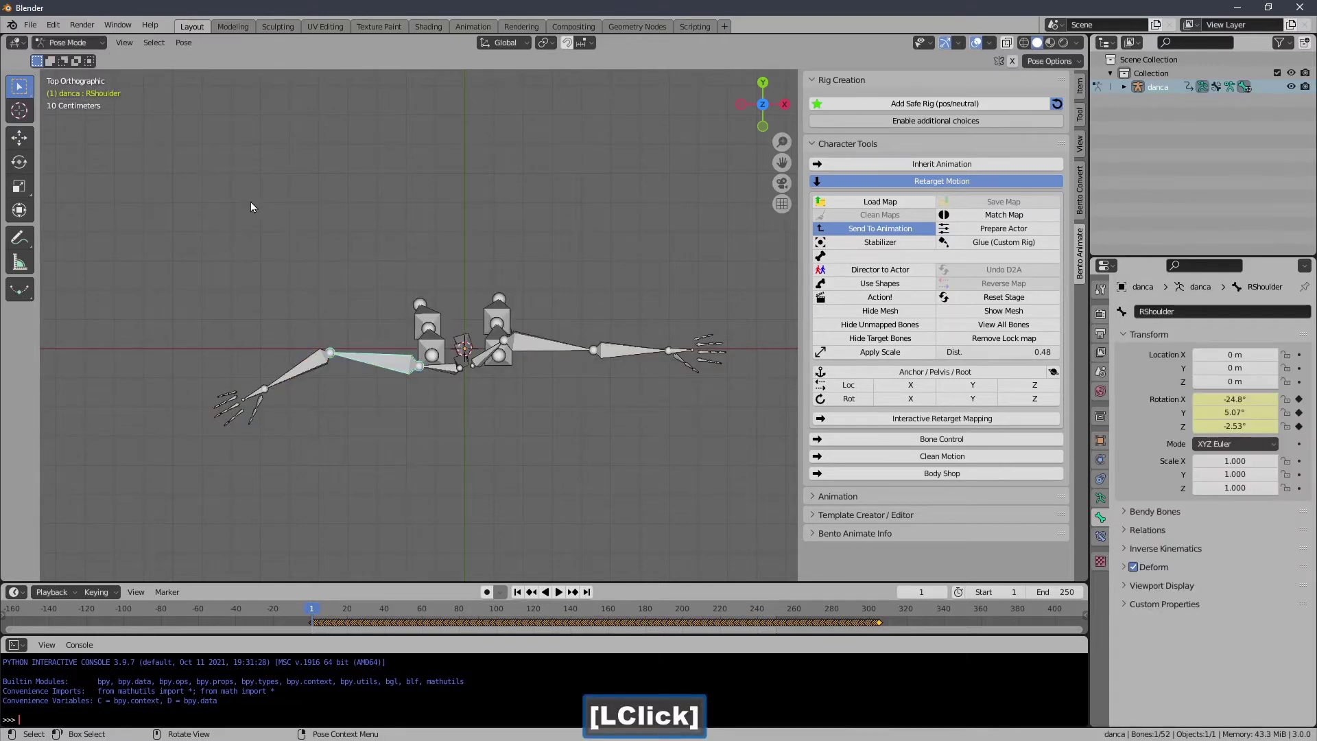
pyautogui.press('a')
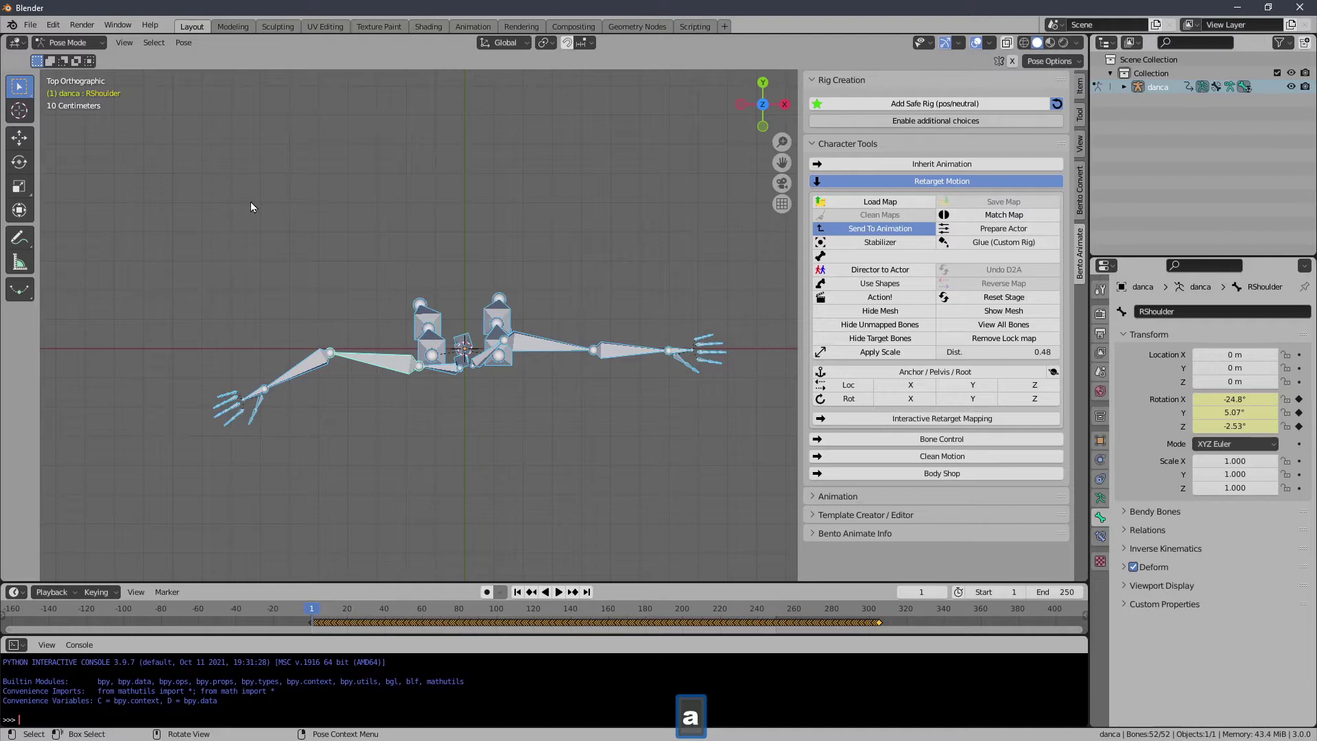
pyautogui.press('alt+r')
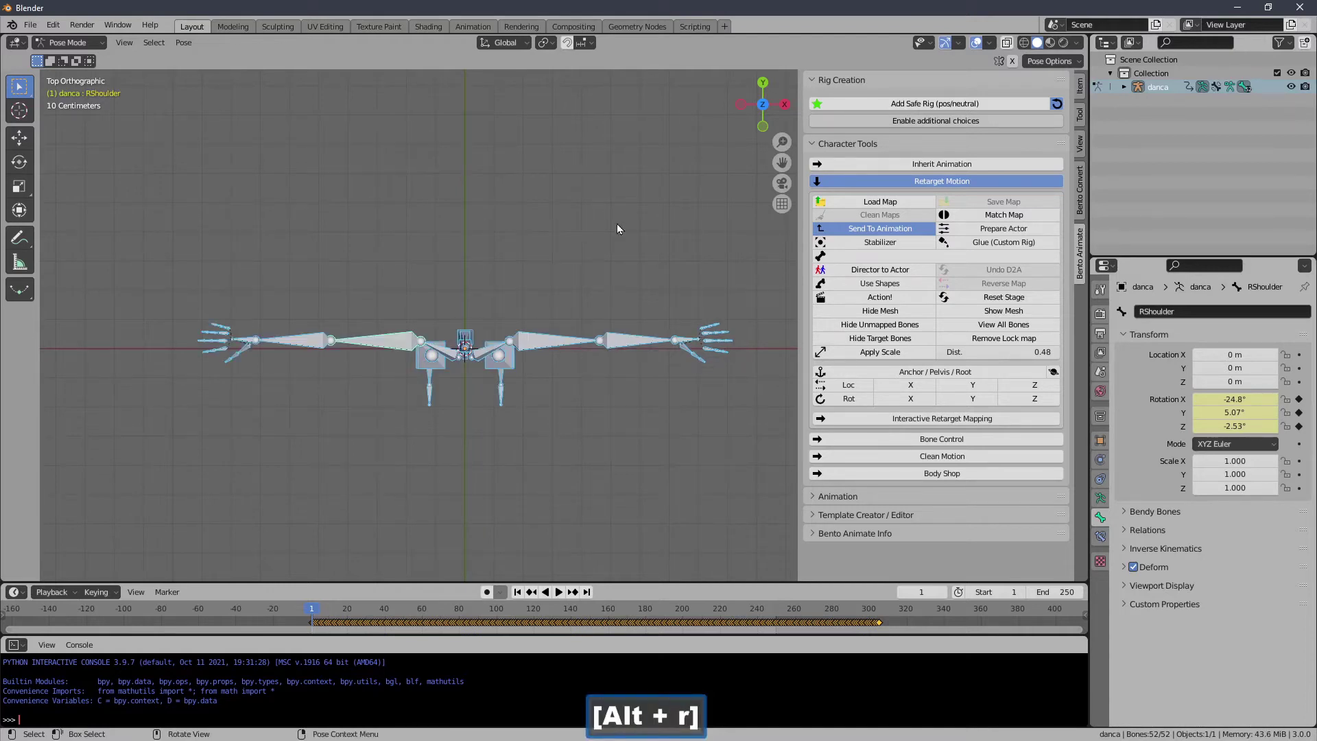
# Rotate the left-hand finger and thumb bones into a spread position.
pyautogui.click(893, 181)
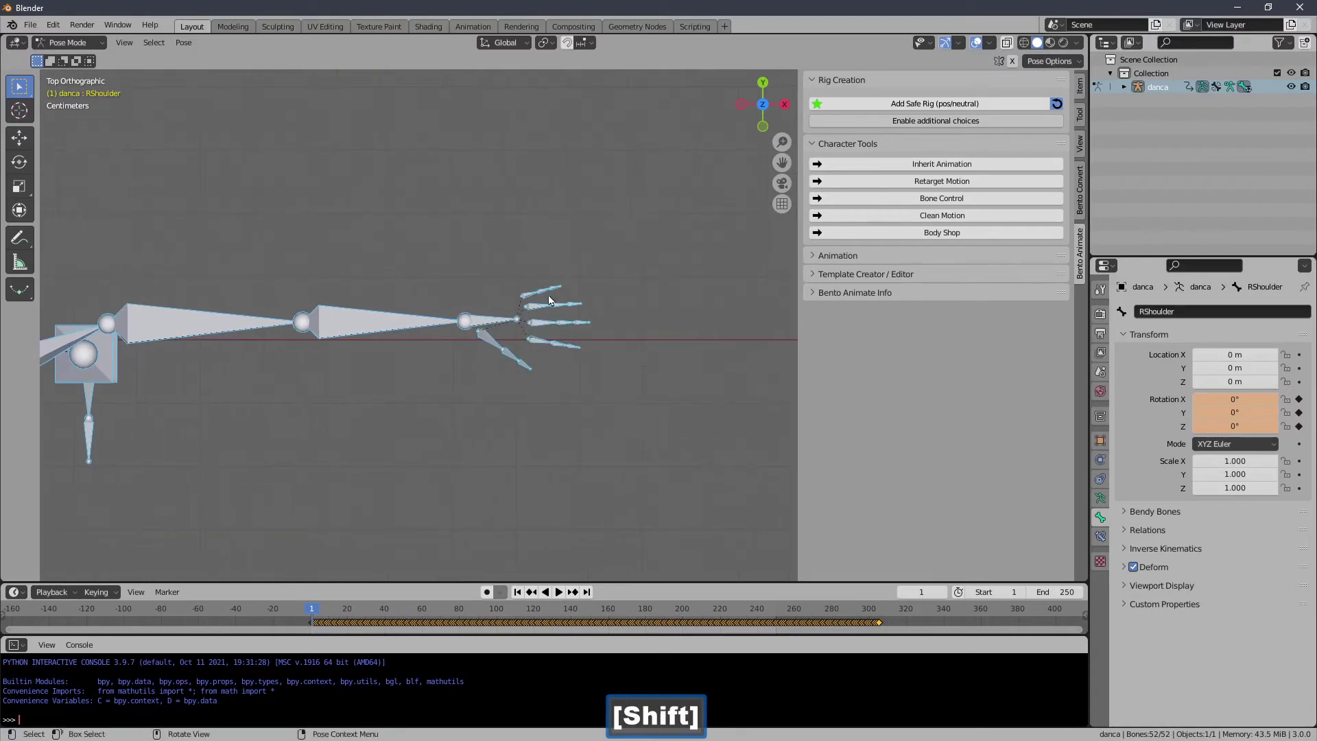
pyautogui.click(550, 256)
pyautogui.press('r')
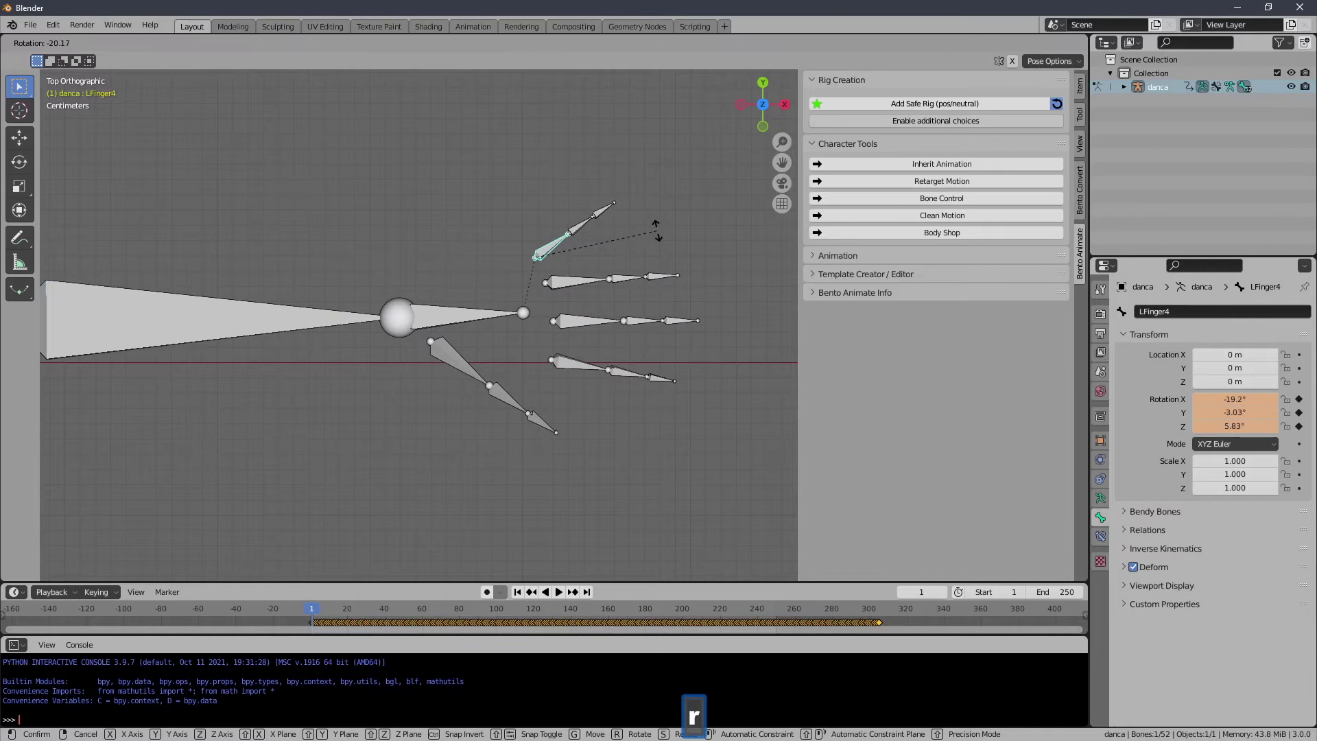
pyautogui.click(664, 237)
pyautogui.press('r')
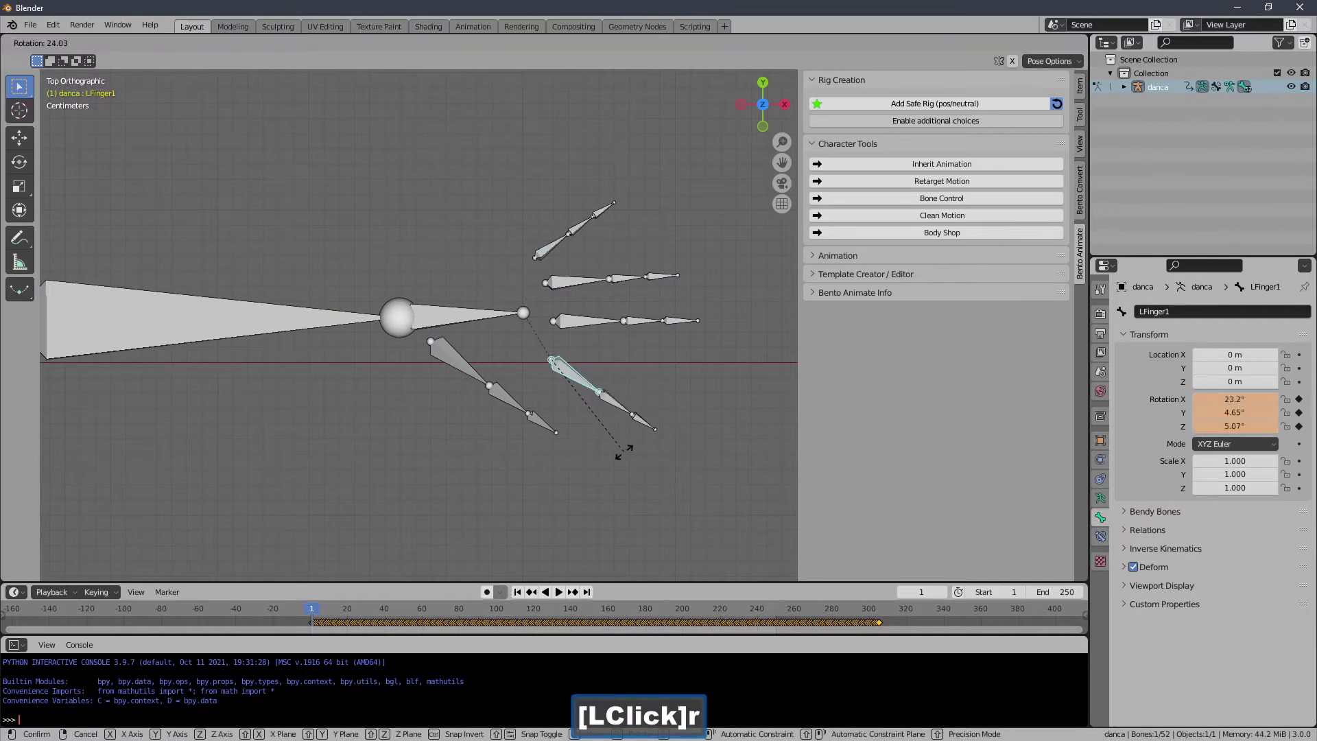
pyautogui.press('r')
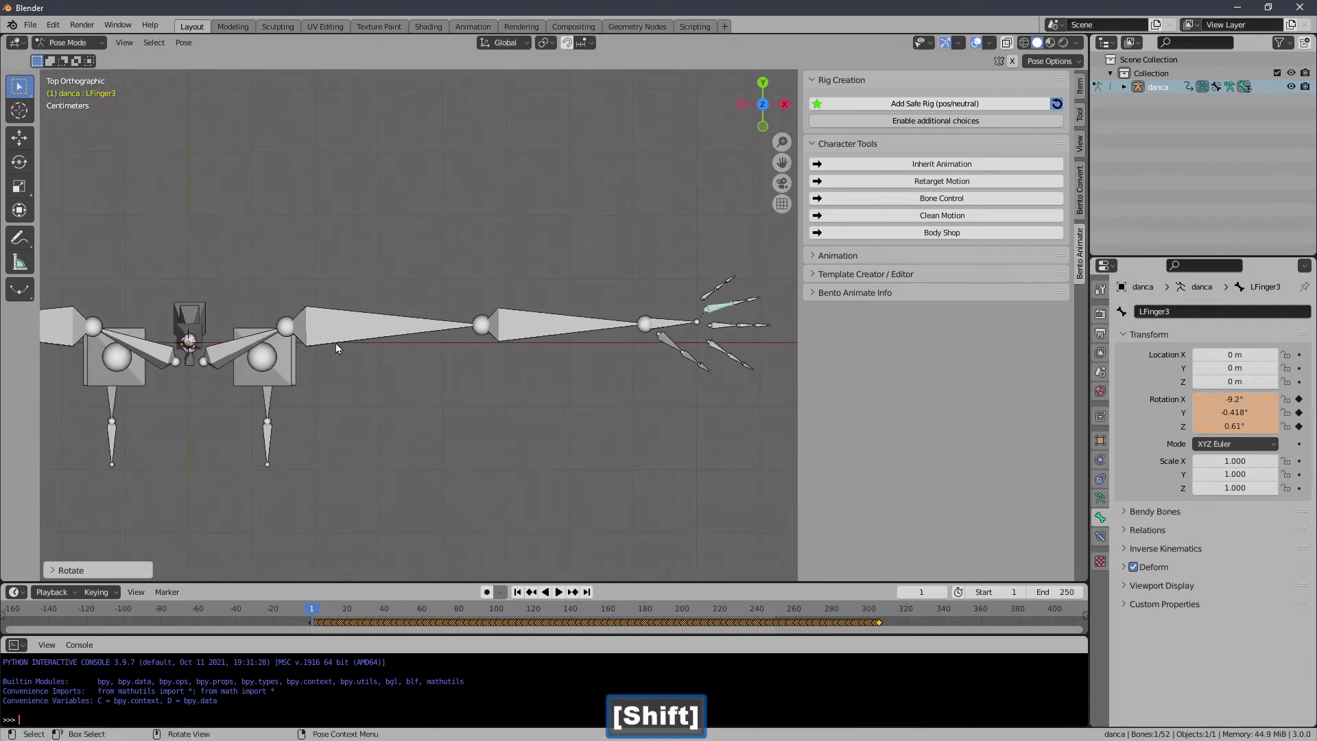
pyautogui.click(679, 381)
pyautogui.press('r')
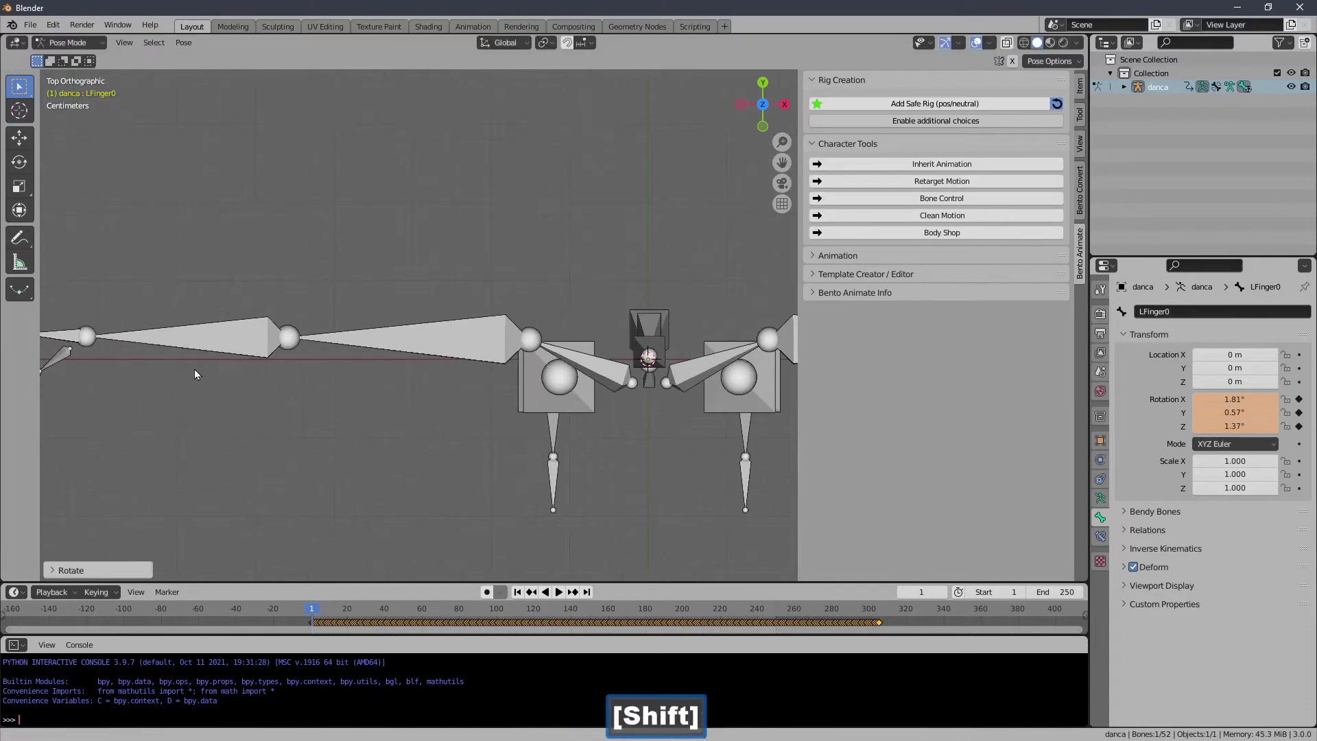
# Select and spread the right-hand finger and thumb bones.
pyautogui.click(366, 326)
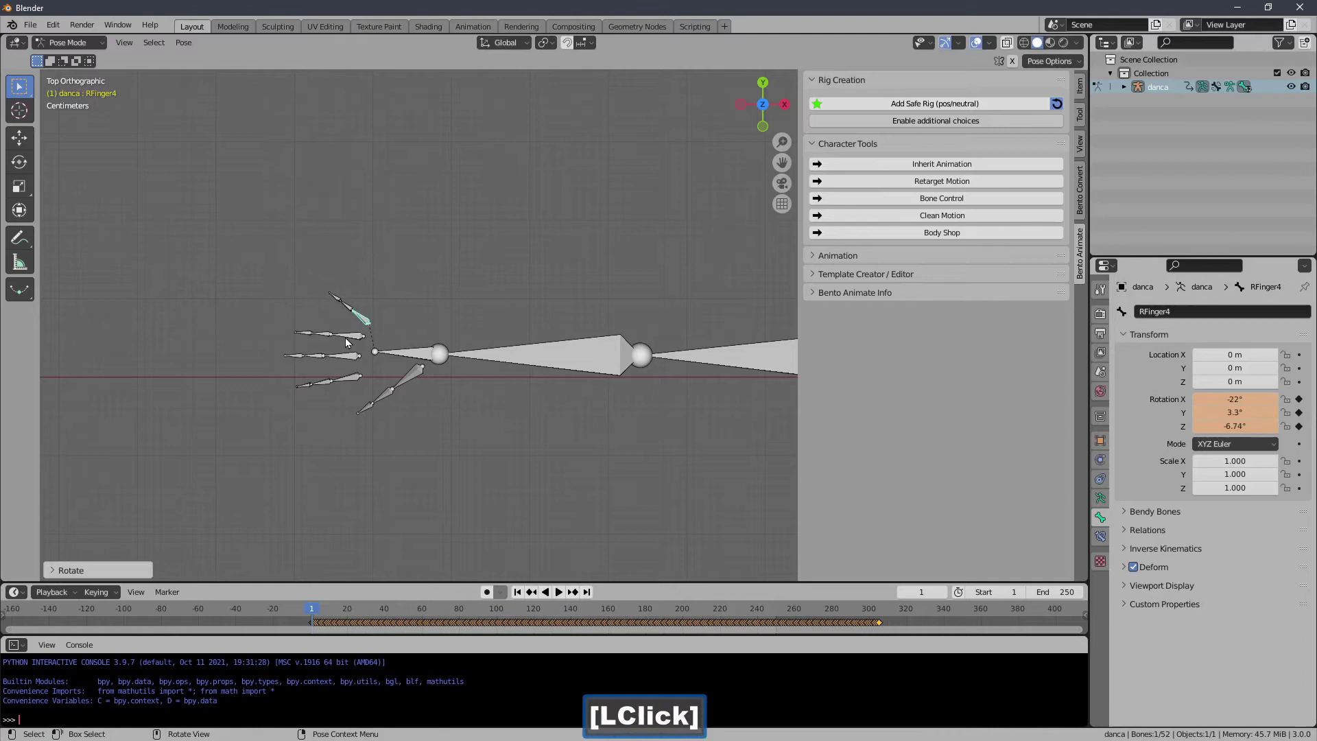
pyautogui.click(291, 335)
pyautogui.click(291, 317)
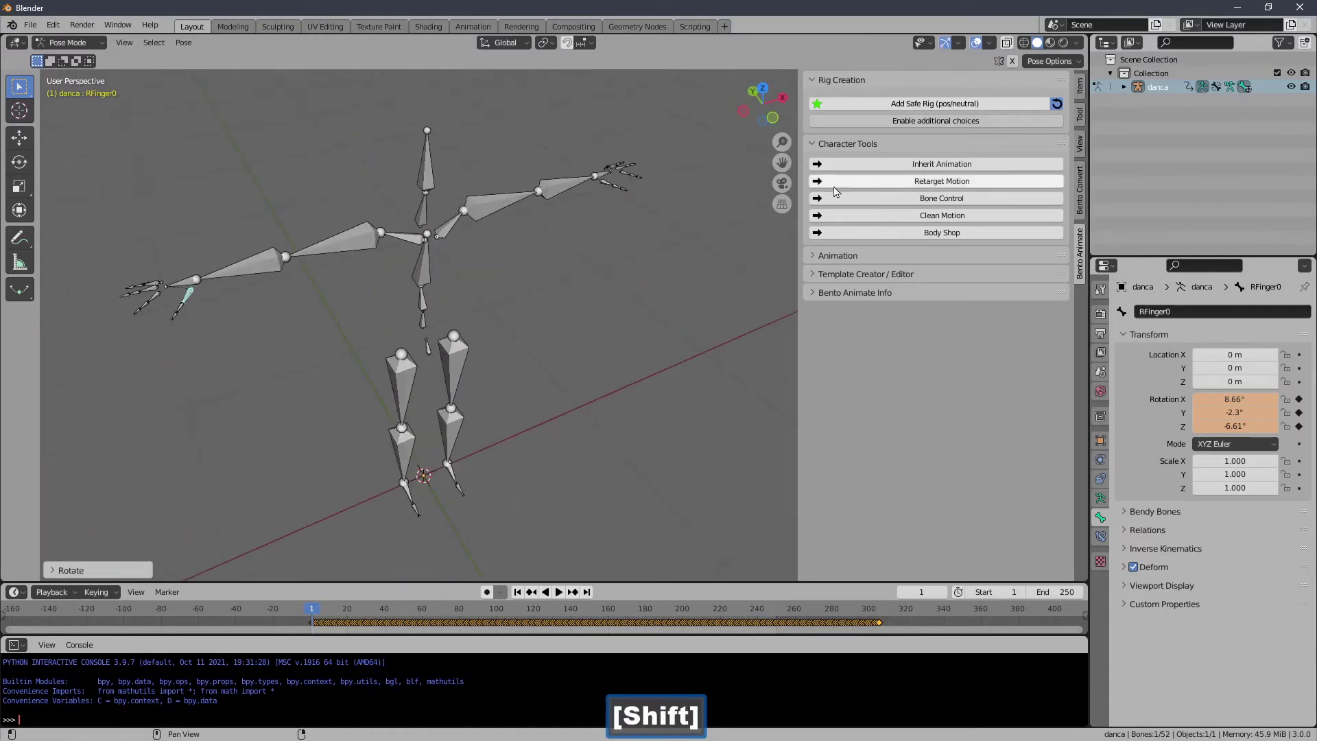
# Create a reference pose from the spread-finger pose and play the 306-frame animation to check.
pyautogui.click(845, 149)
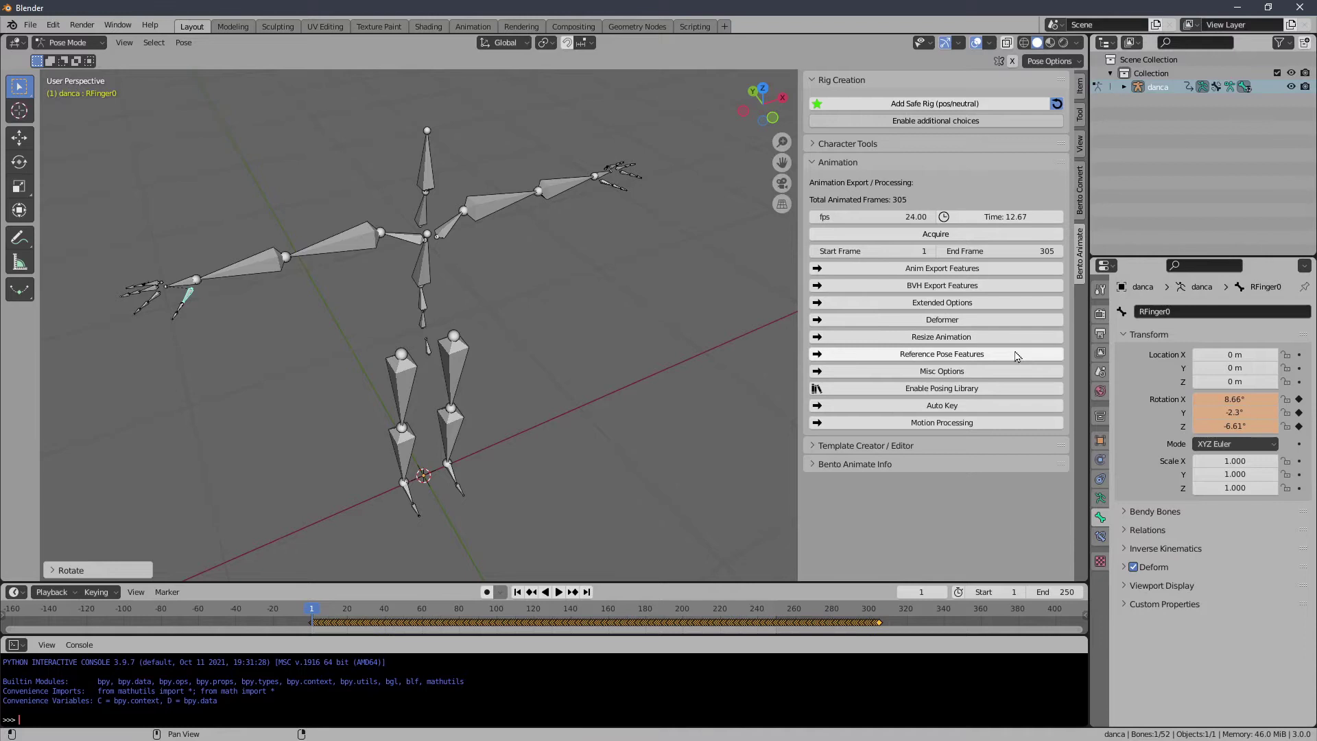
pyautogui.click(1029, 357)
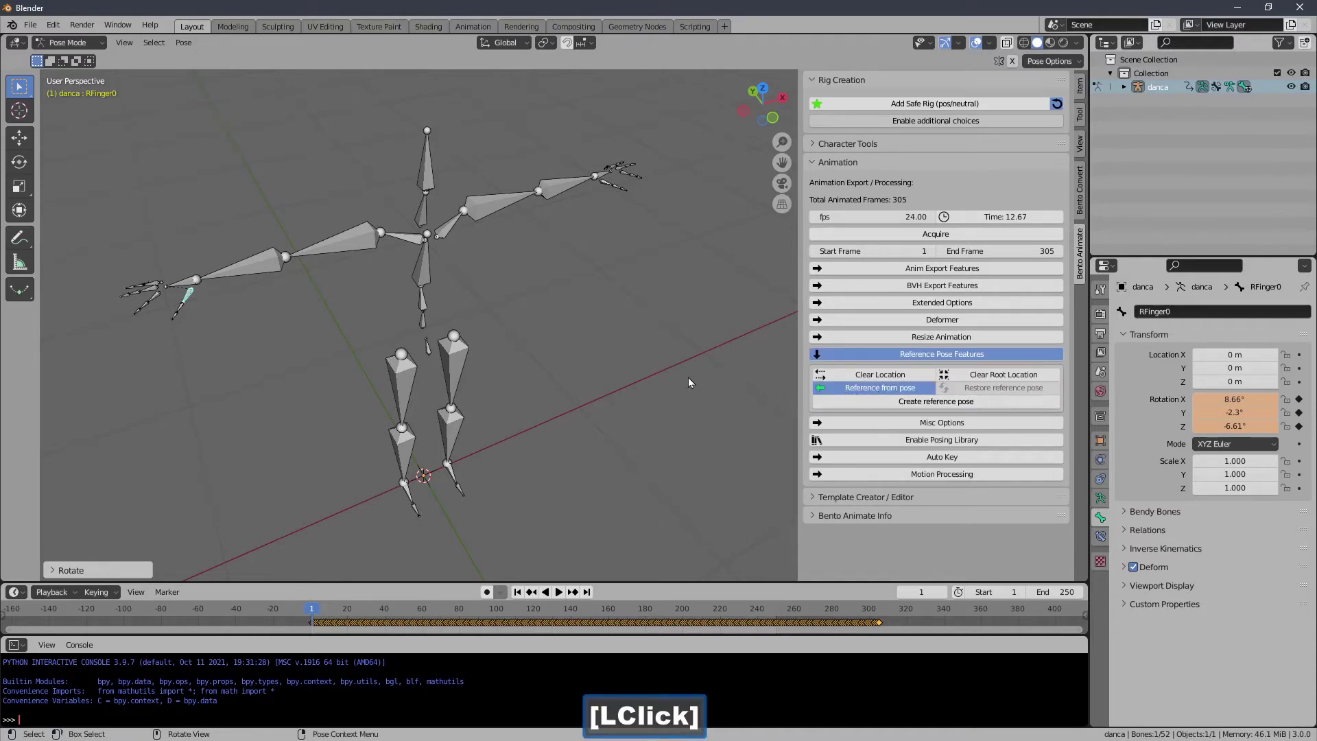
pyautogui.click(844, 406)
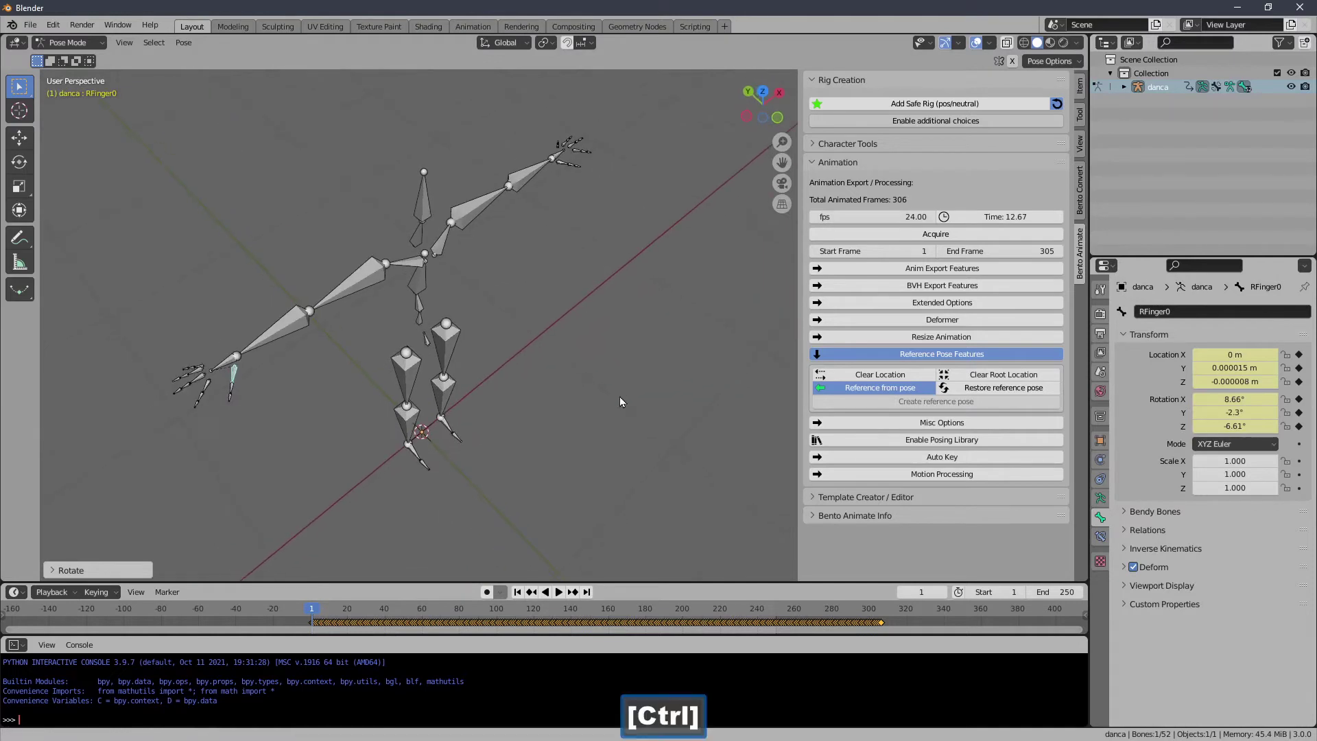
pyautogui.click(567, 599)
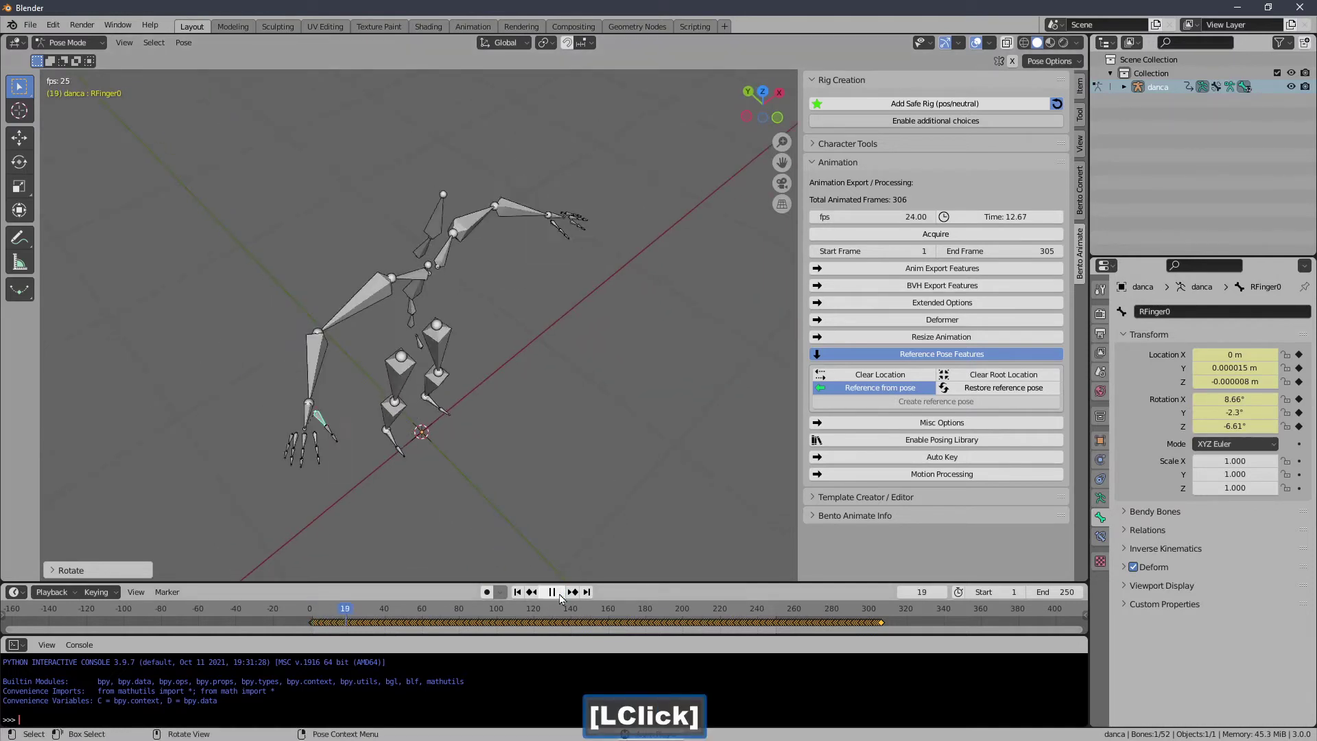
pyautogui.click(525, 596)
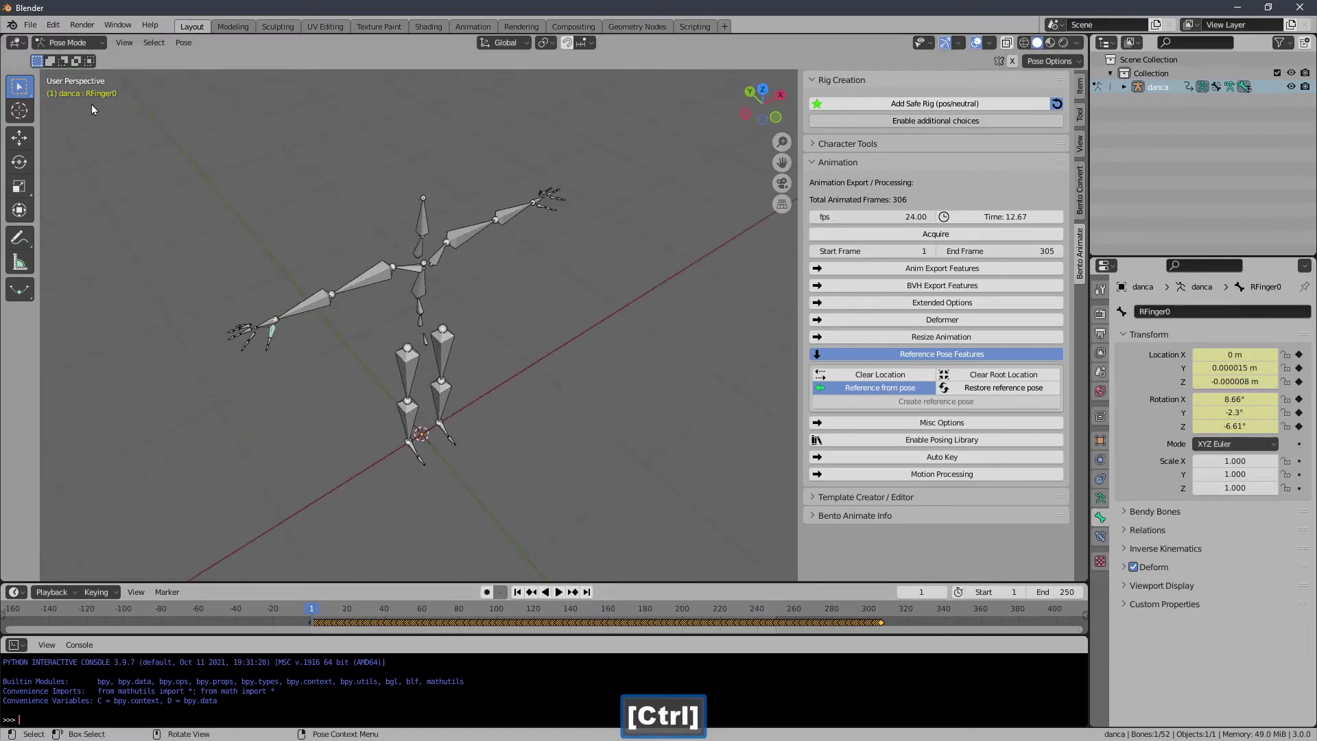
# Return danca to Object Mode and set the Retarget Motion distance to 0.66 under Character Tools.
pyautogui.click(87, 43)
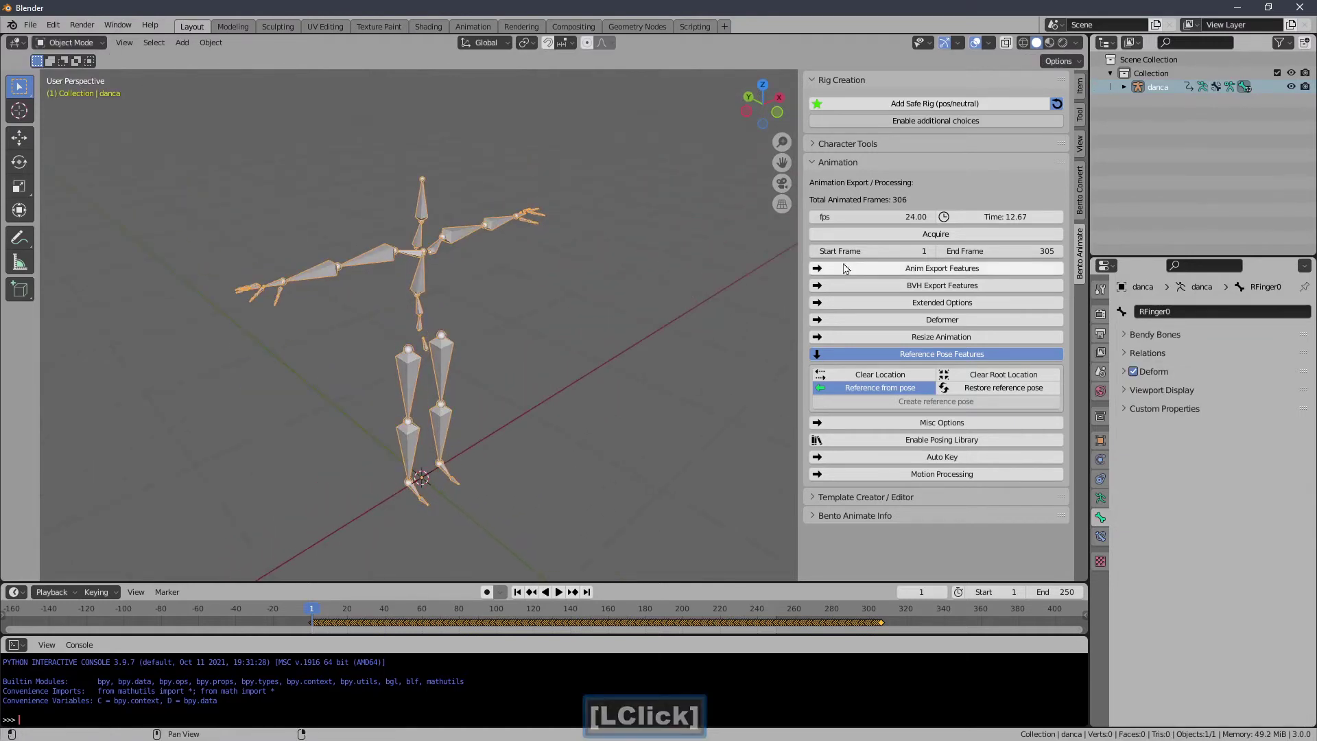
pyautogui.click(852, 164)
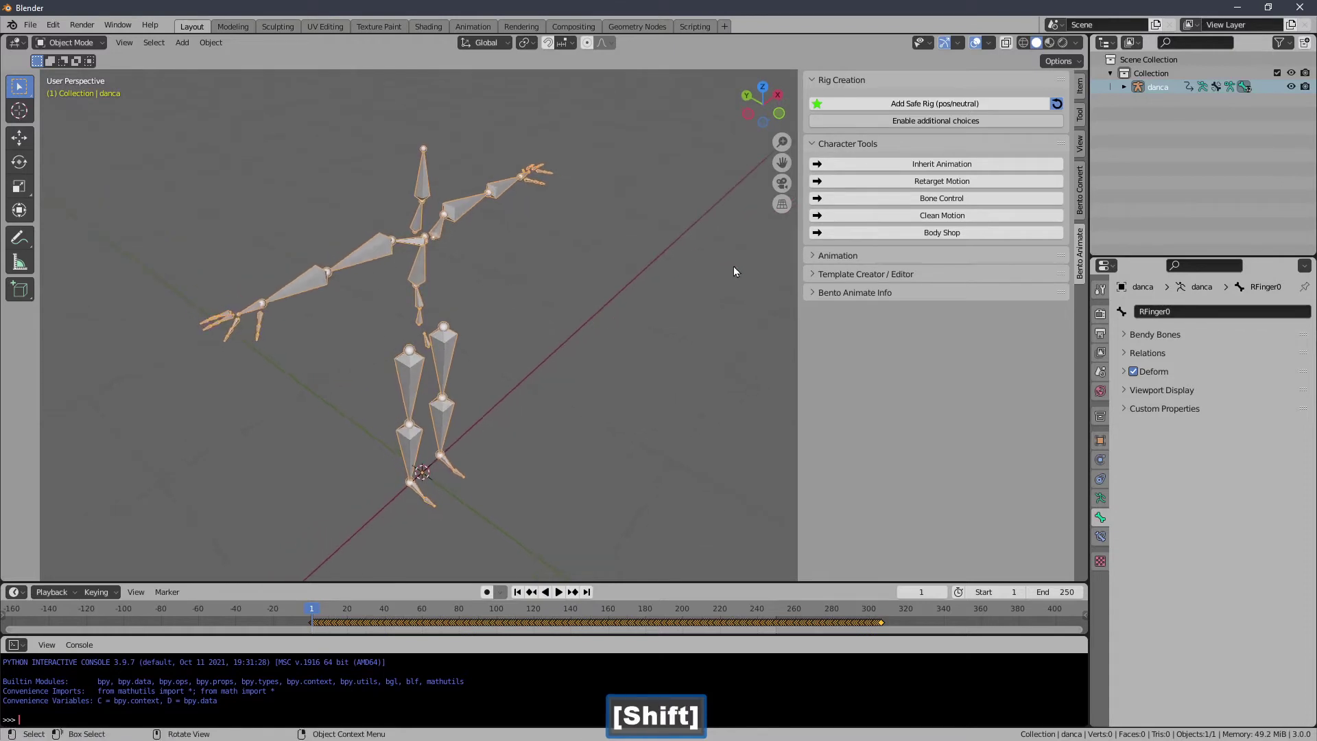
pyautogui.click(885, 185)
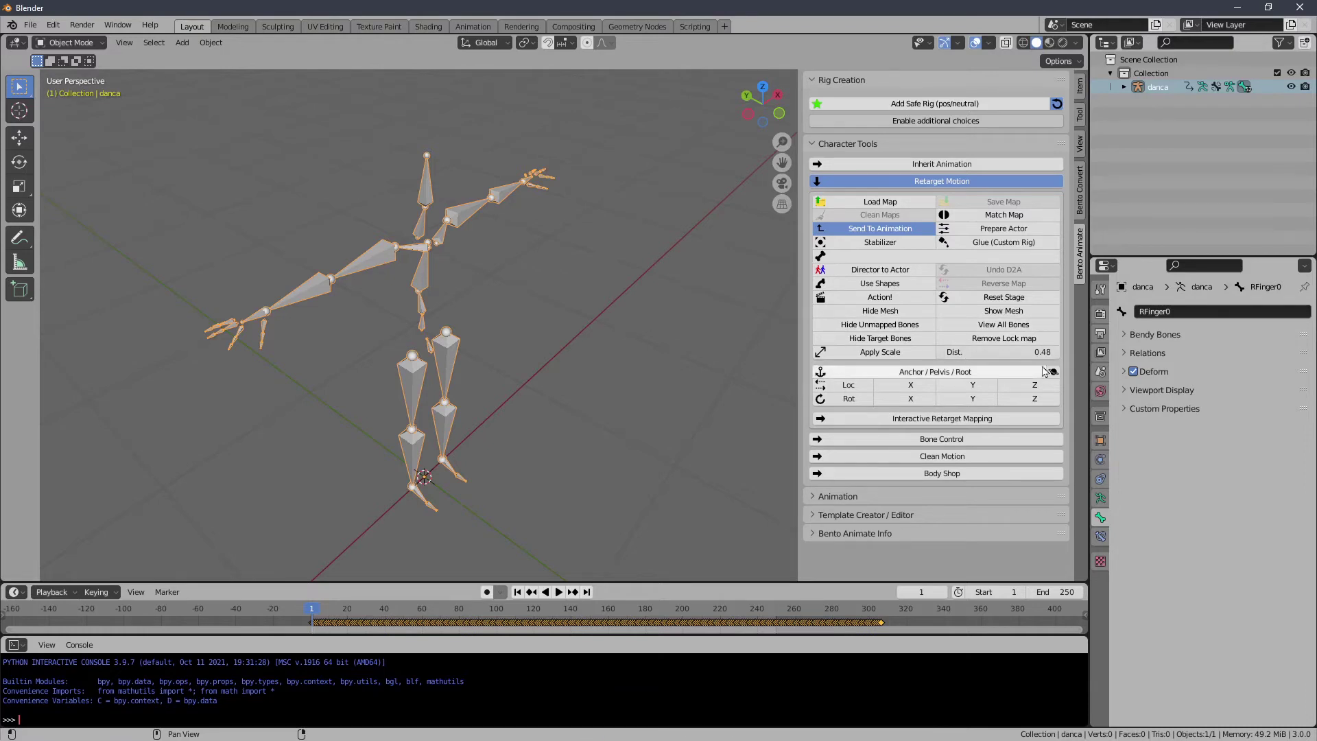
pyautogui.click(882, 621)
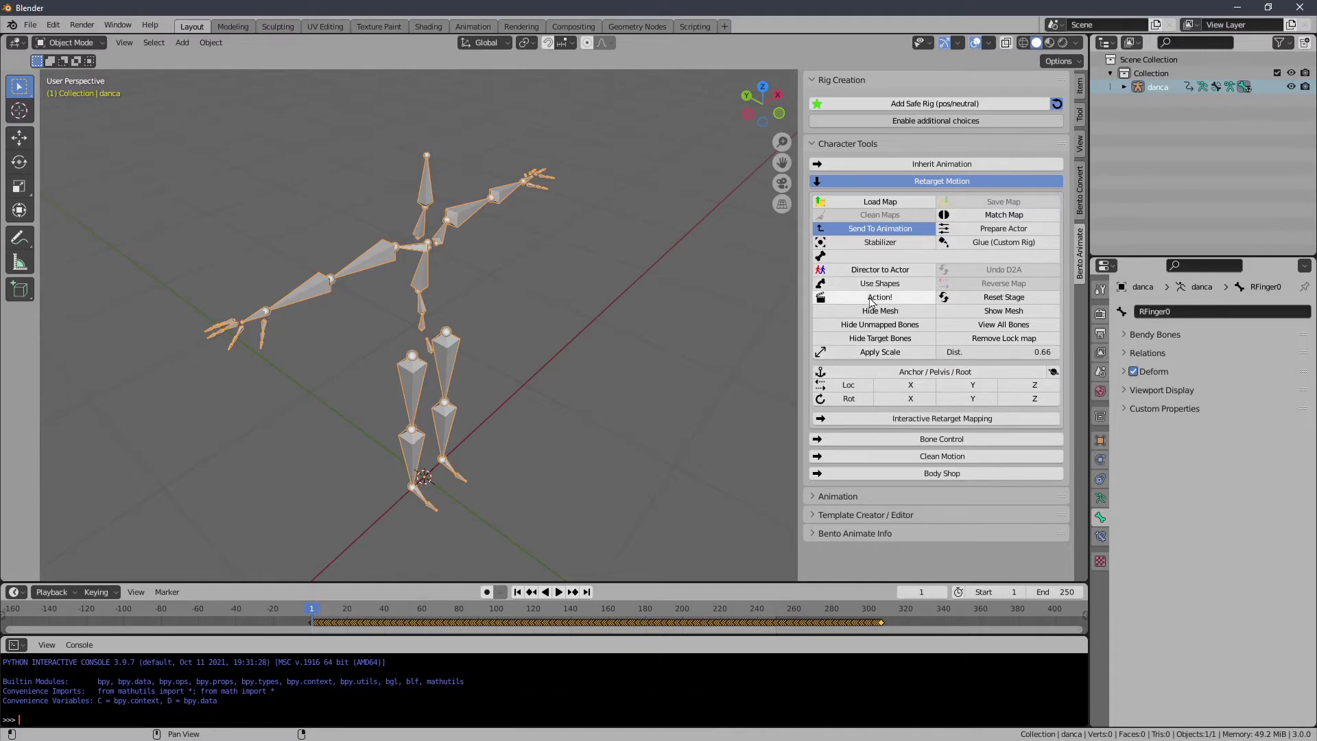
# Create the Bento target rig, start interactive mapping and map RThigh to mHipRight.
pyautogui.click(877, 300)
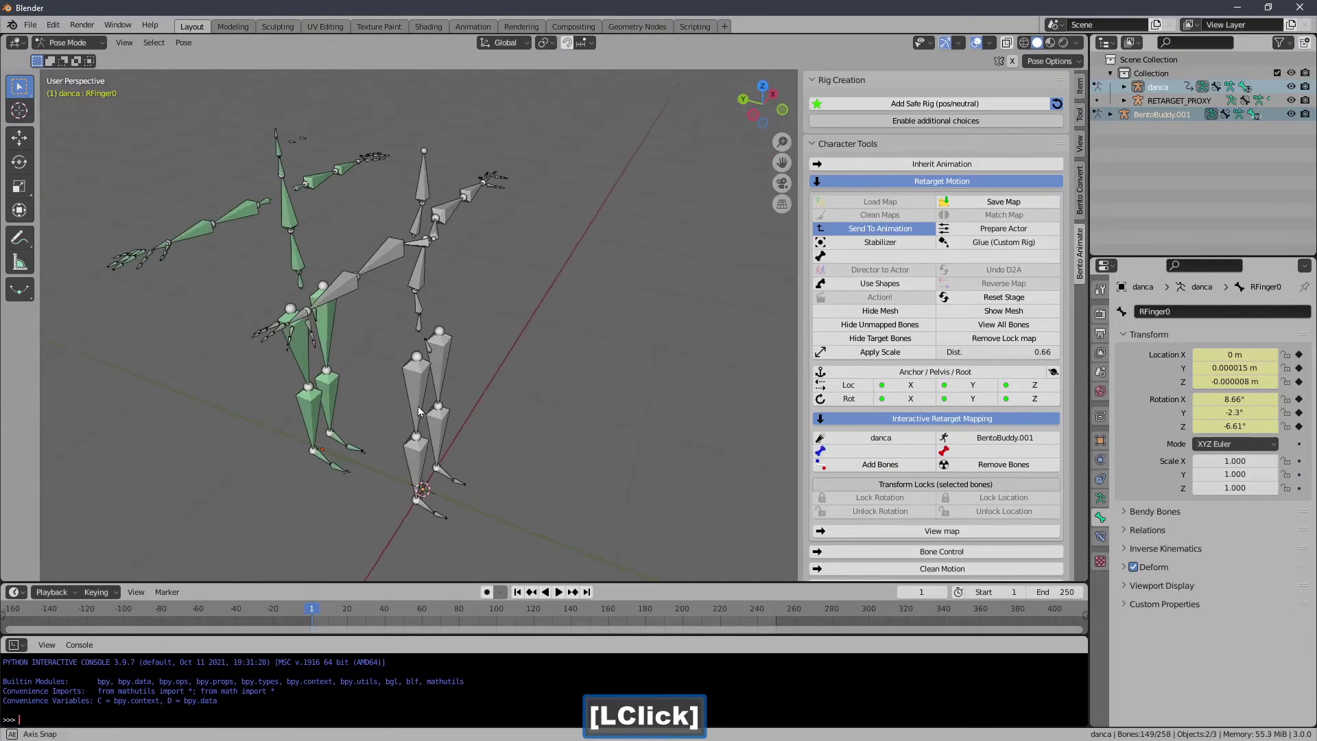
pyautogui.click(404, 616)
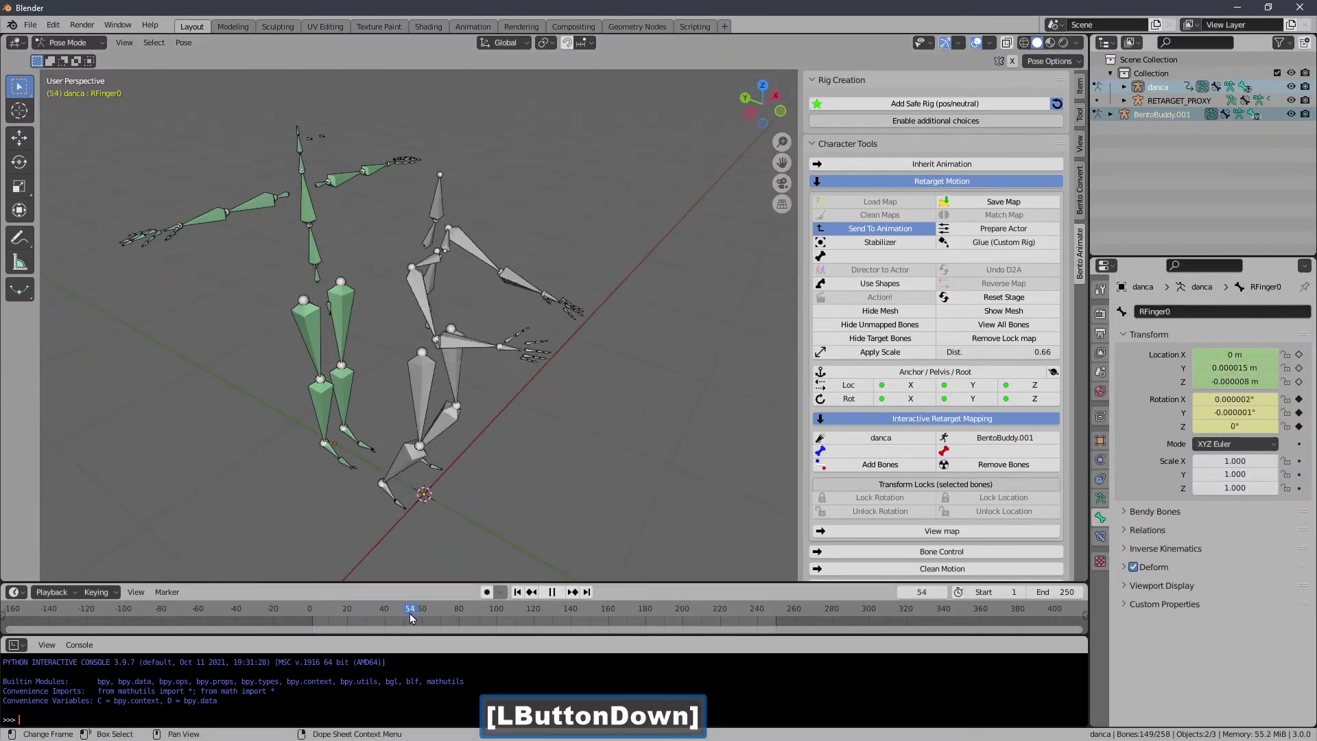
pyautogui.click(321, 343)
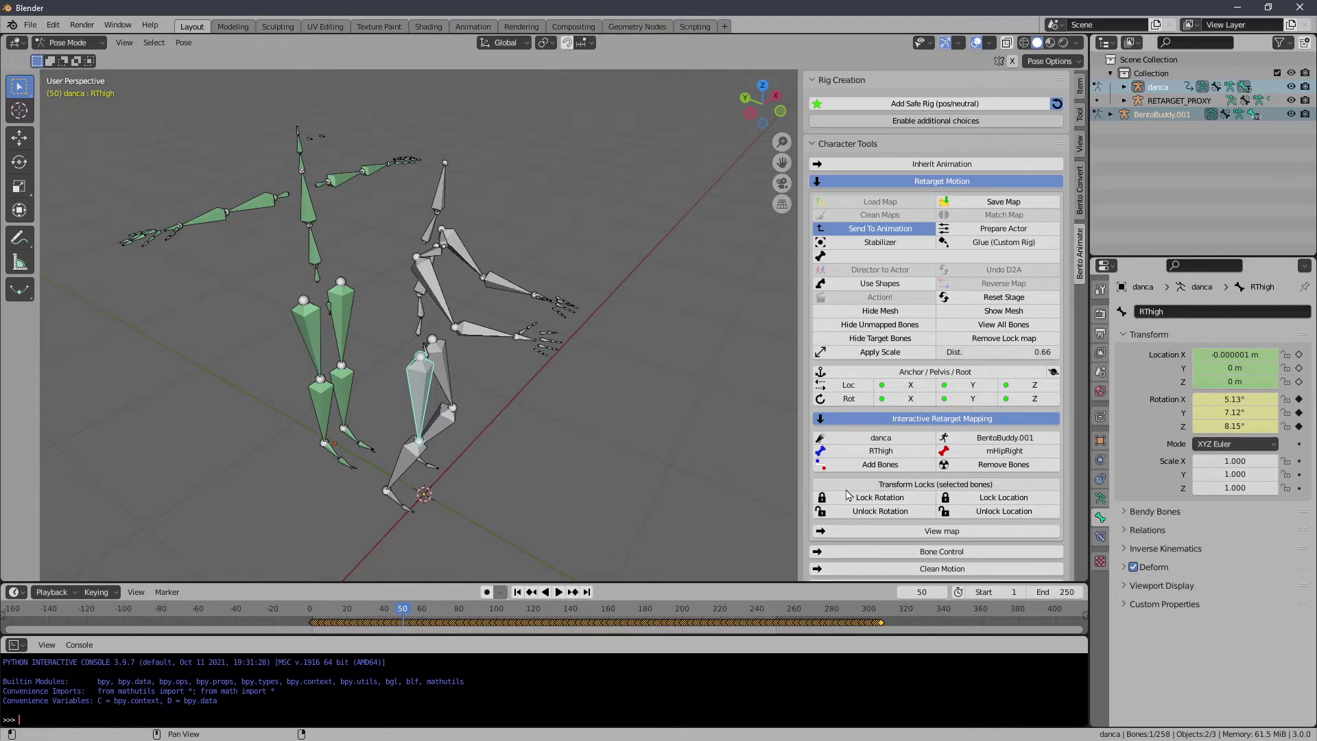
pyautogui.click(862, 472)
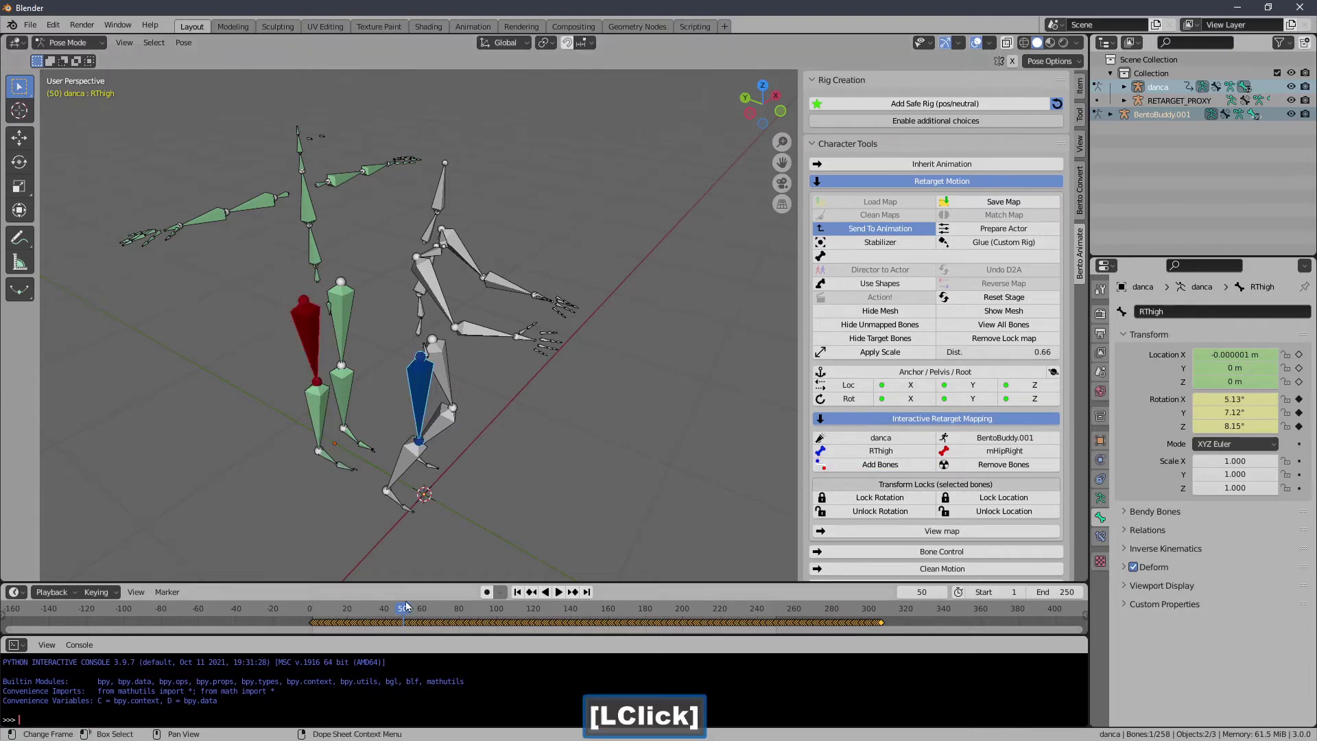
# Scrub to an earlier frame and map RShin to mKneeRight.
pyautogui.click(399, 608)
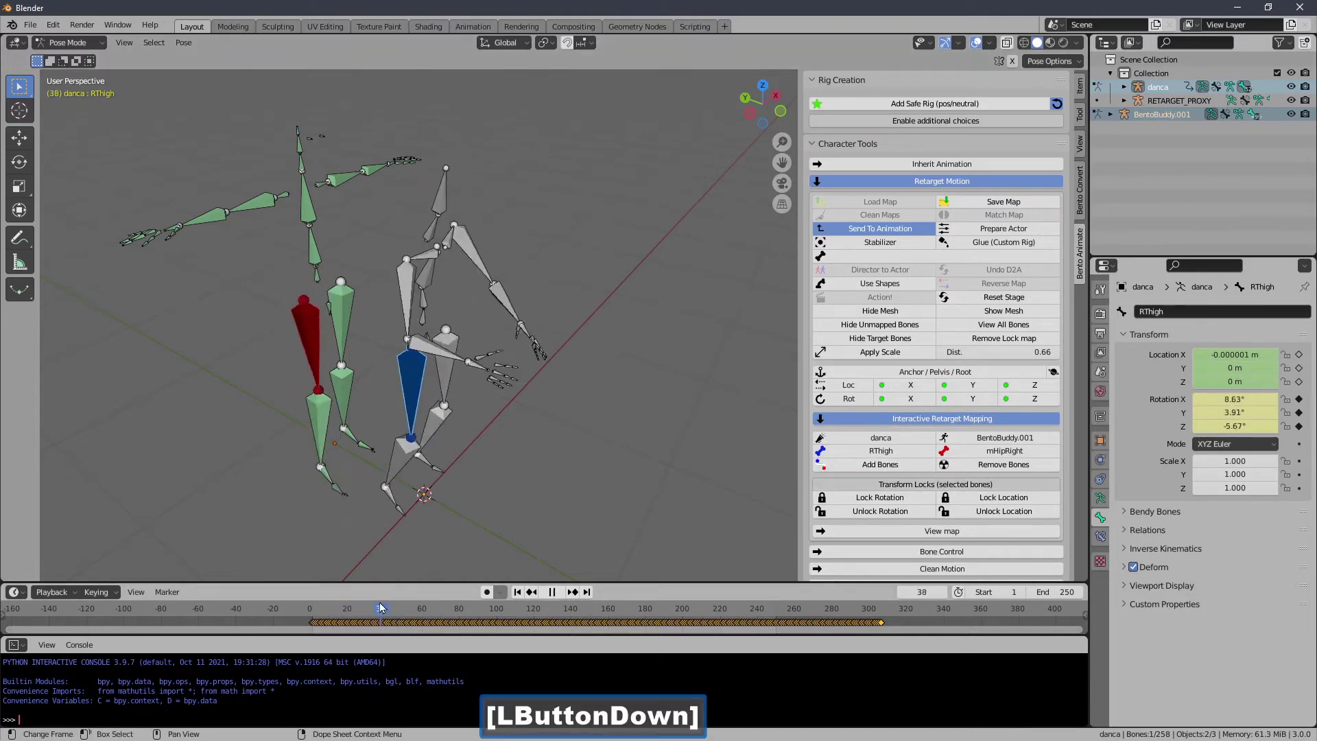
pyautogui.click(405, 460)
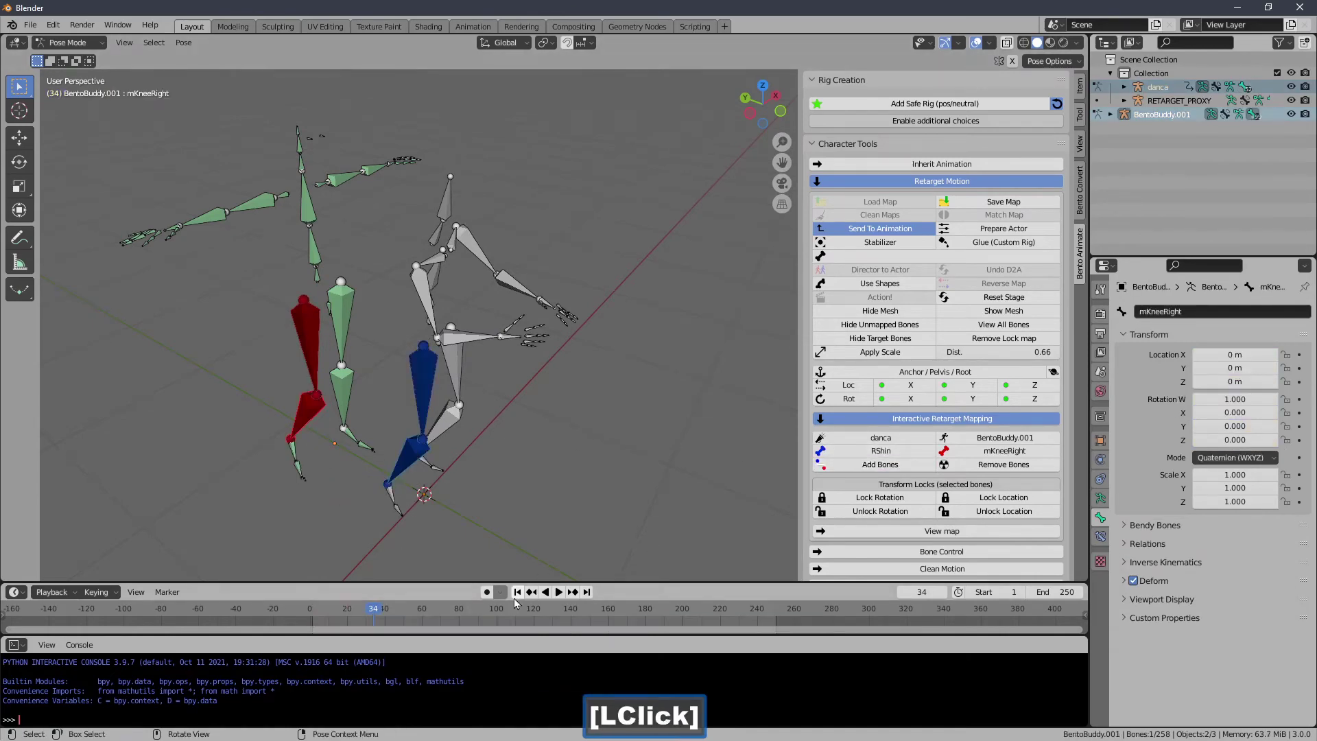
pyautogui.click(455, 615)
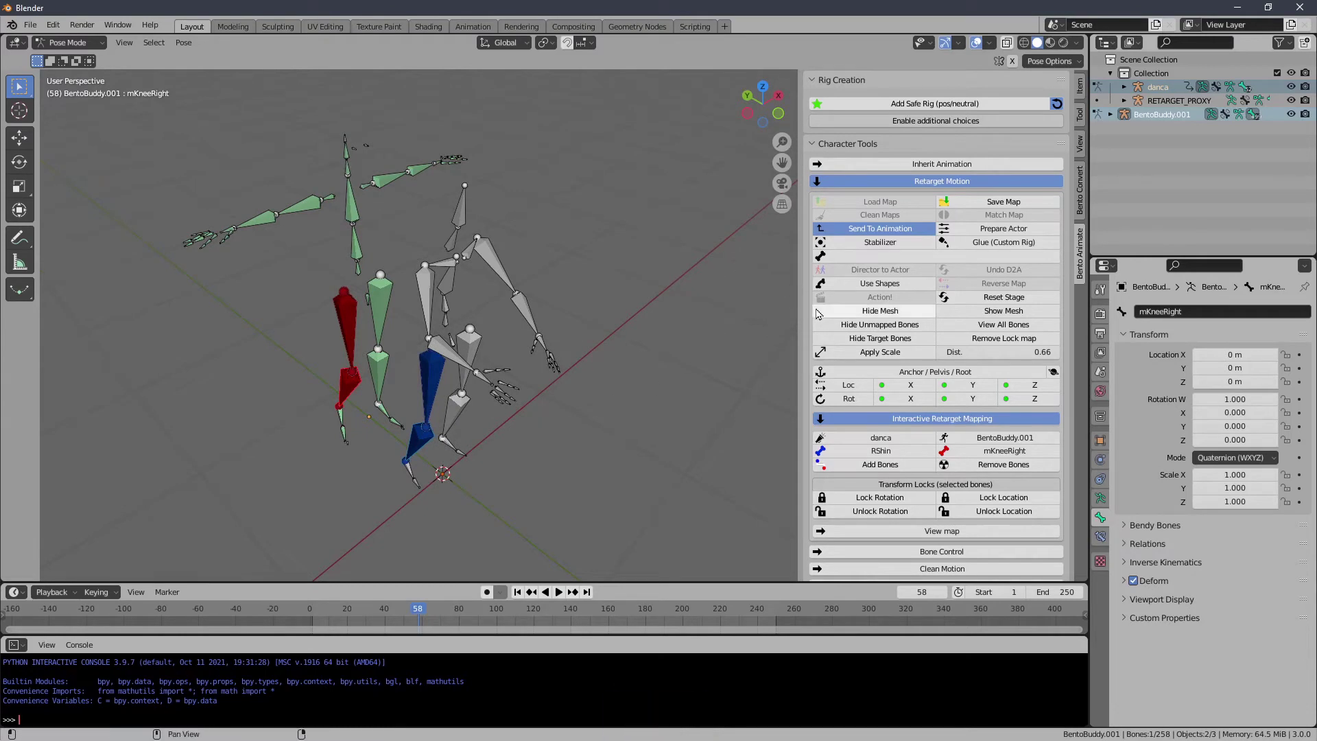
# Reset the retarget stage, rewind to frame 1 and show the Visual Snap Mapper under Template Creator / Editor.
pyautogui.click(833, 423)
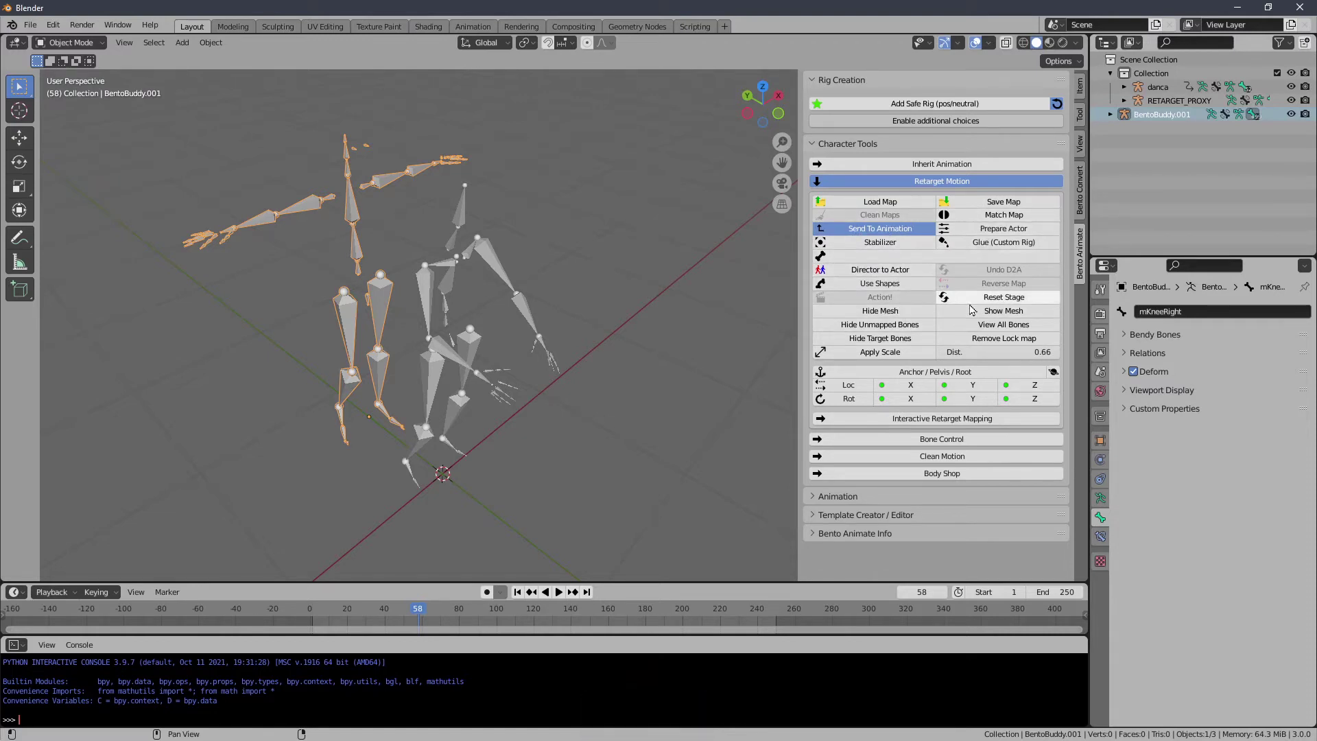
pyautogui.click(977, 306)
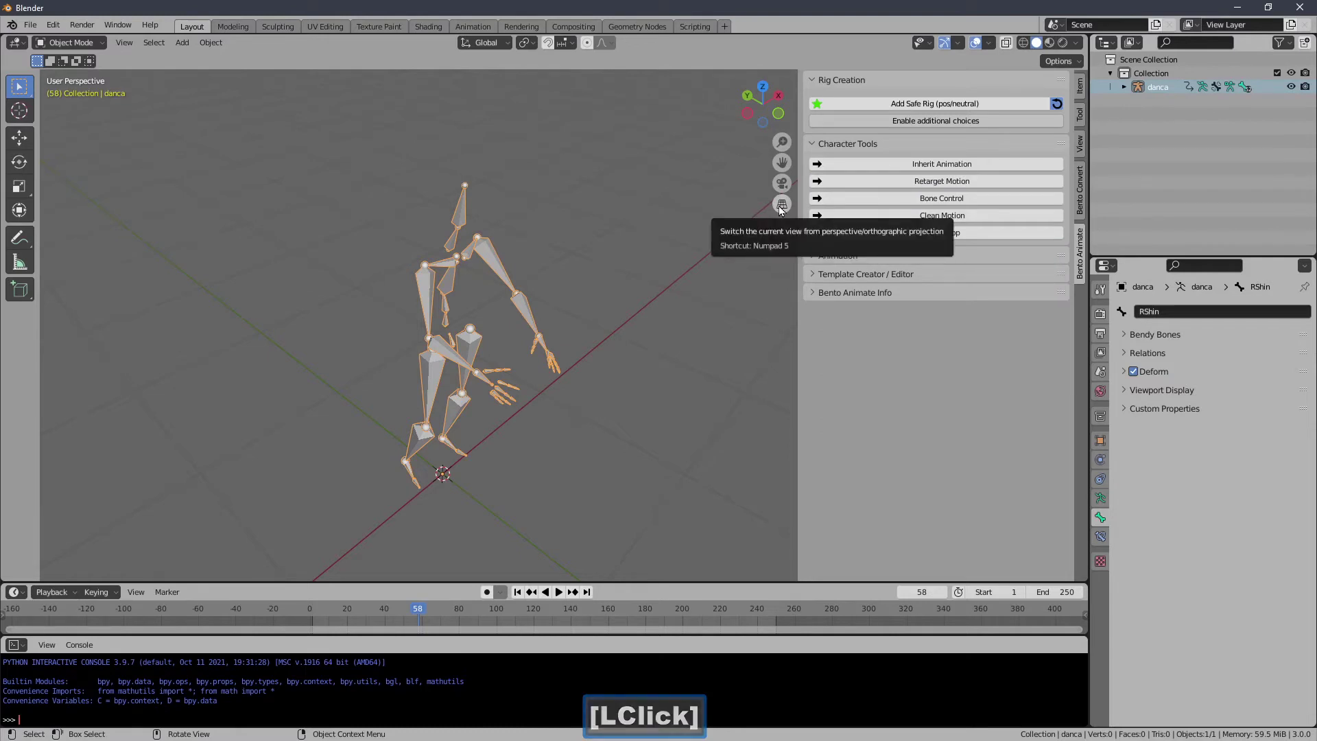
pyautogui.click(839, 151)
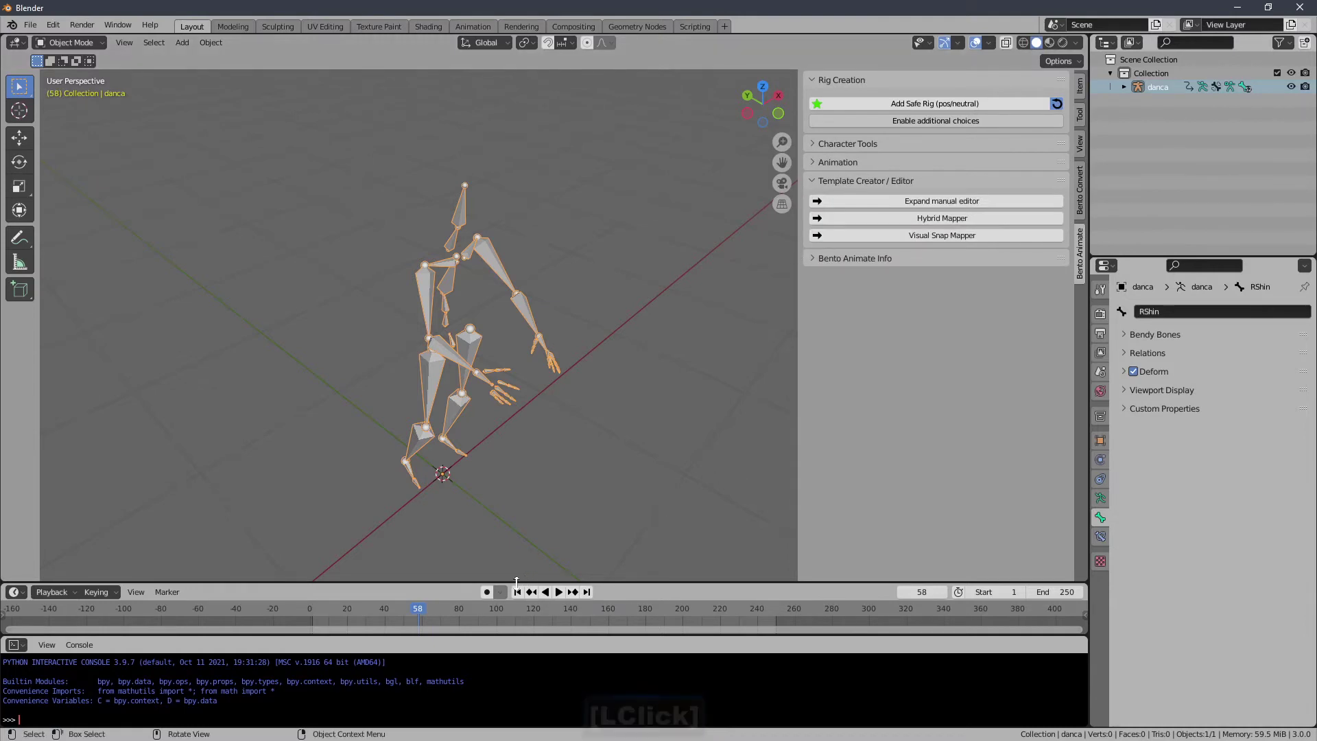
pyautogui.click(520, 595)
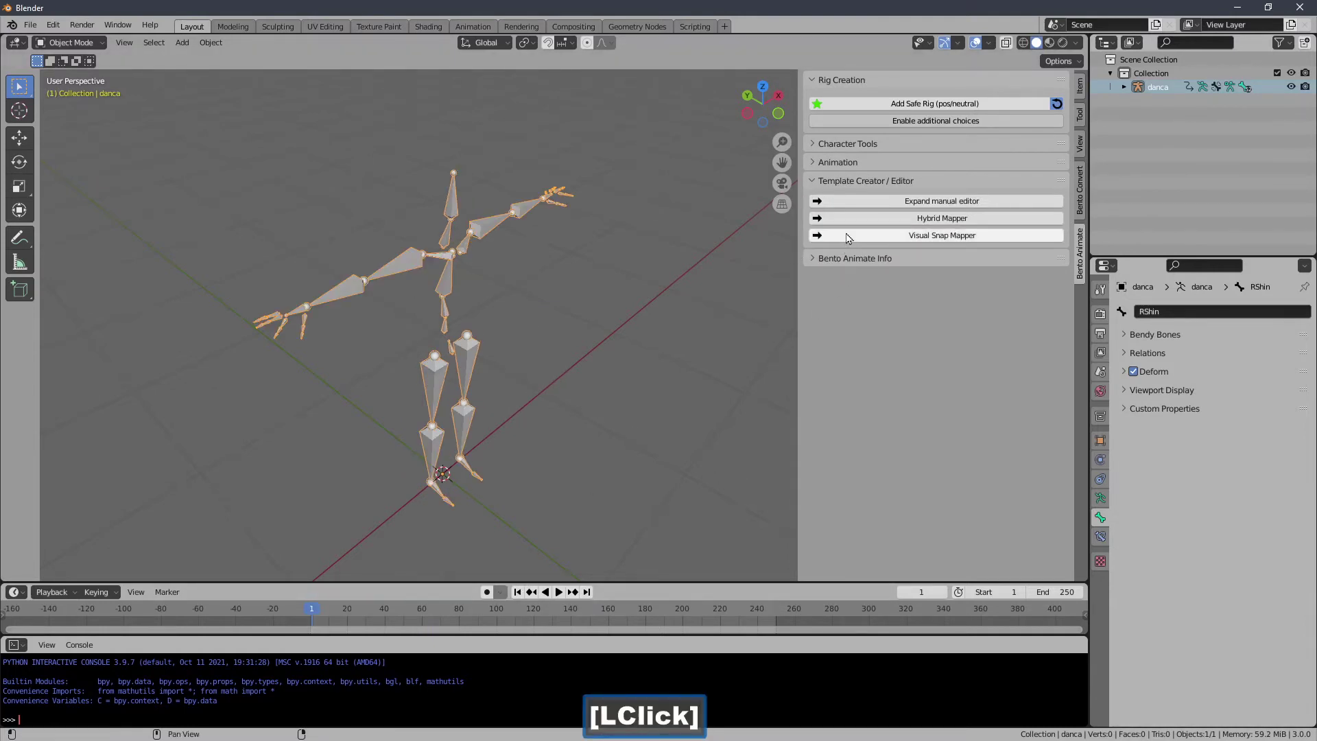
pyautogui.click(854, 237)
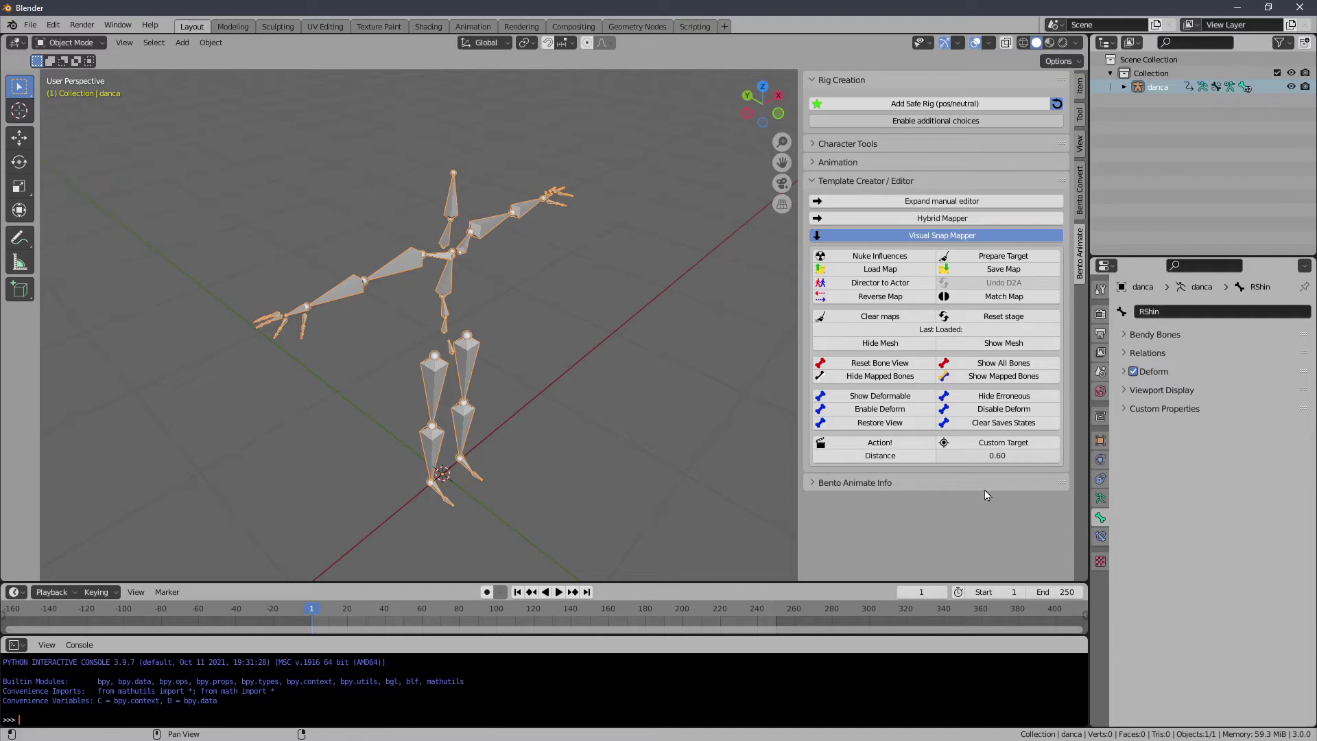
# Prepare a fresh BentoBuddy target rig and map LThigh to mHipLeft.
pyautogui.click(898, 447)
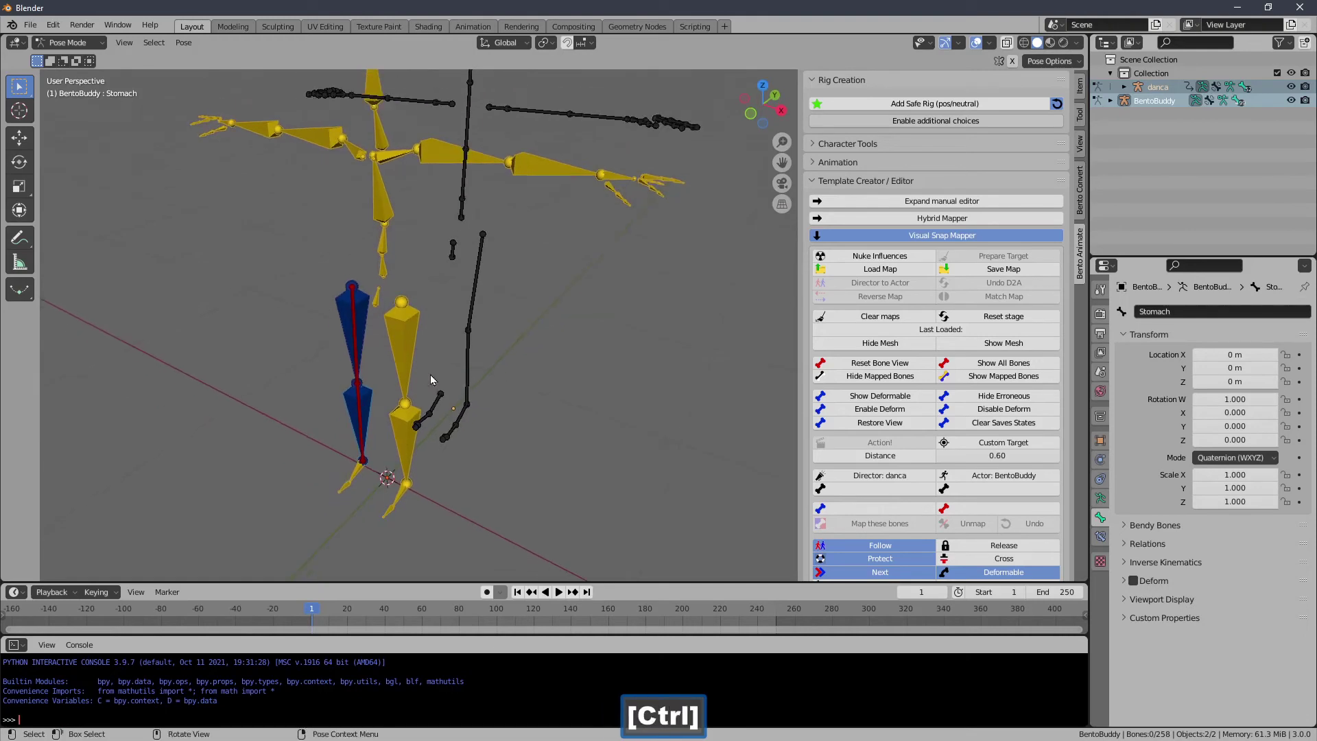
pyautogui.click(482, 284)
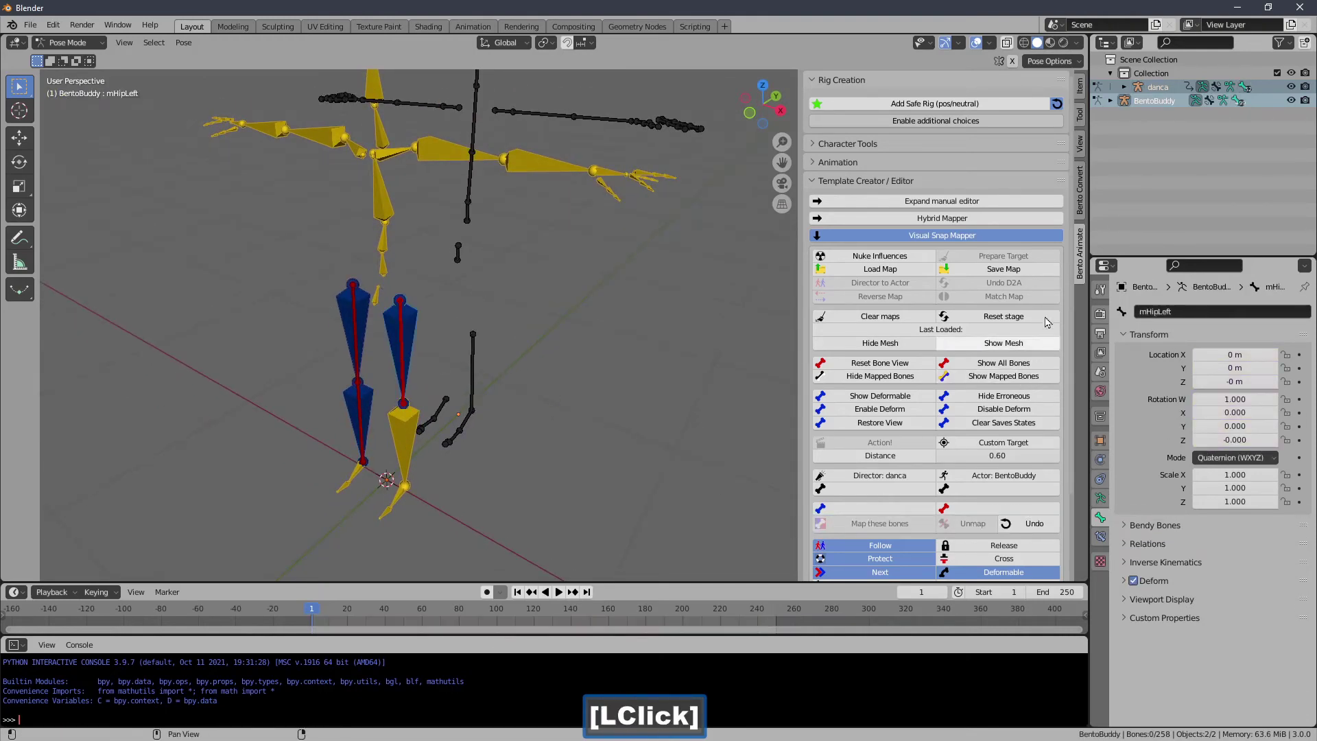
pyautogui.click(1071, 300)
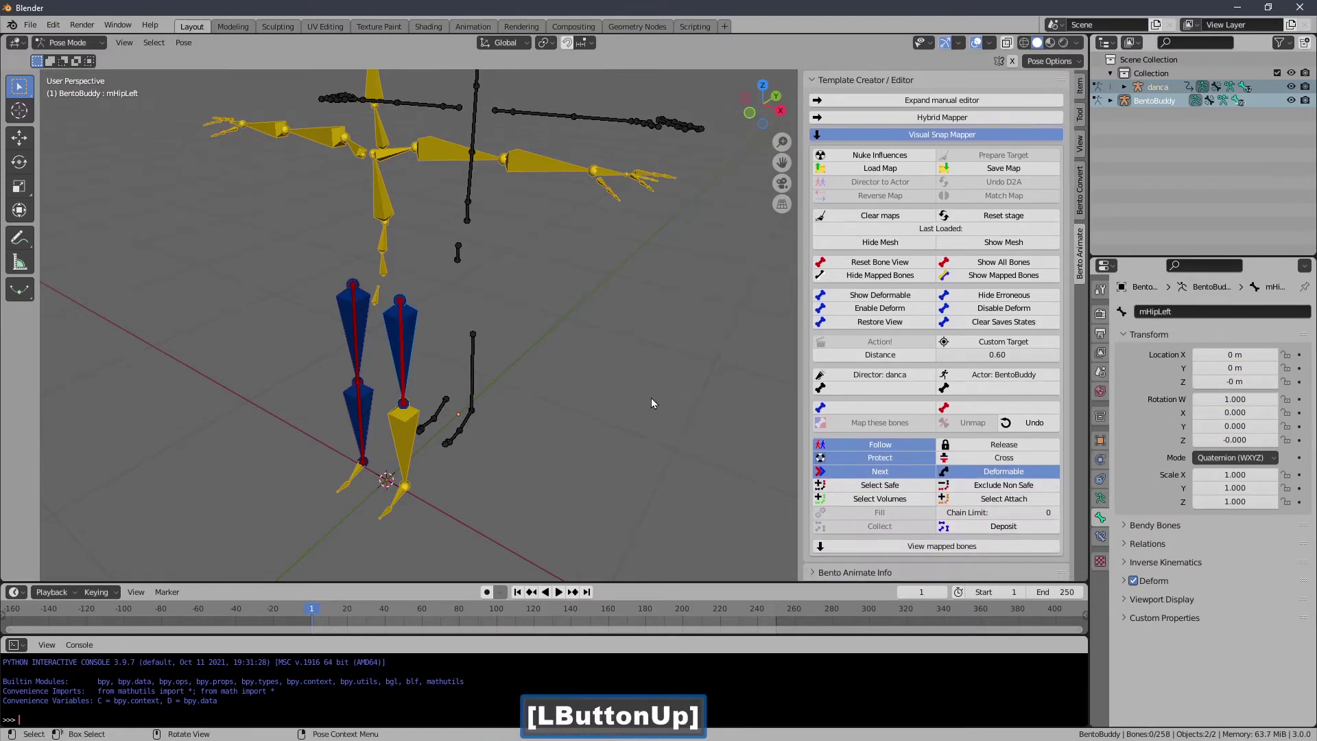
# Map LShin to mKneeLeft and the left foot bones to mFootLeft.
pyautogui.click(479, 401)
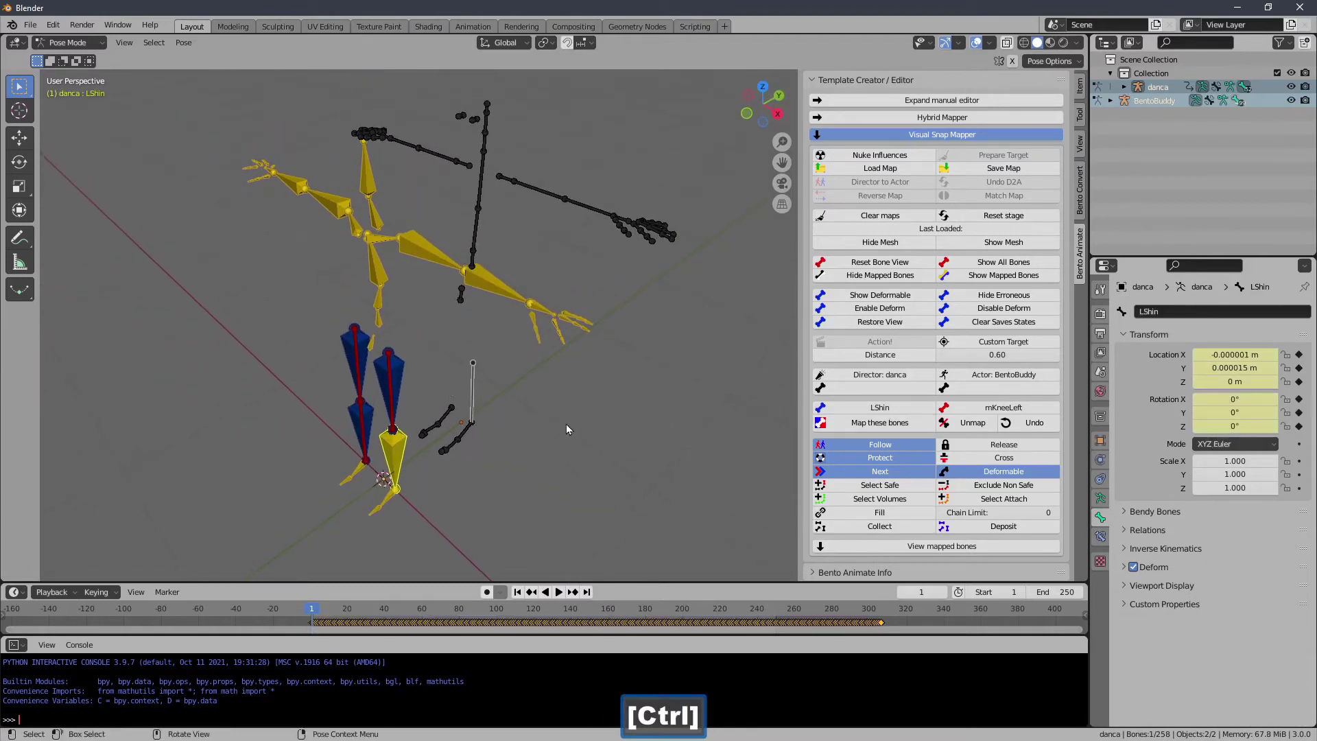
pyautogui.click(854, 426)
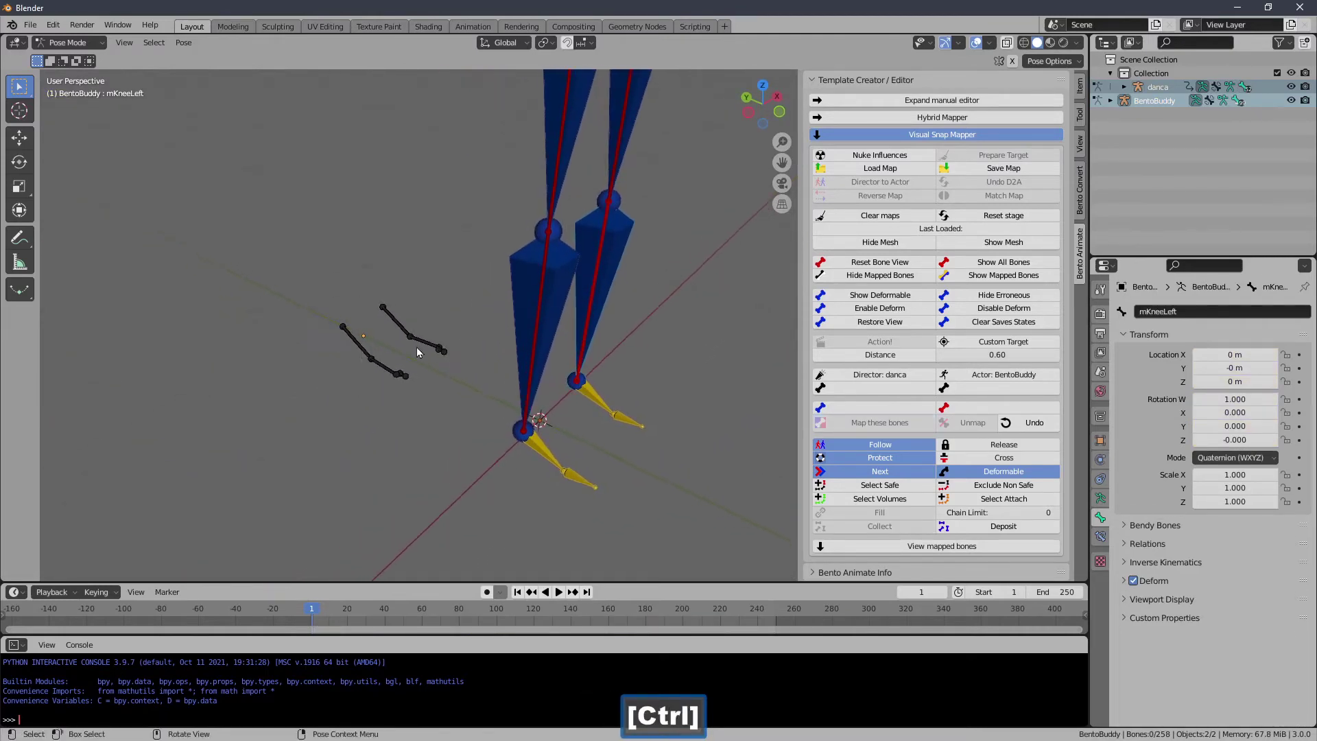
pyautogui.click(362, 350)
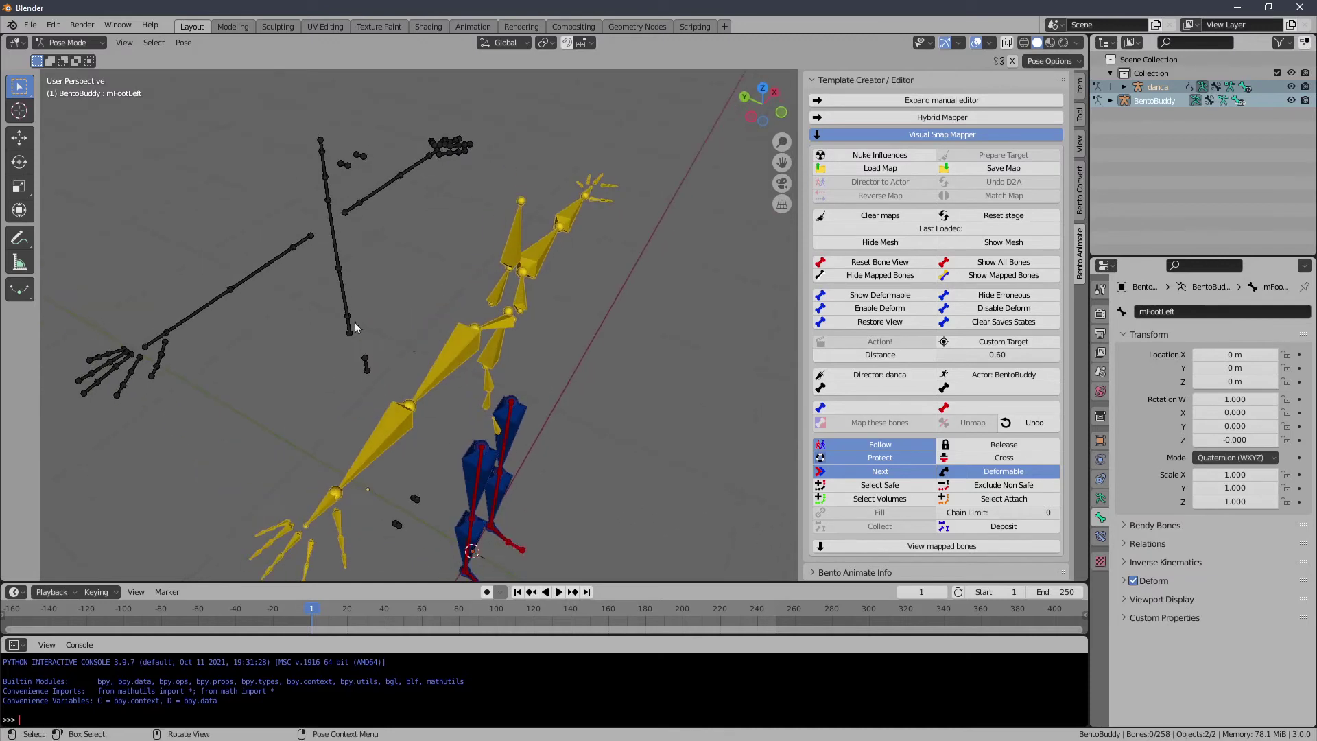
# Select mChest and the dancer's Neck, starting then cancelling a Neck rotation.
pyautogui.click(360, 329)
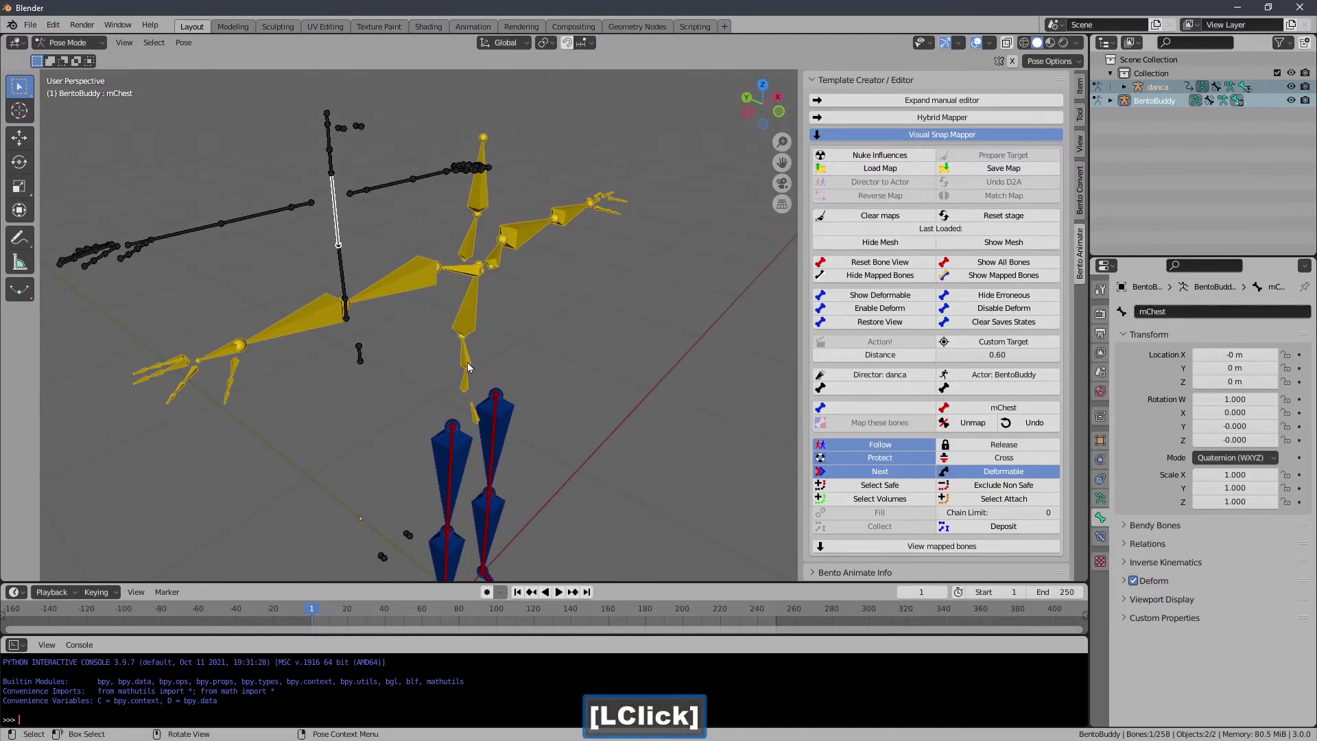
pyautogui.click(480, 251)
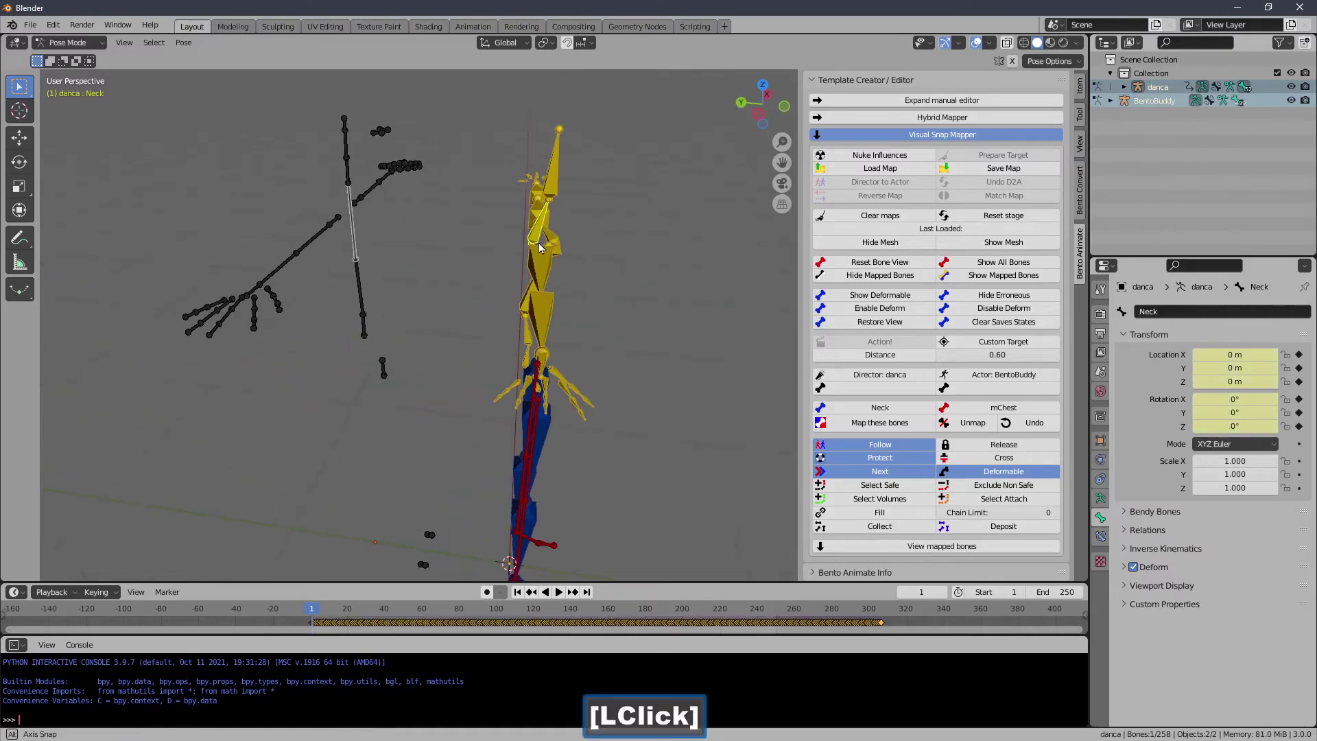
pyautogui.press('r')
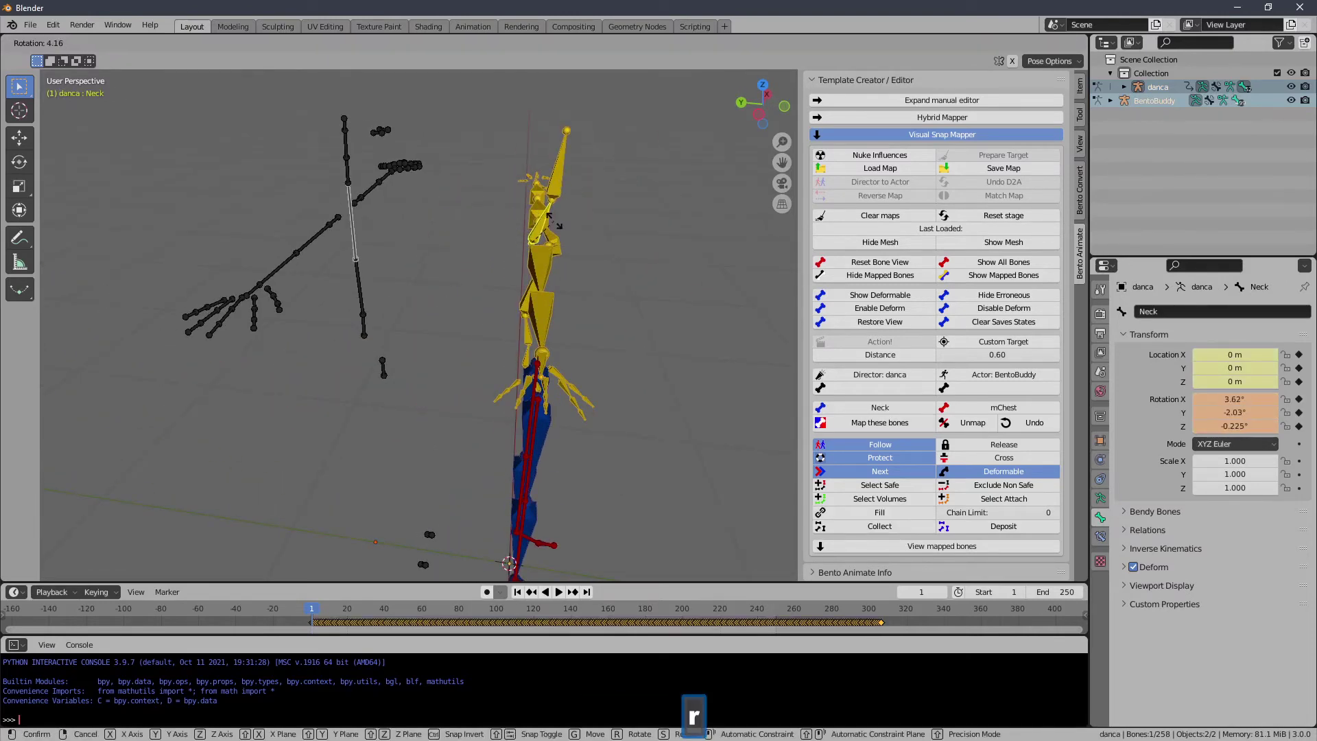
pyautogui.rightClick(561, 227)
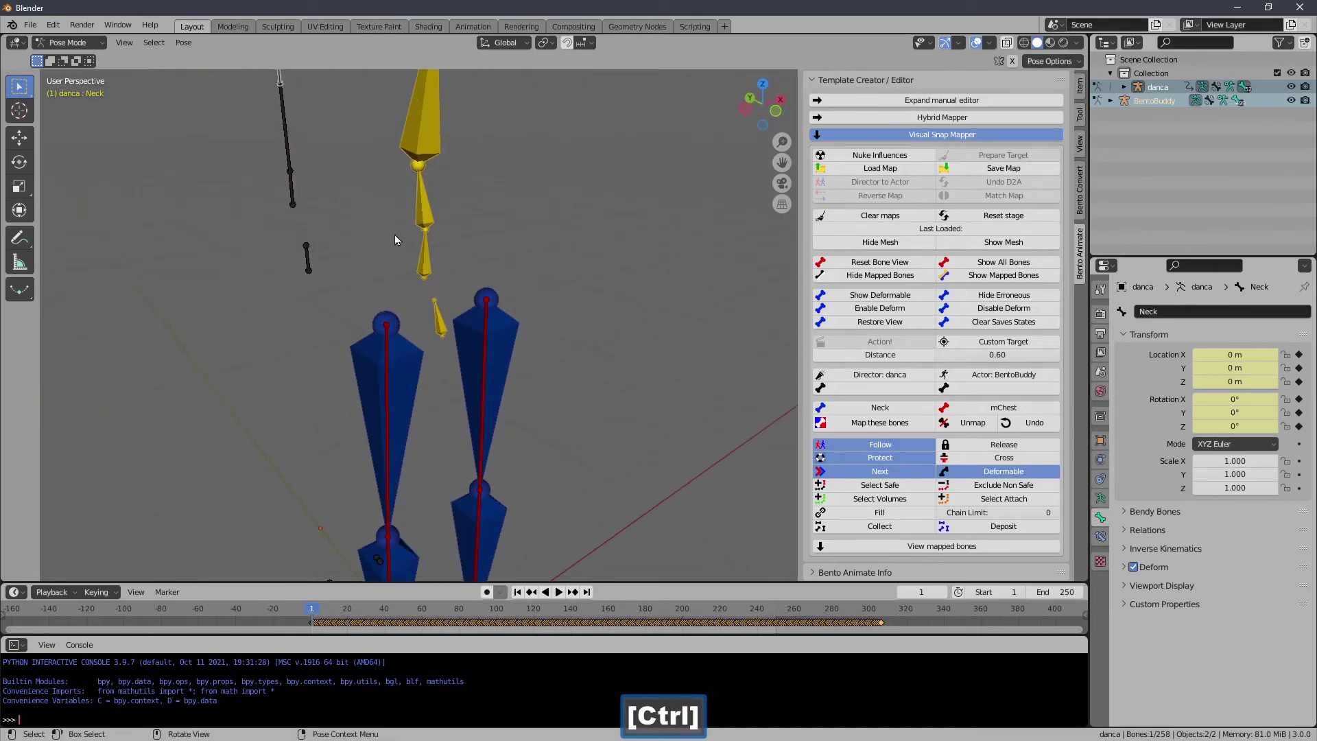
# Map the dancer's Hip onto BentoBuddy's mPelvis.
pyautogui.click(447, 324)
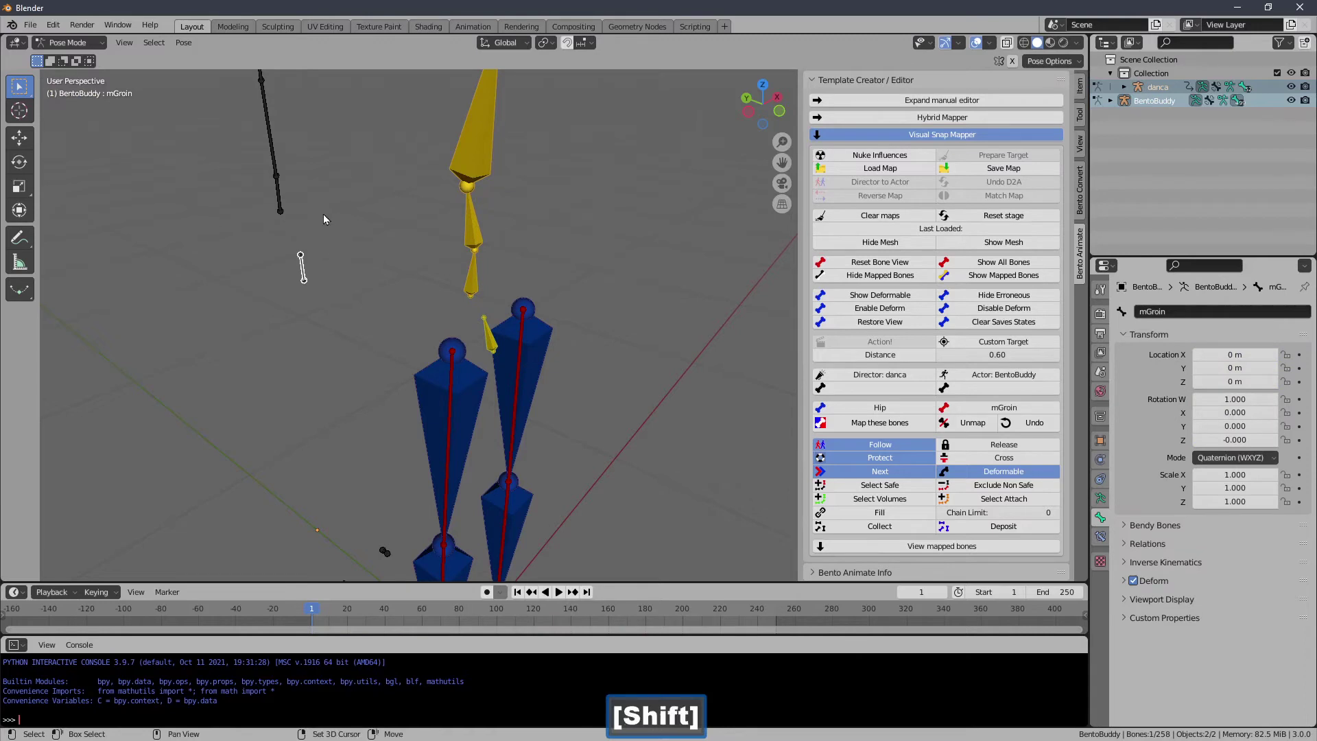
pyautogui.click(302, 229)
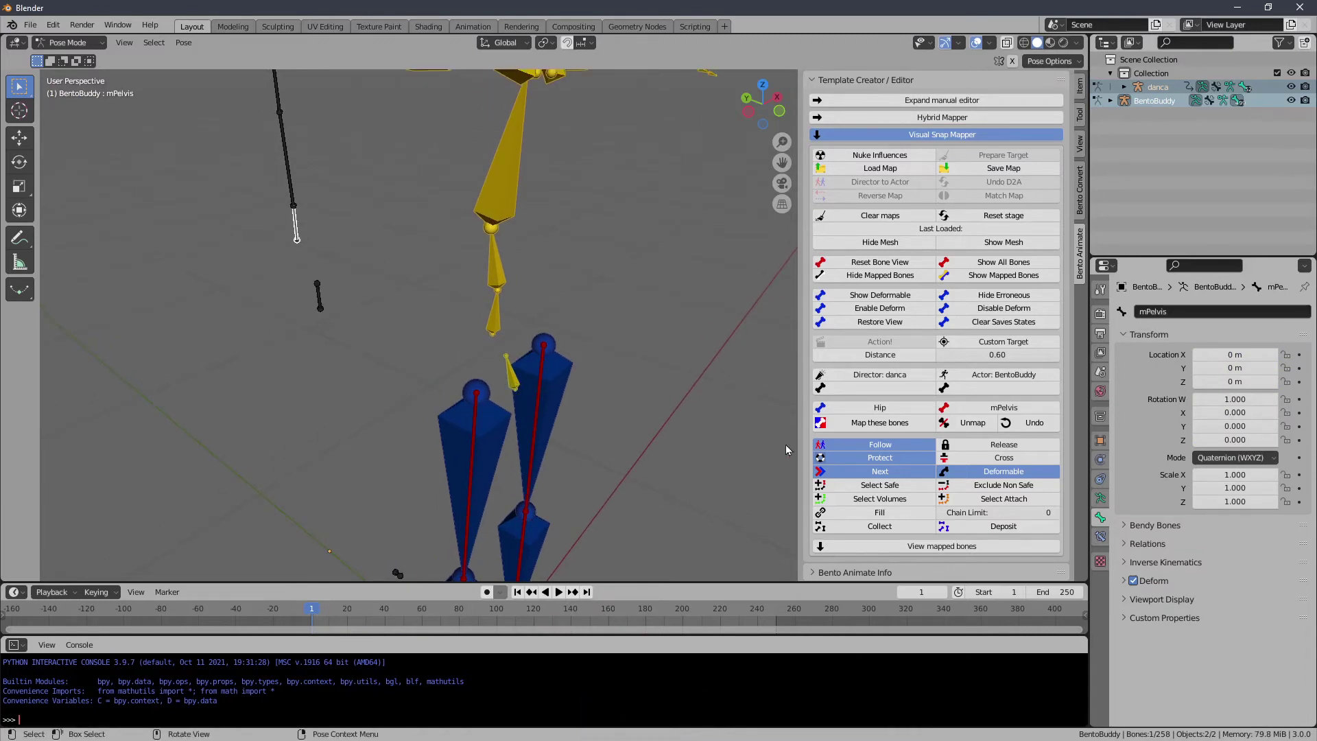
pyautogui.click(870, 430)
# Map the dancer's MiddleSpine onto mTorso and pair Chest with mChest.
pyautogui.click(502, 363)
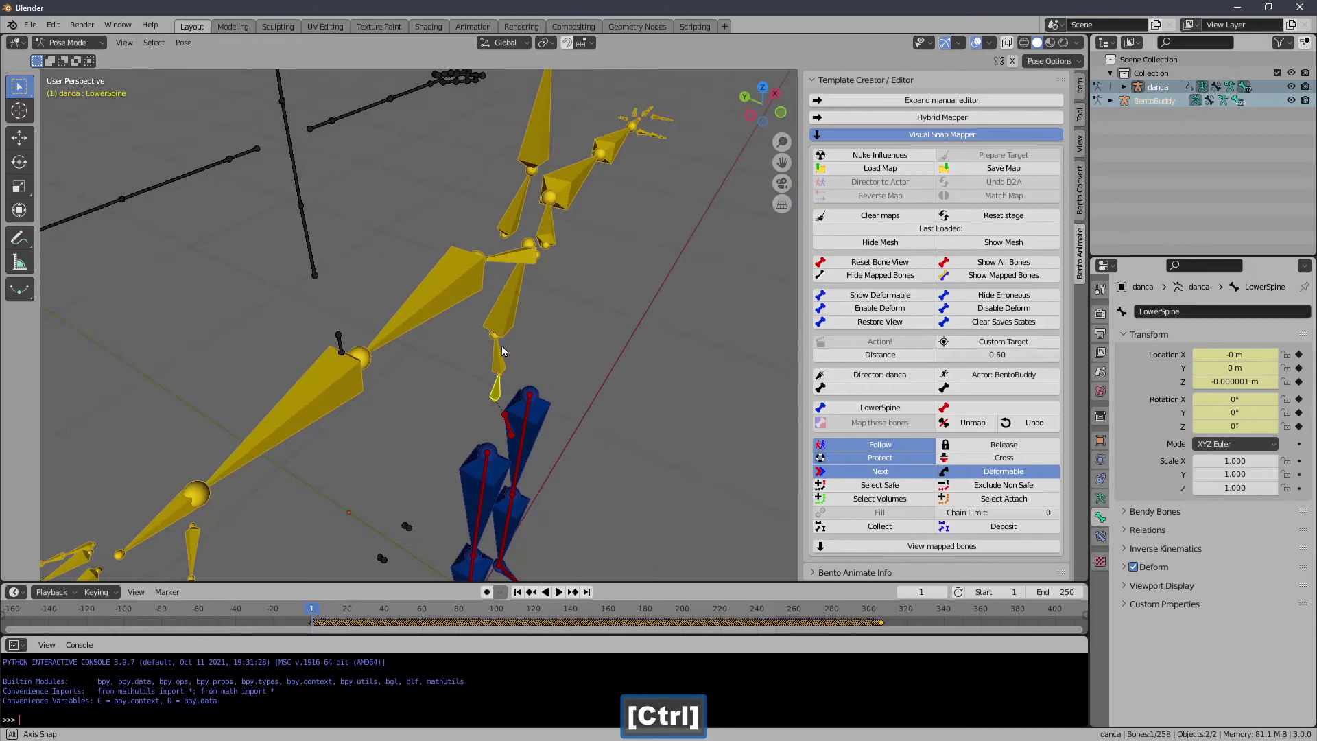
pyautogui.click(479, 321)
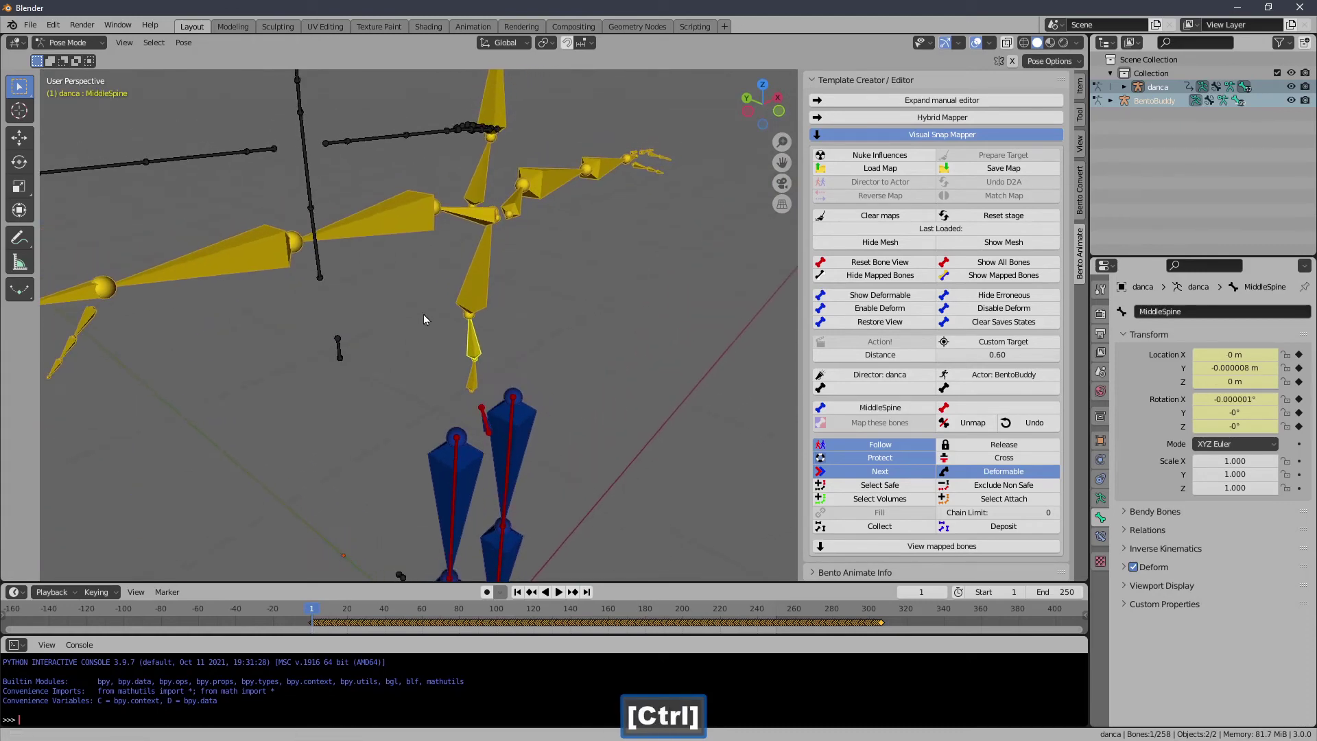
pyautogui.click(325, 241)
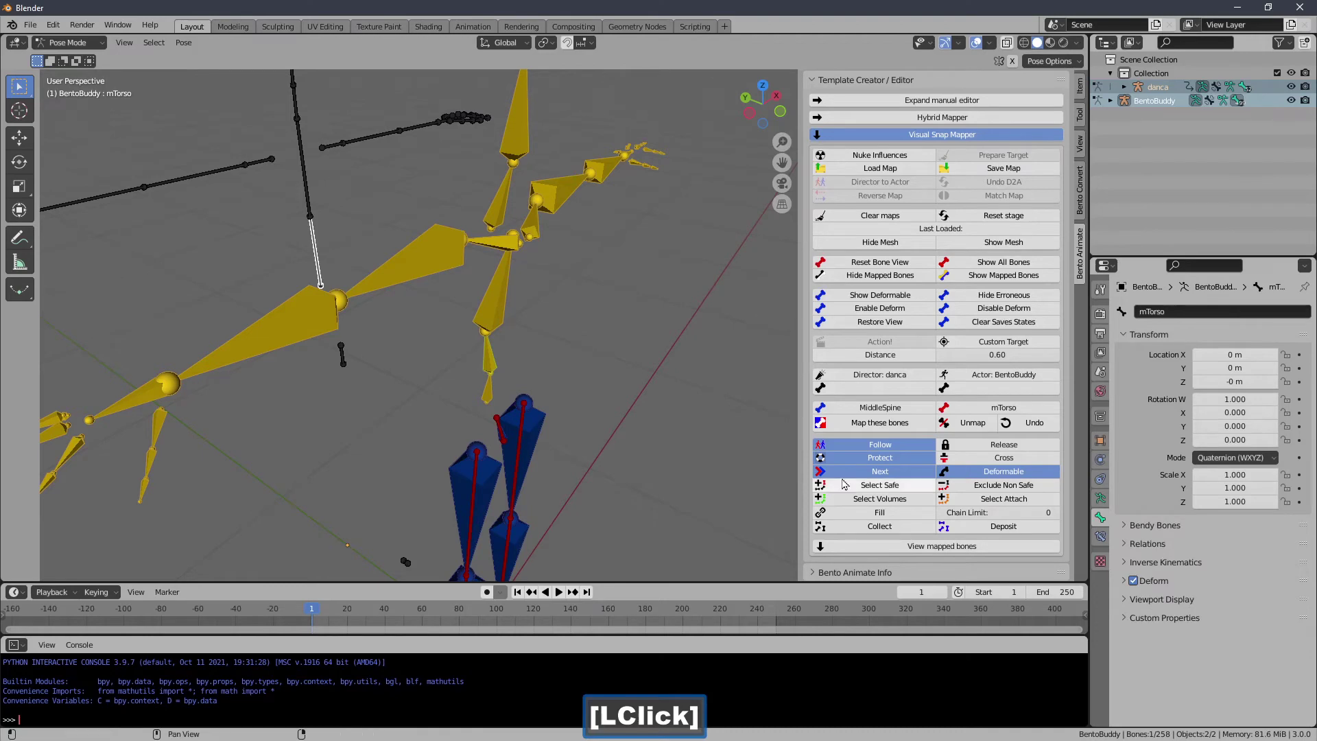
pyautogui.click(853, 431)
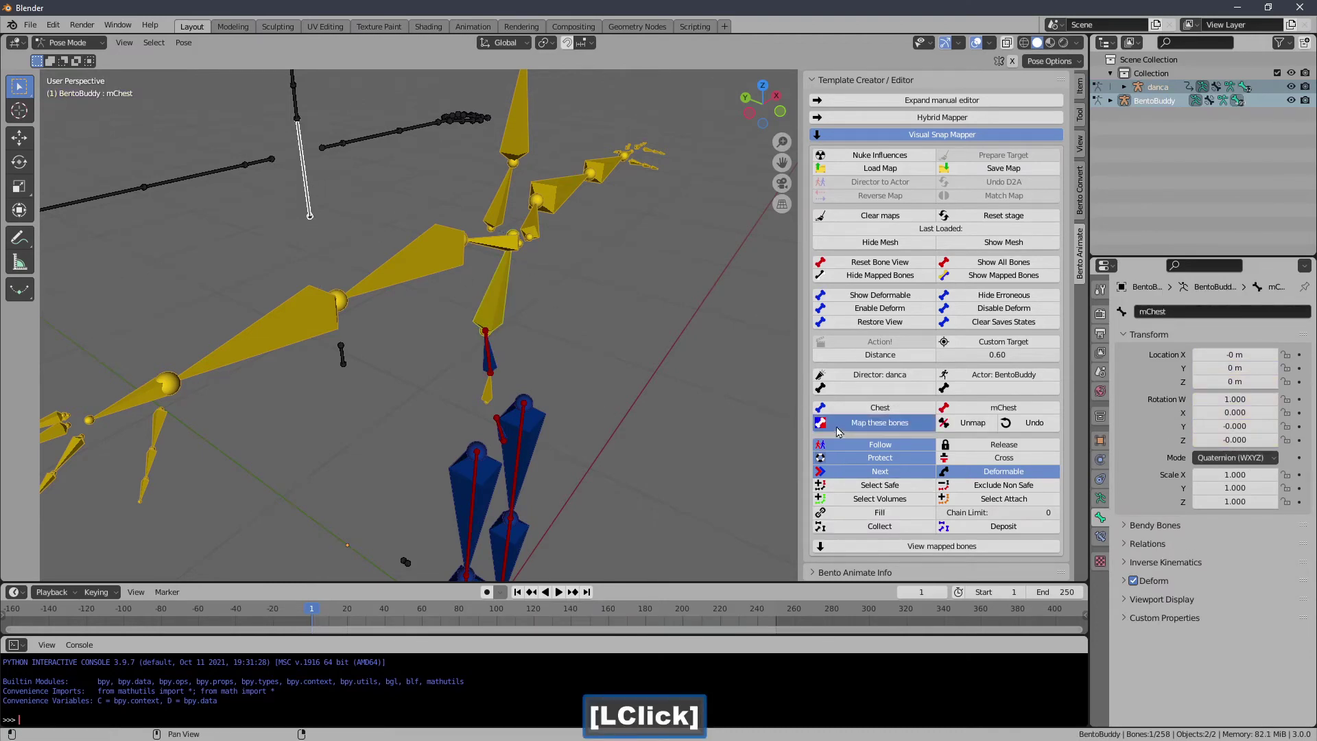
# Map Chest onto mChest, then select mWristRight with the dancer's RHand.
pyautogui.click(512, 368)
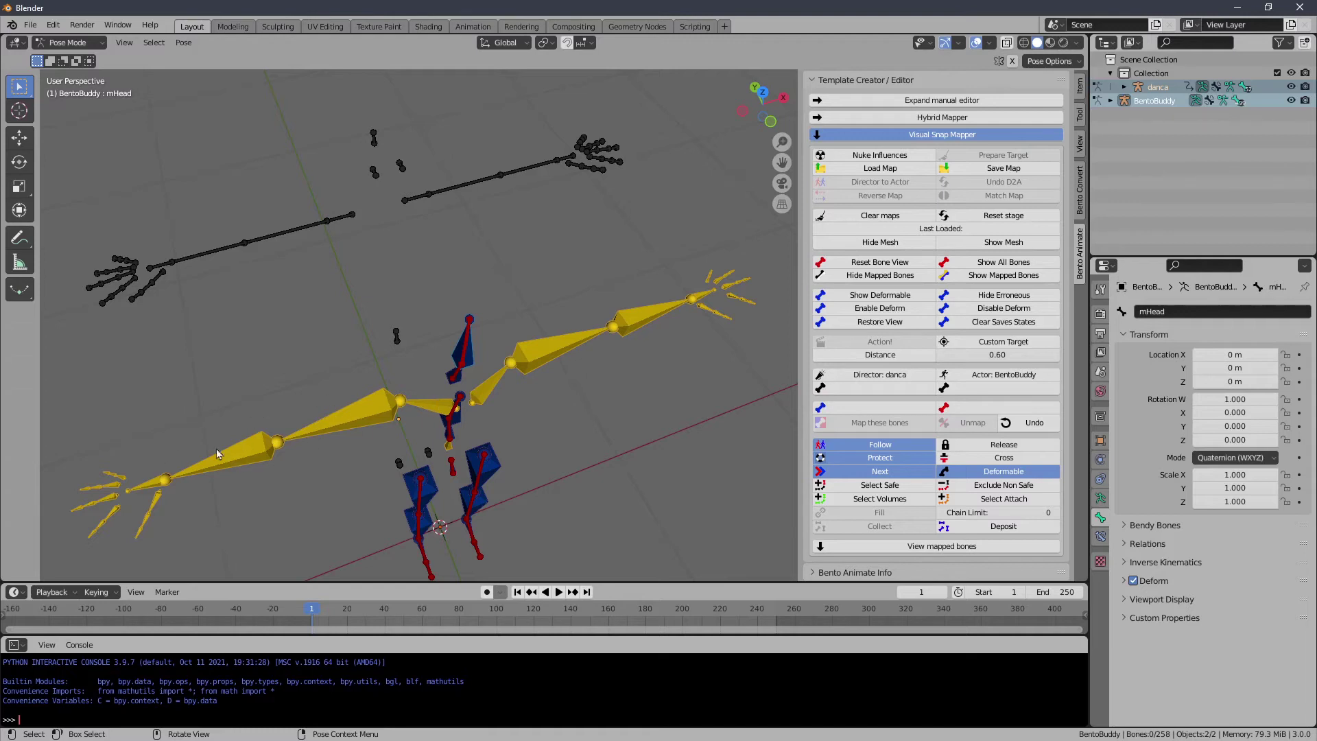
pyautogui.click(162, 281)
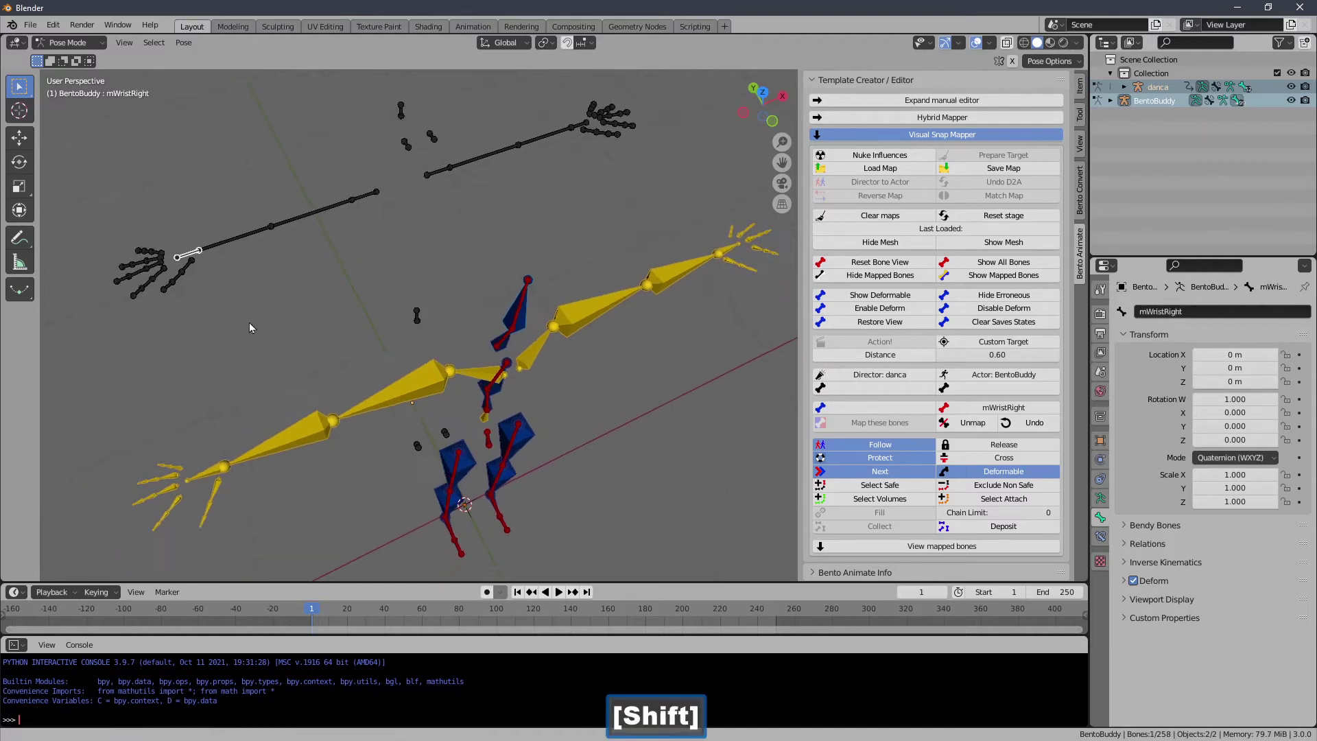
pyautogui.click(237, 437)
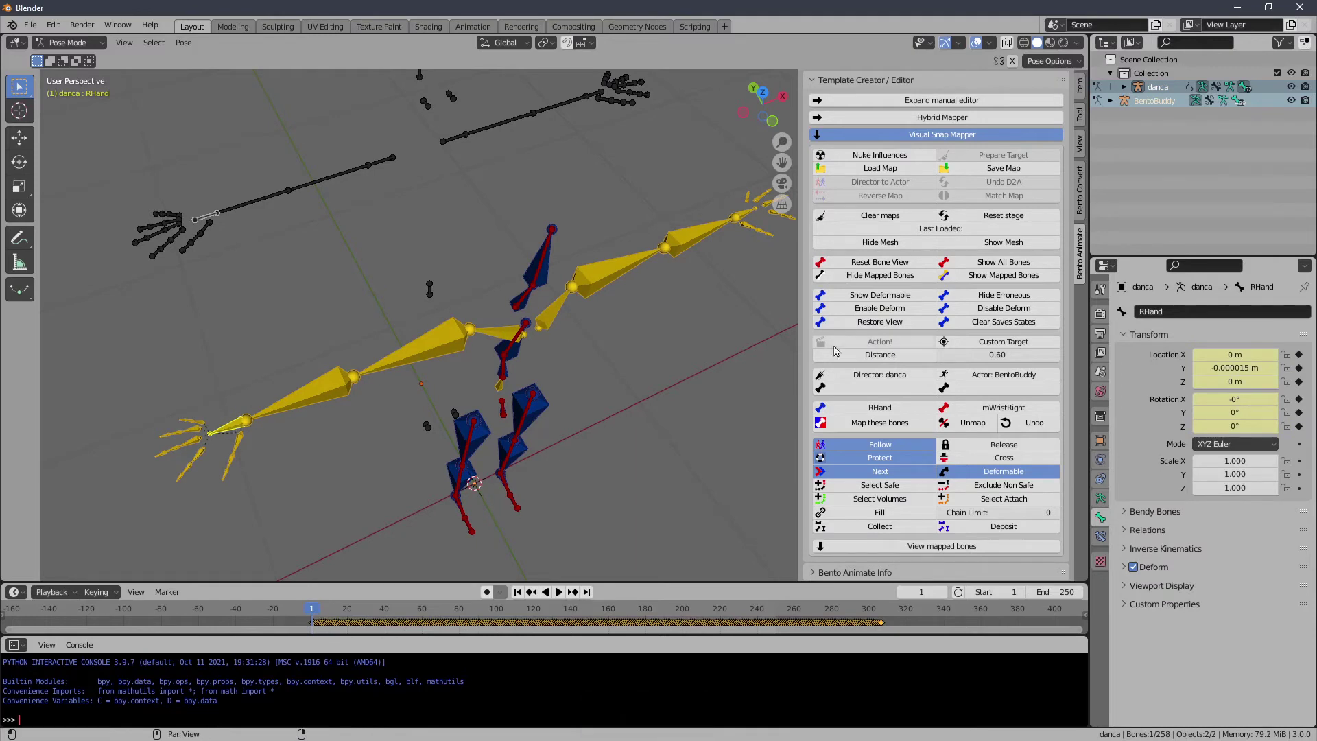
# Raise the Chain Limit to 4 and Fill the right arm chain onto the dancer's arm.
pyautogui.click(1062, 512)
pyautogui.doubleClick(1062, 512)
pyautogui.click(1061, 512)
pyautogui.doubleClick(1061, 511)
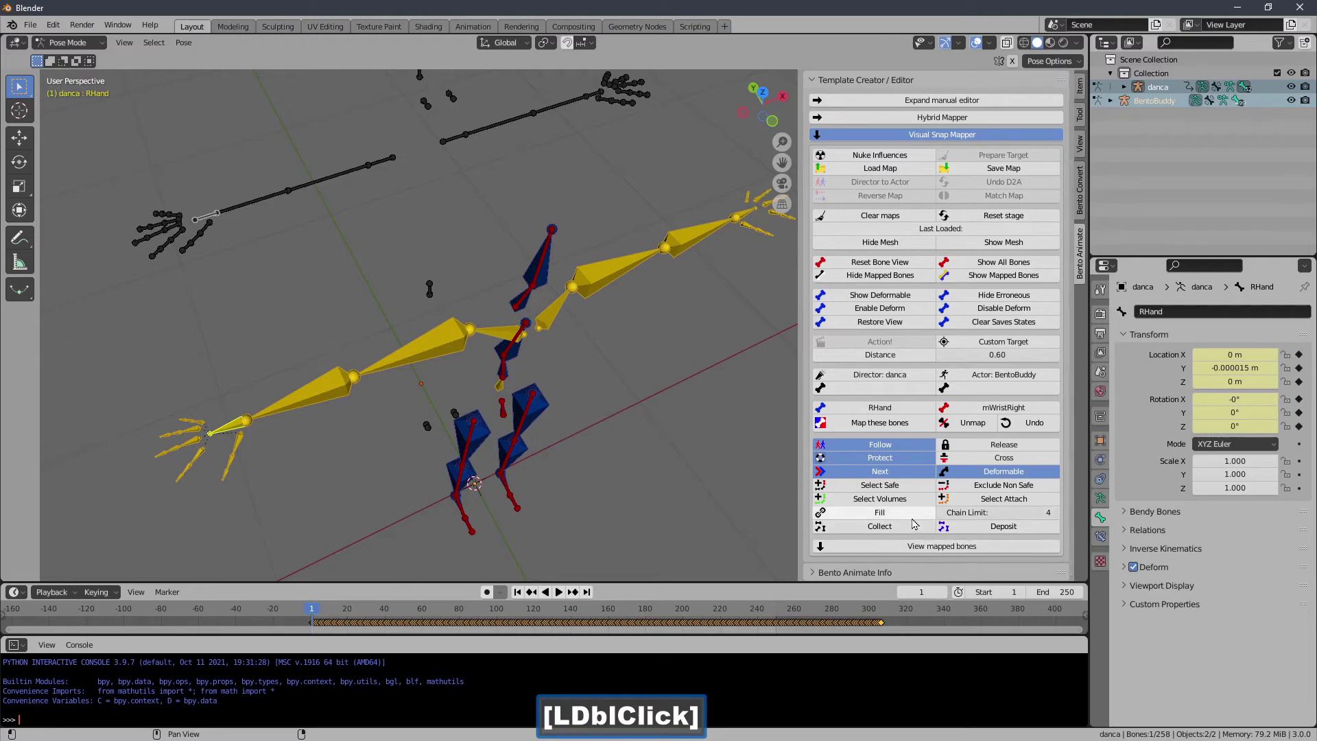
pyautogui.click(919, 517)
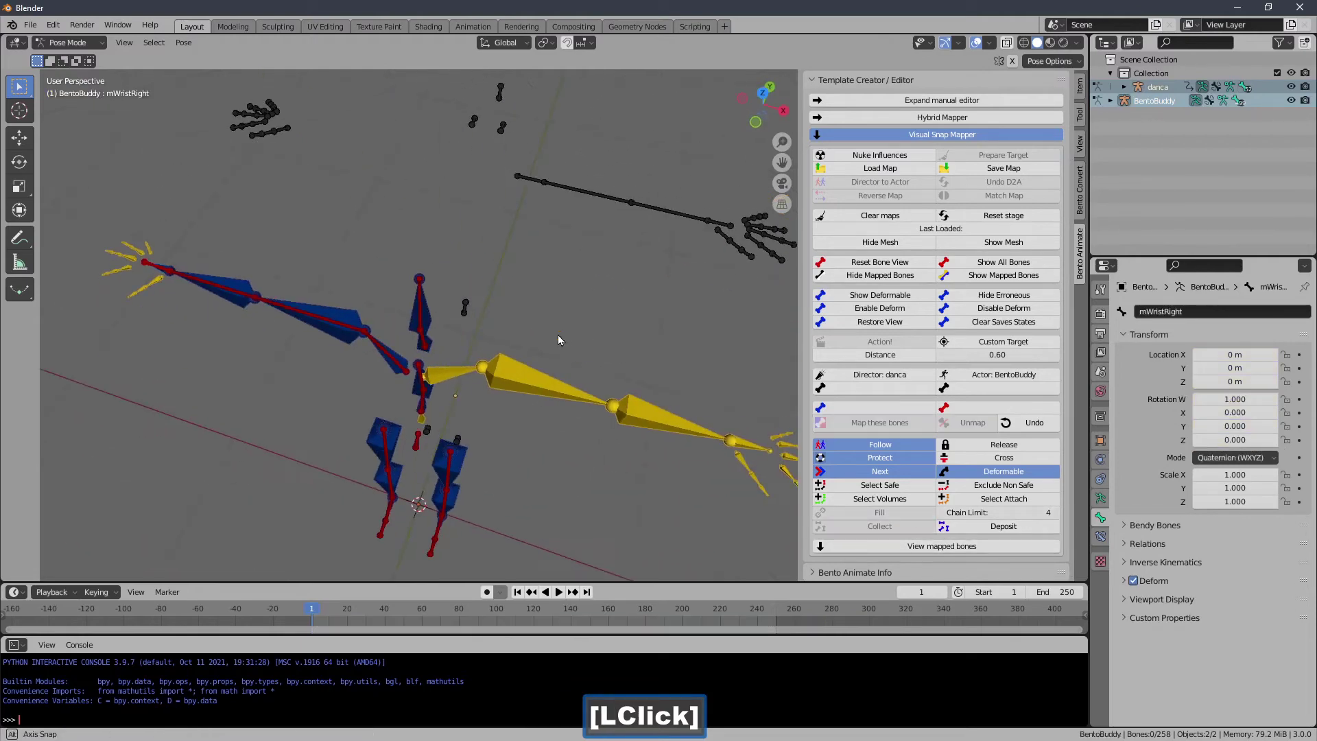
# Select mWristLeft with LHand and Fill the left arm chain.
pyautogui.click(536, 452)
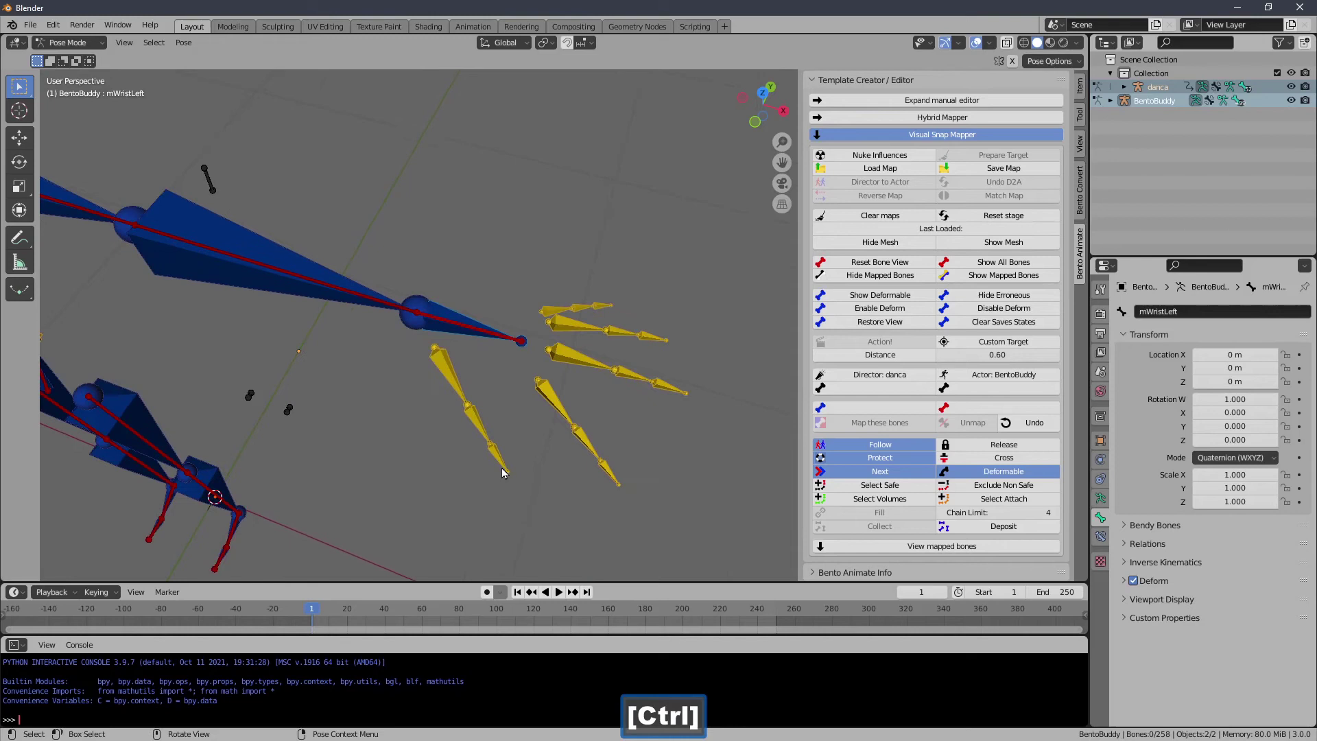
pyautogui.click(948, 517)
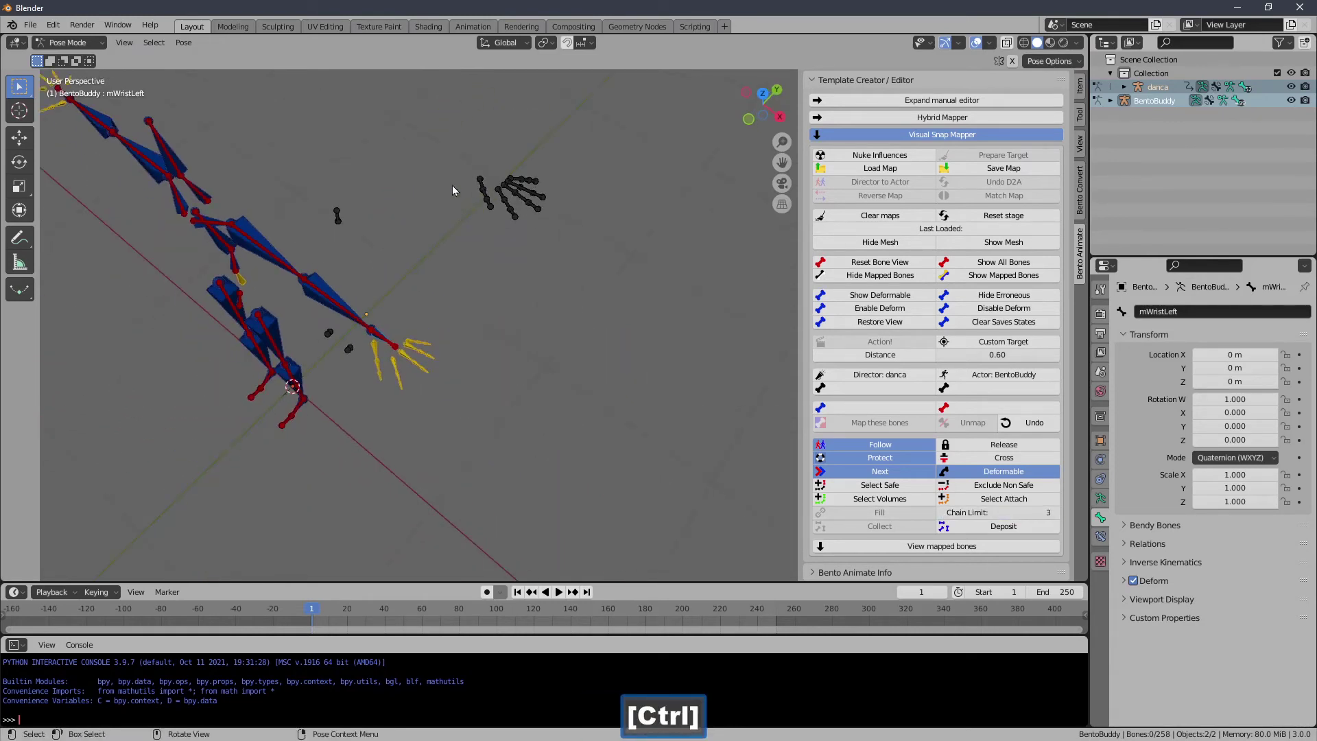
pyautogui.click(603, 266)
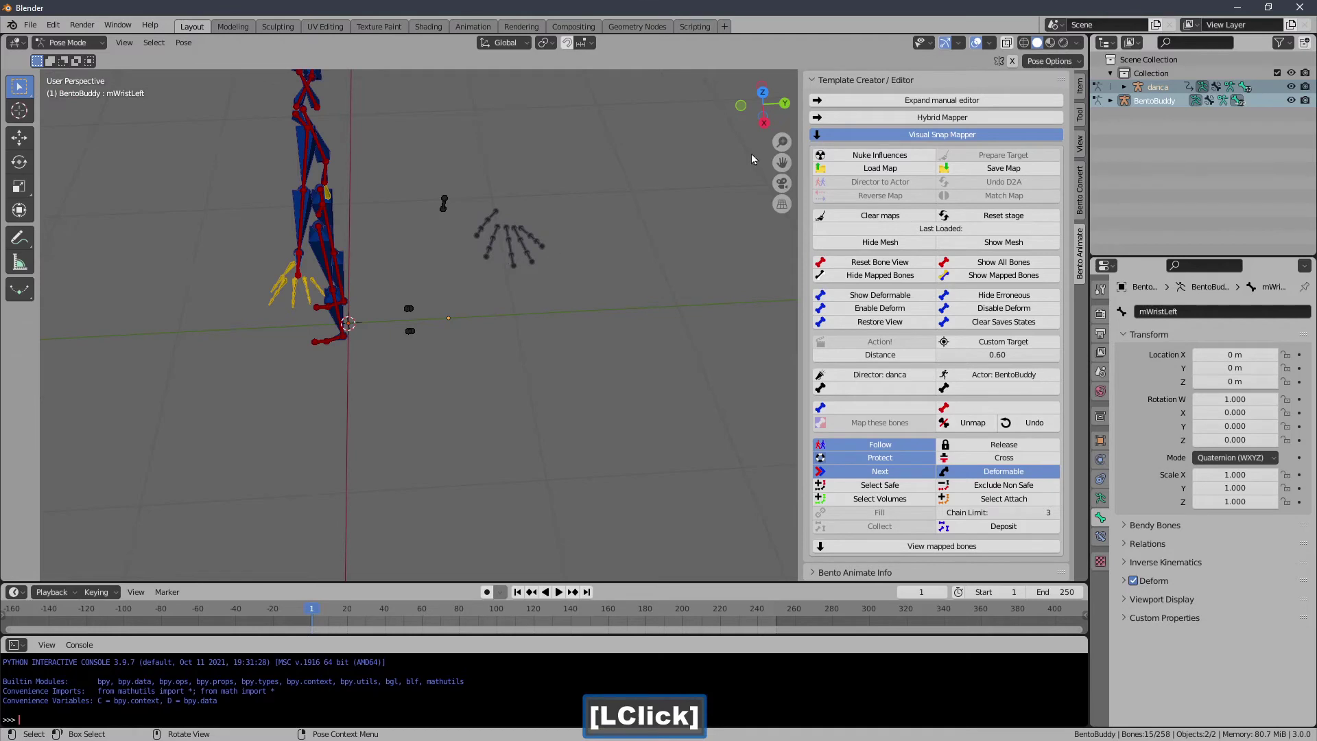
# Enable the move gizmo, switch on Release and select BentoBuddy's mHandPinky3Left bone.
pyautogui.click(964, 48)
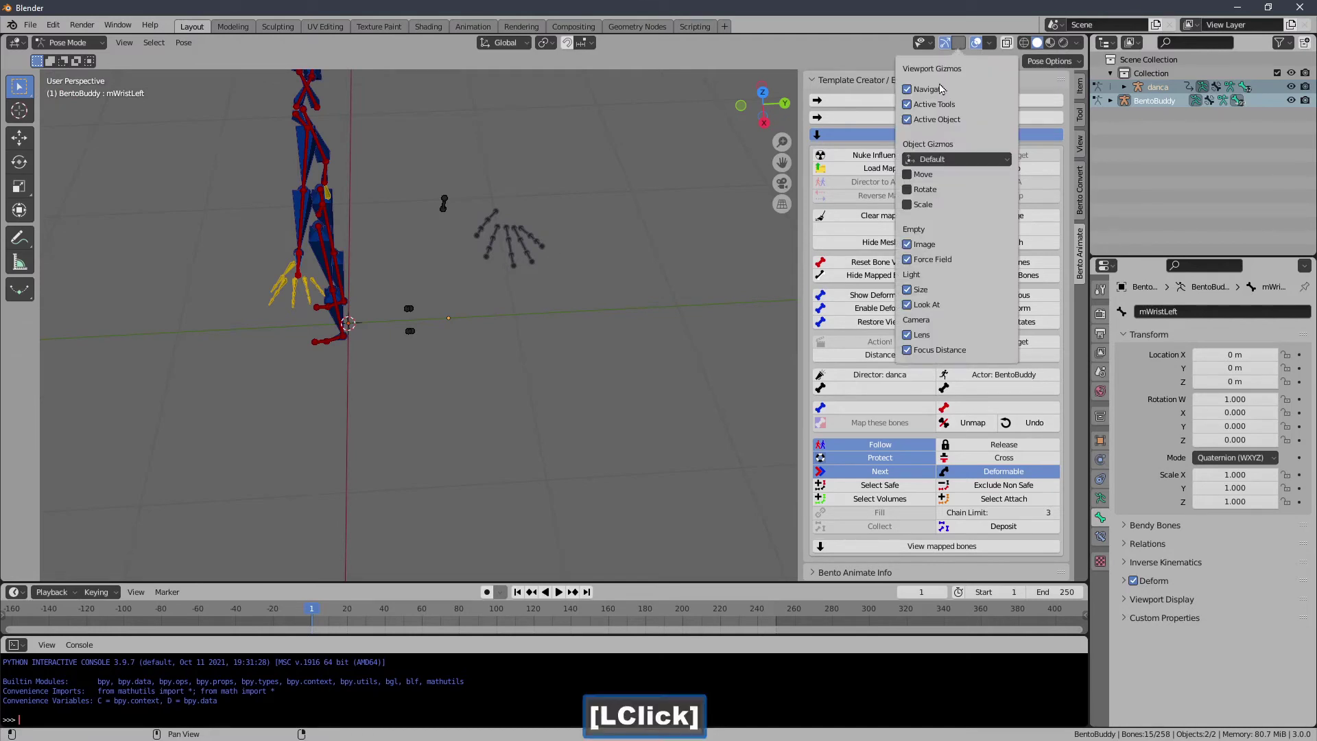
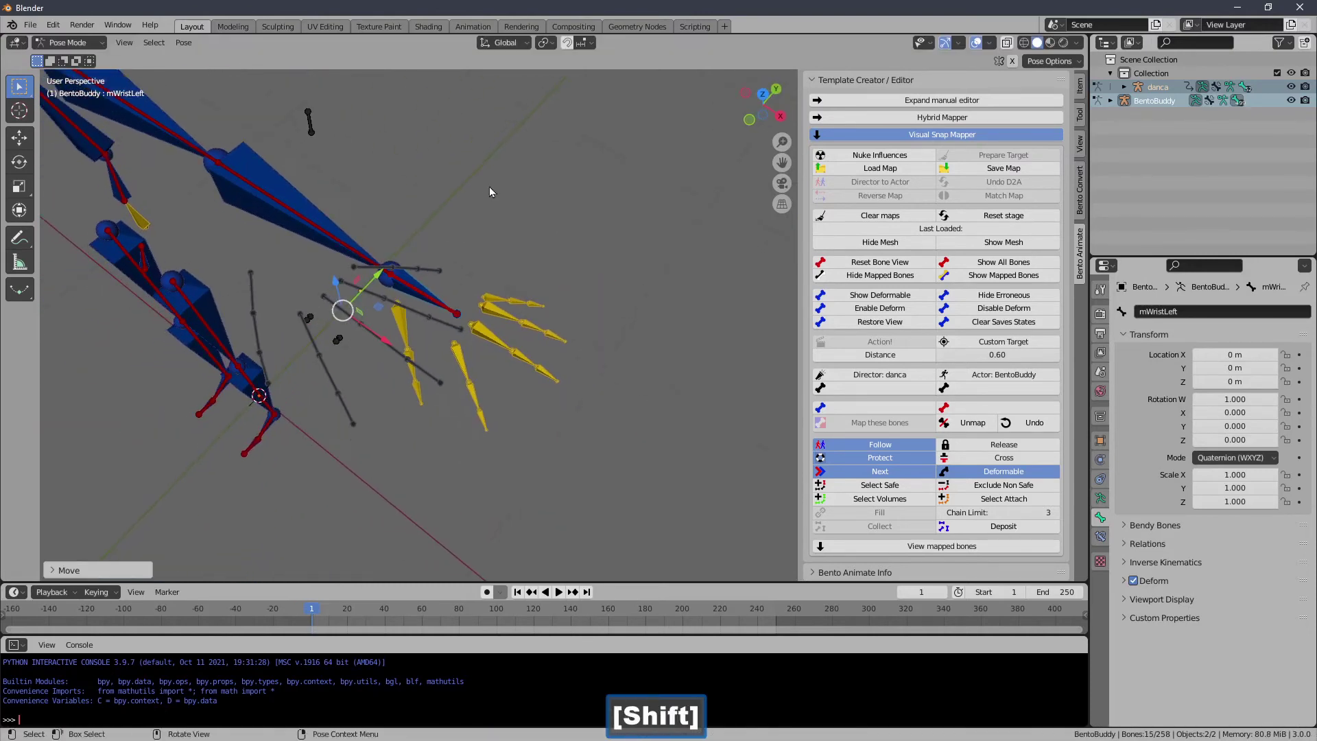
pyautogui.click(307, 317)
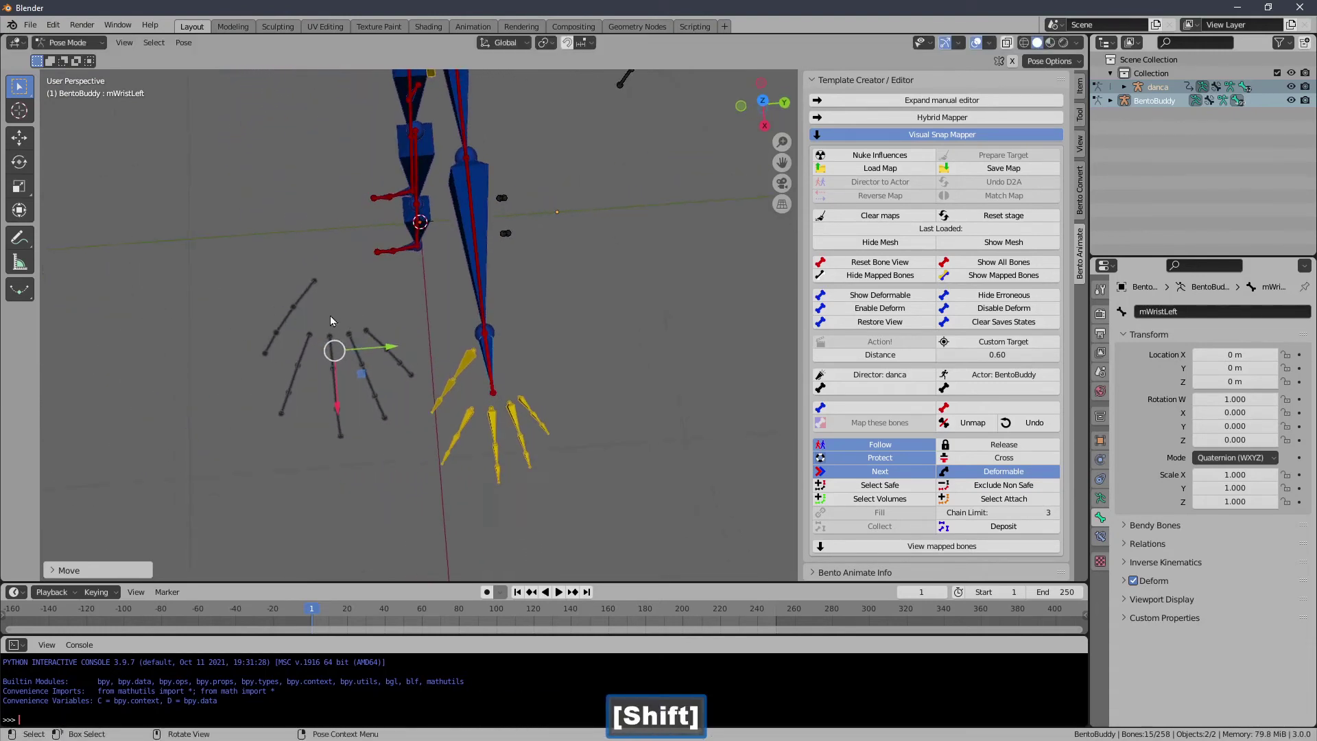
pyautogui.click(406, 307)
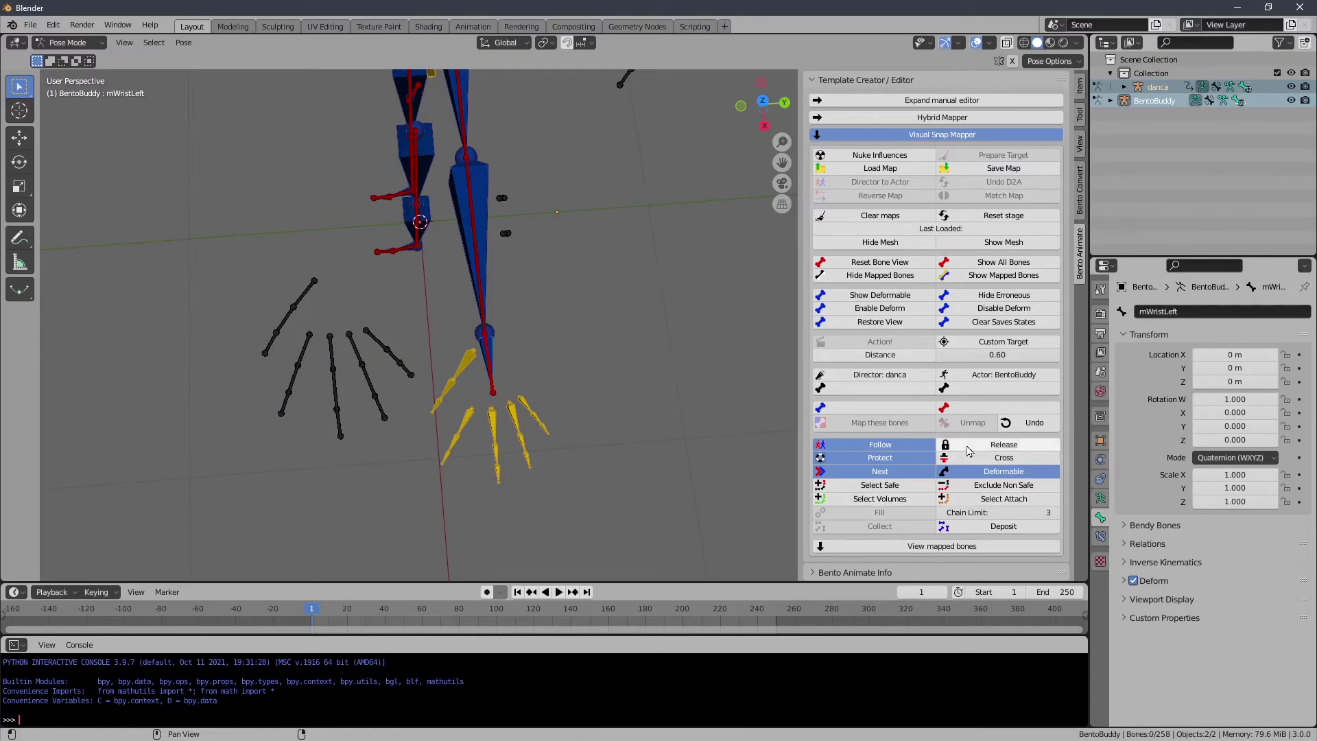
pyautogui.click(978, 451)
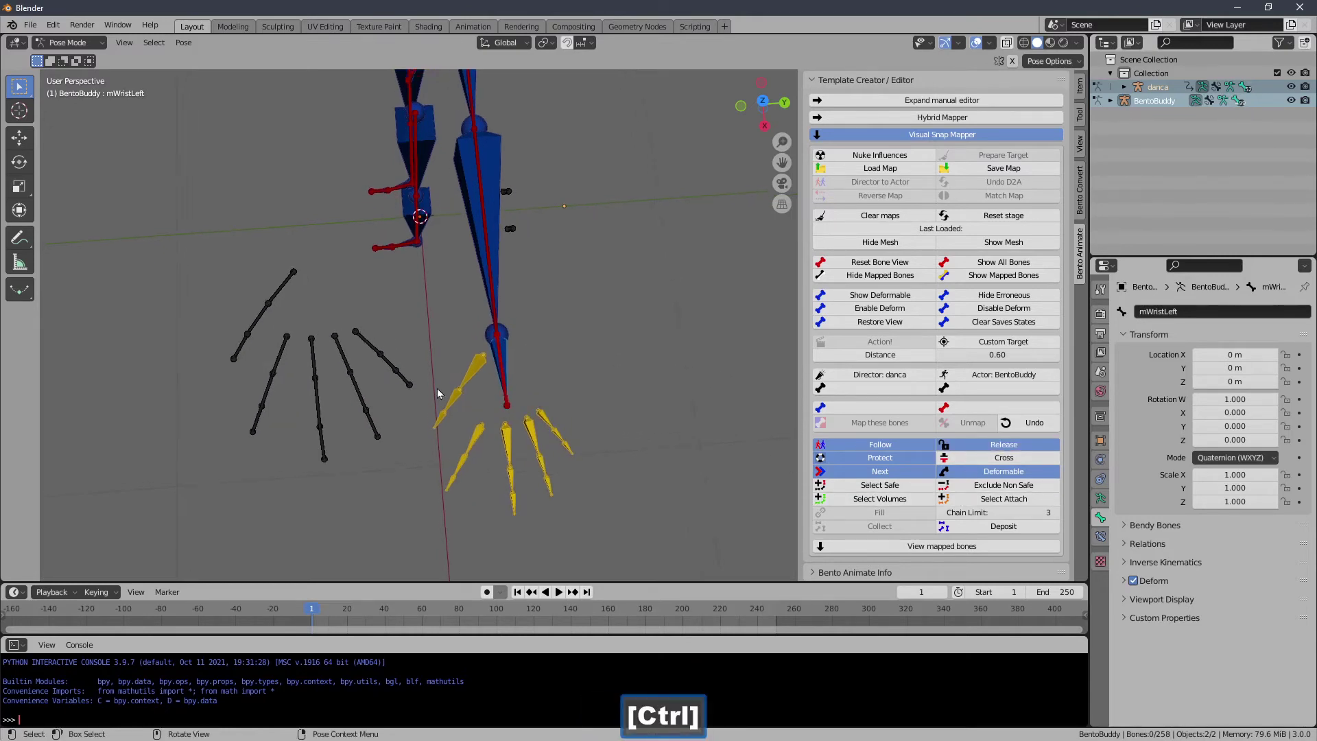
pyautogui.click(410, 387)
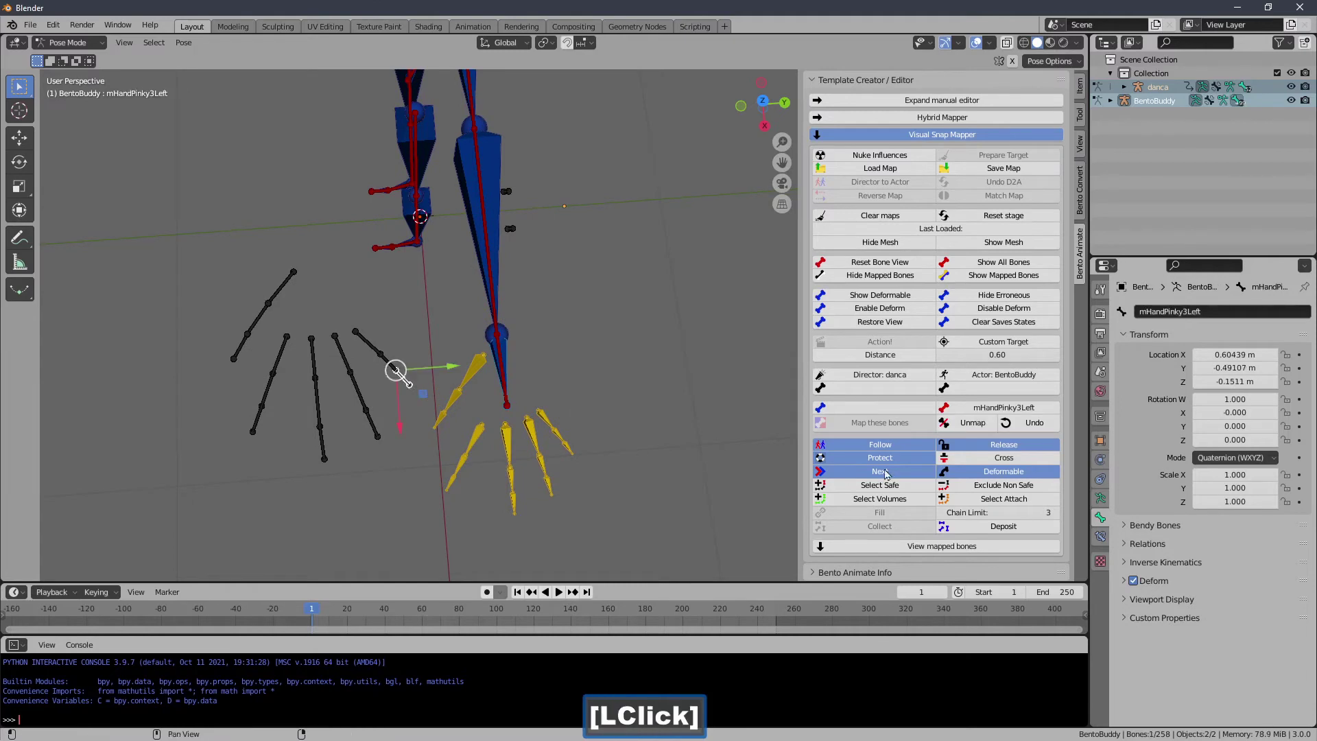
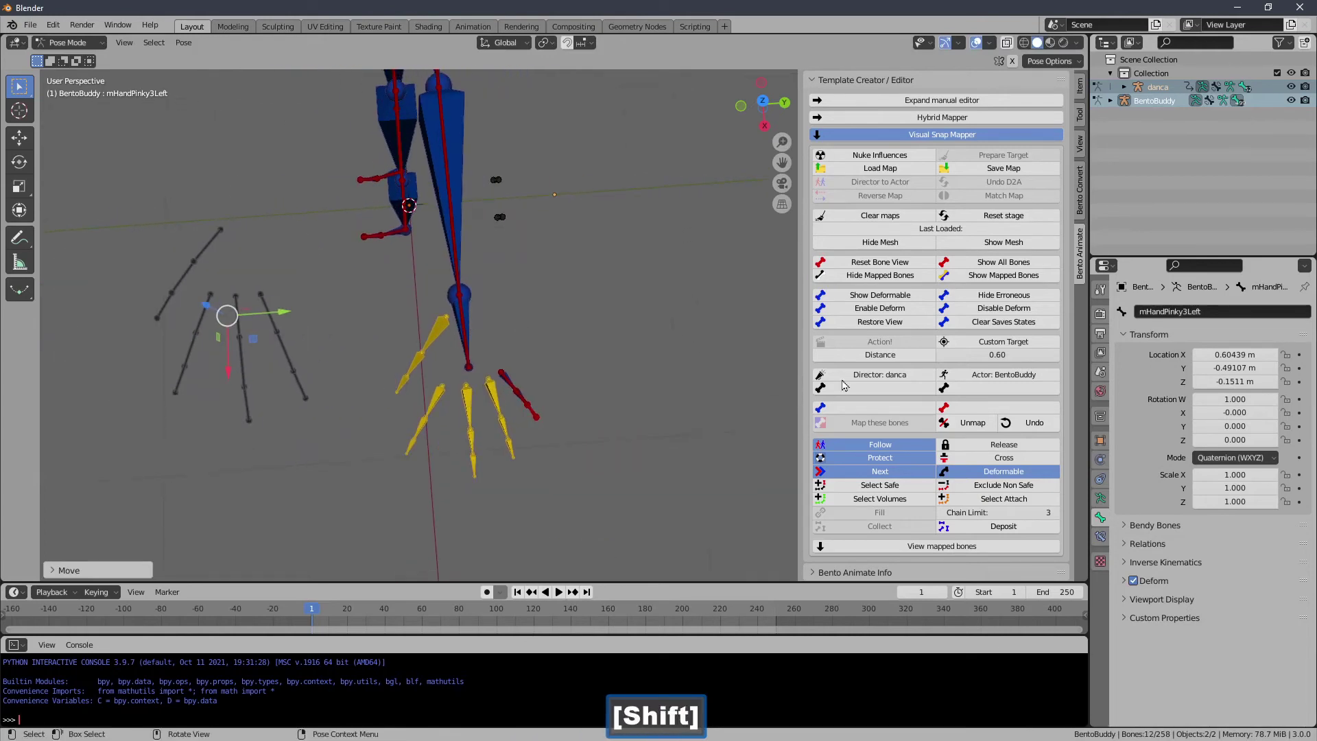
# Map the left thumb tip and the right-hand finger bones (pinky, RFinger32 and others) onto the dancer's fingers.
pyautogui.click(967, 452)
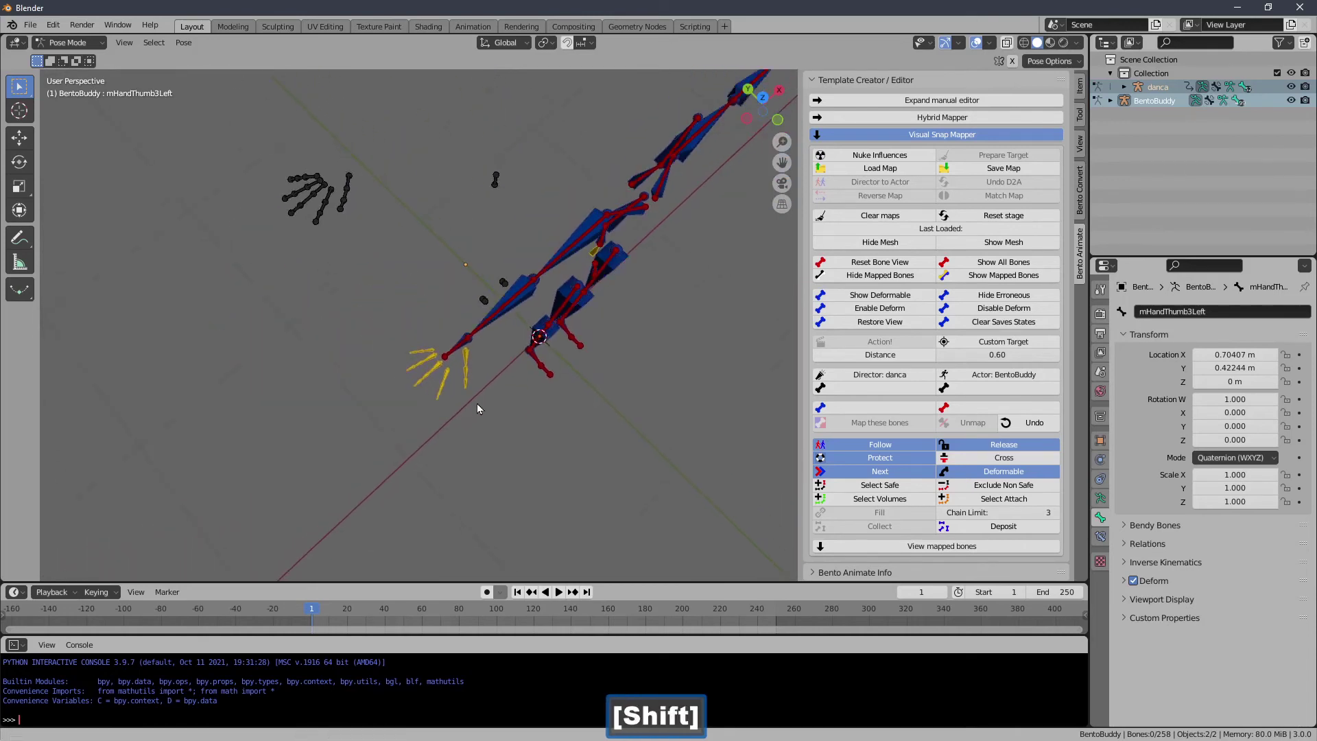
pyautogui.click(347, 224)
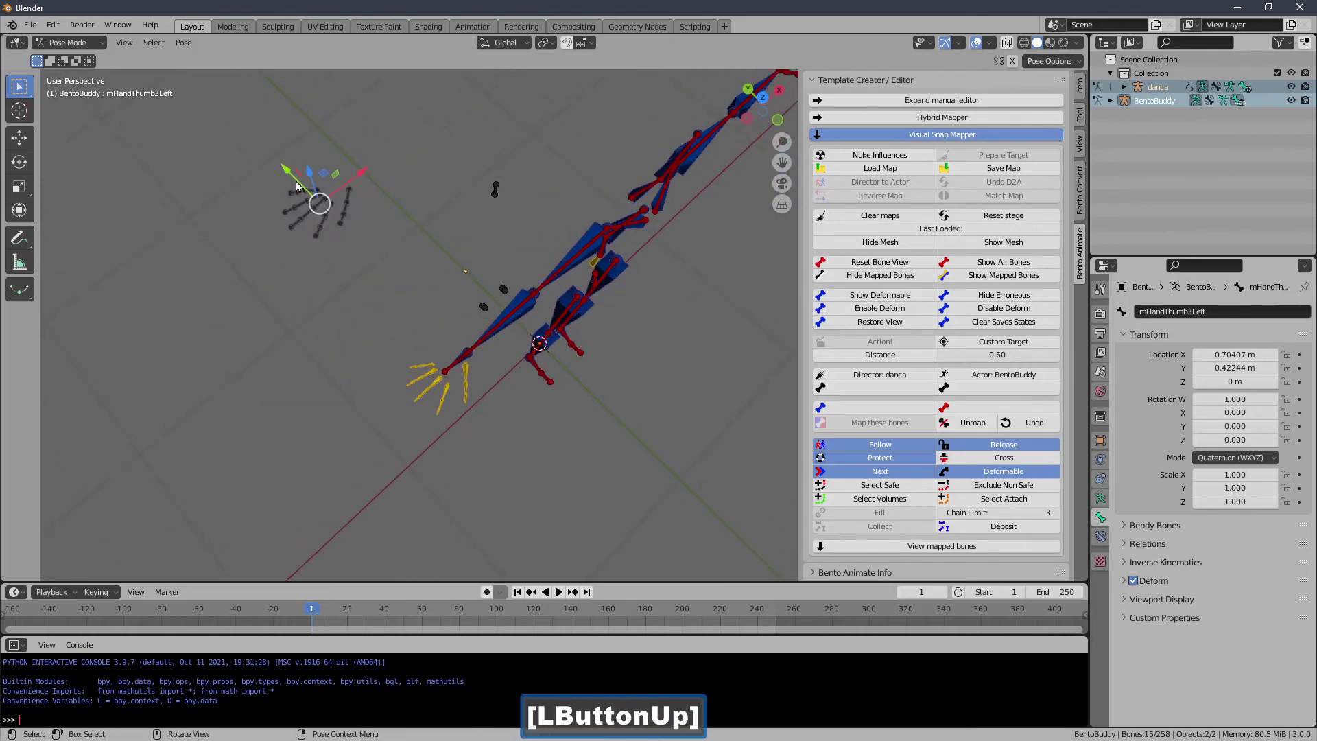
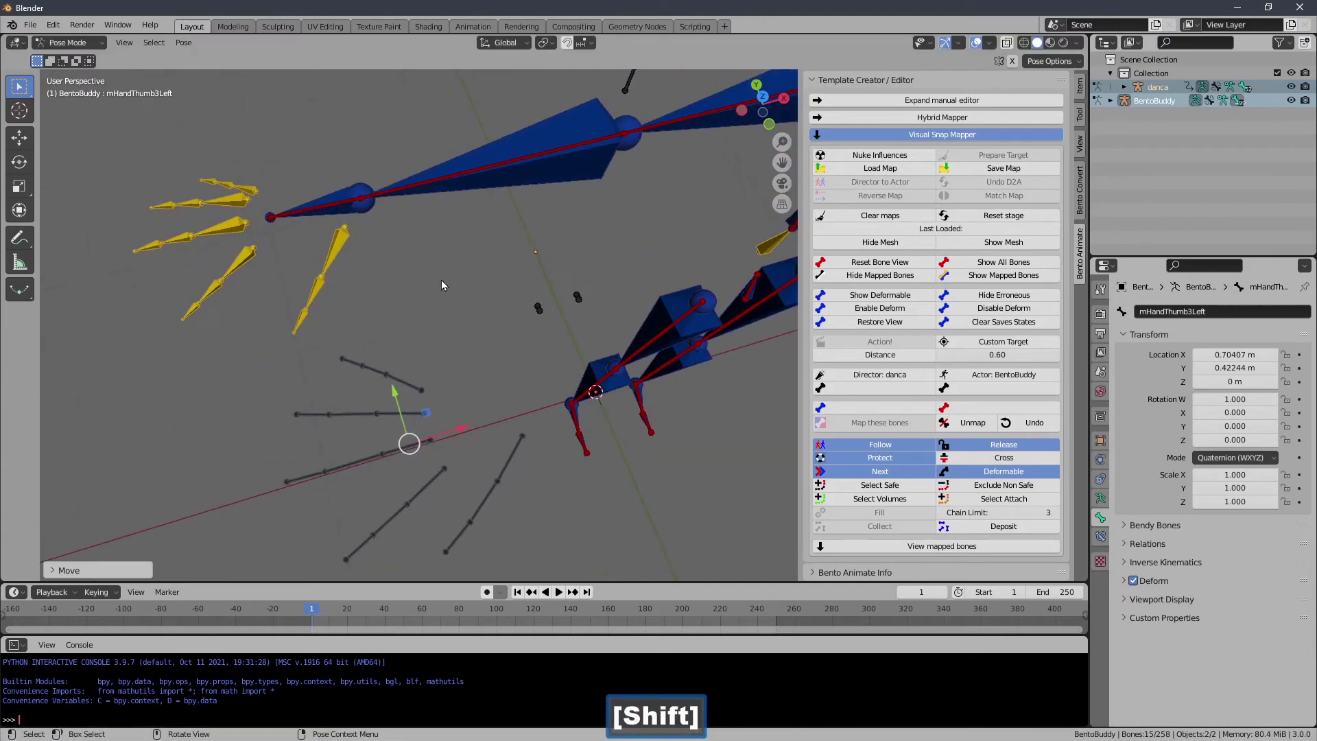
pyautogui.click(425, 293)
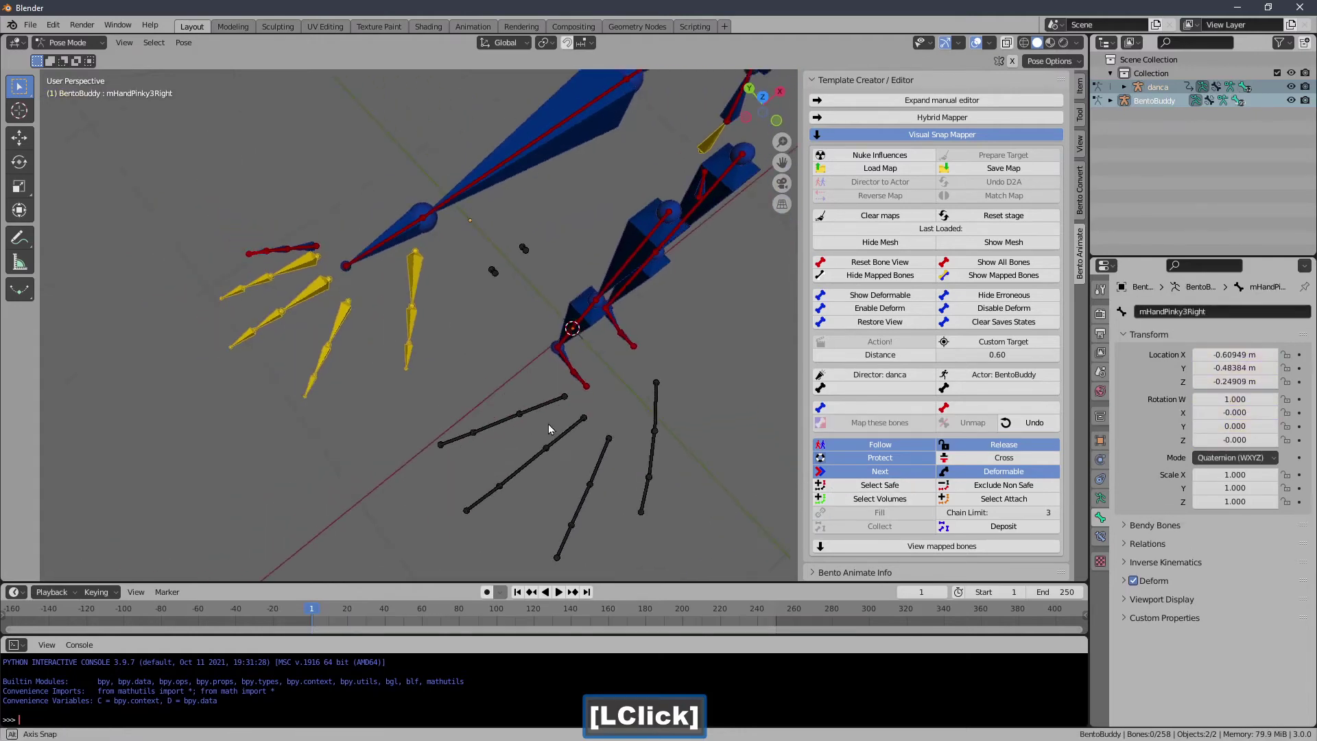
pyautogui.click(466, 446)
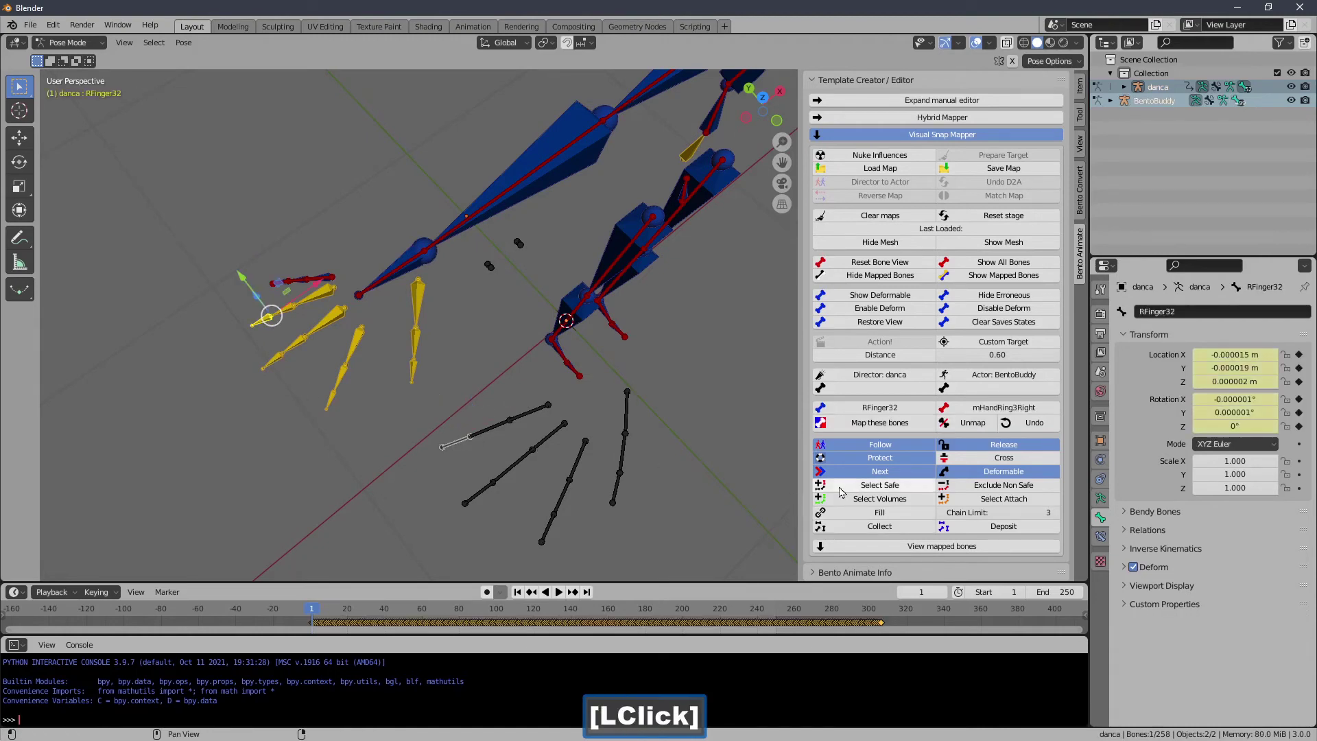
pyautogui.click(860, 521)
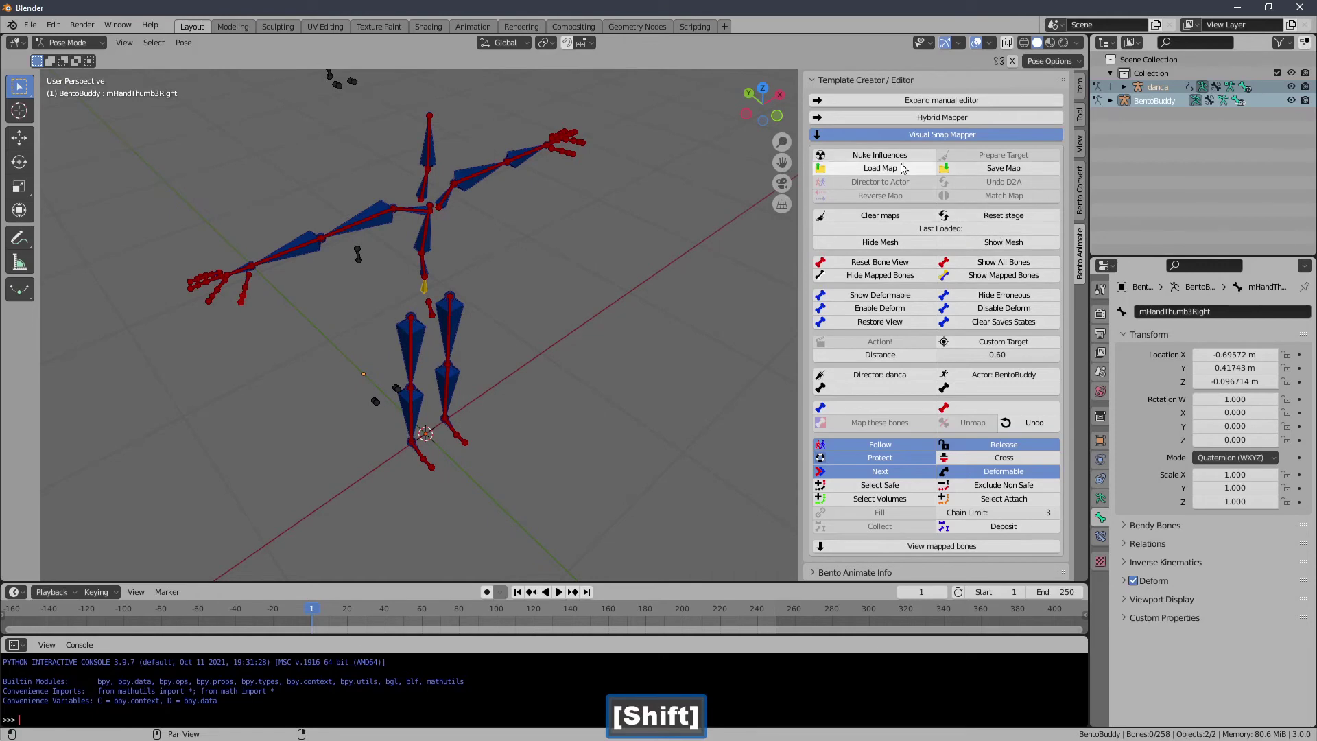
# Remove the BentoBuddy rig and save the scene as untitled.blend in the NHT folder.
pyautogui.click(990, 225)
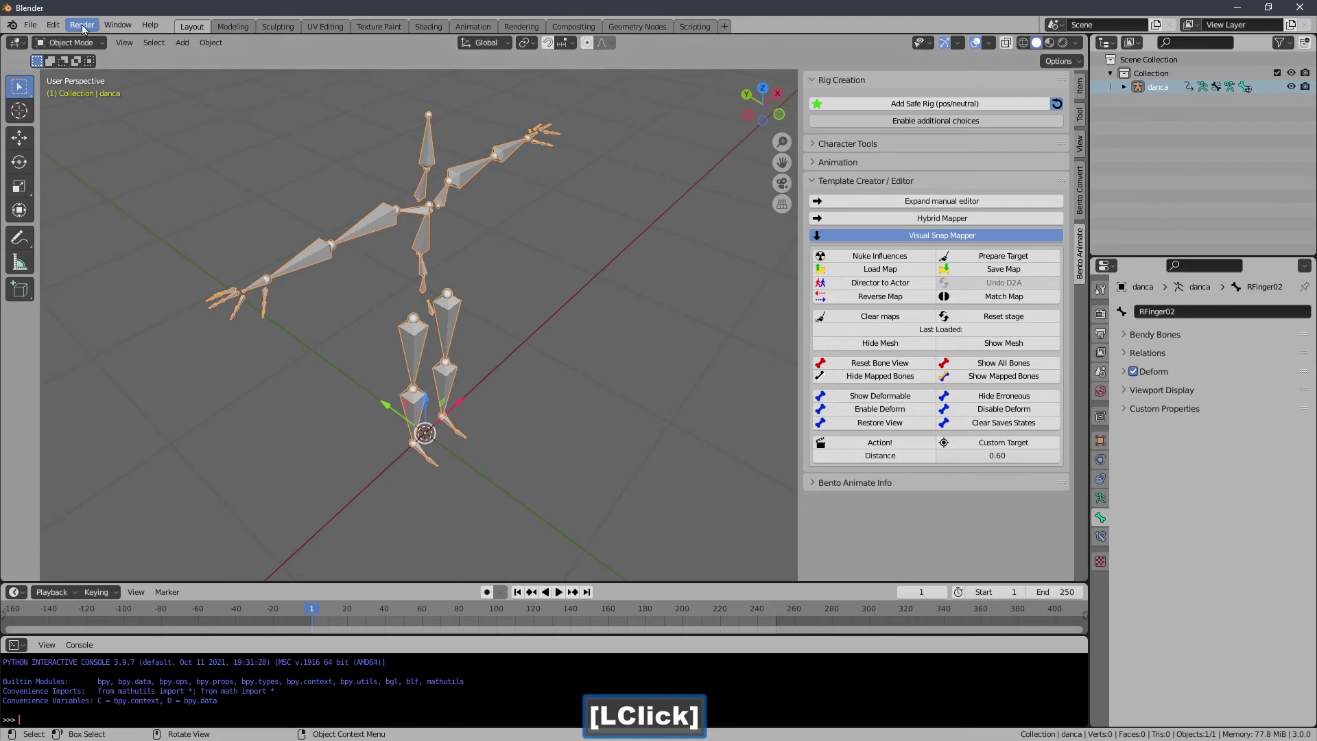
pyautogui.click(38, 31)
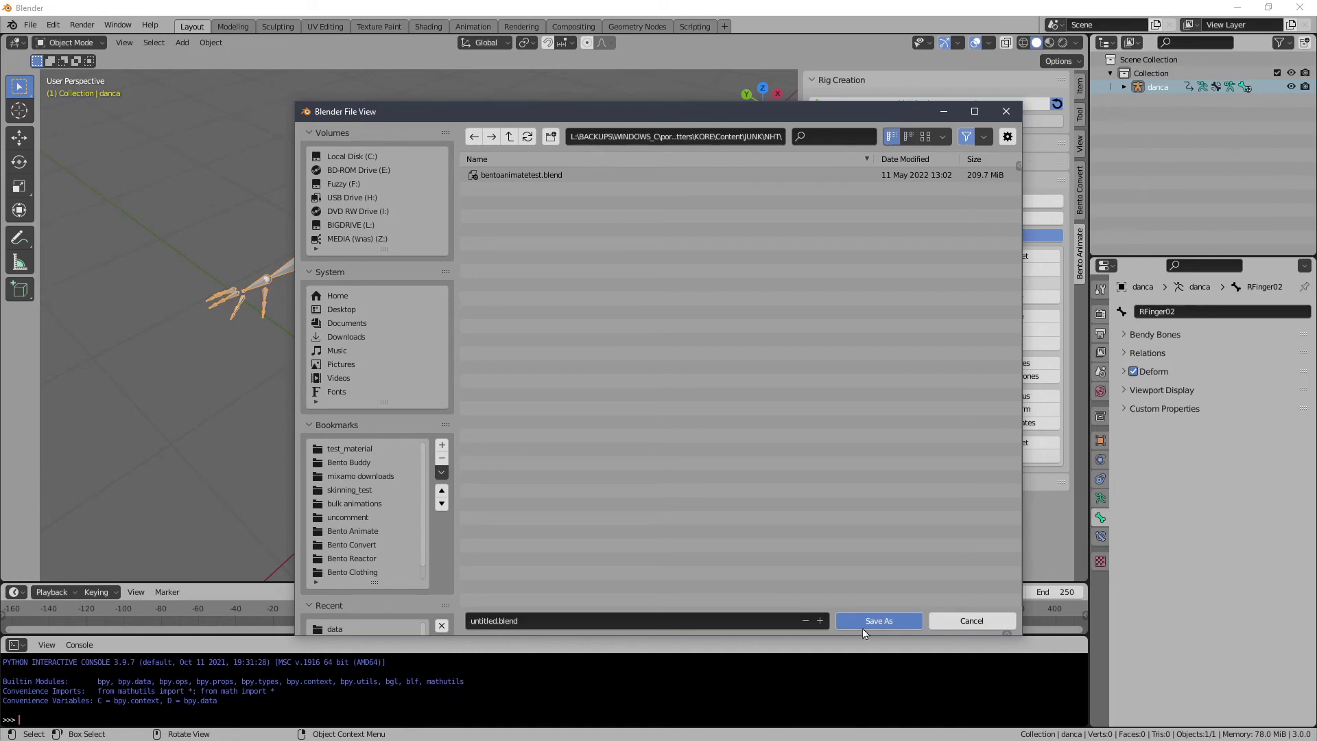
pyautogui.click(871, 628)
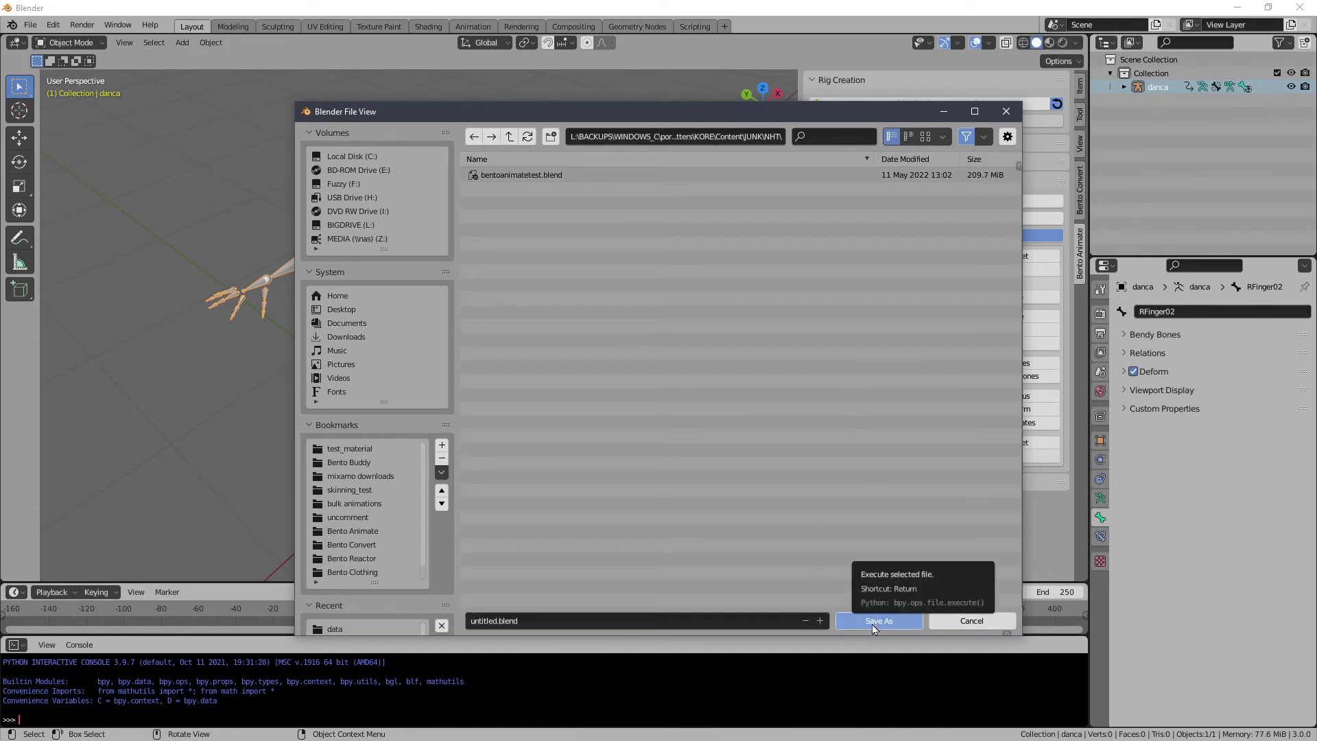
pyautogui.click(880, 629)
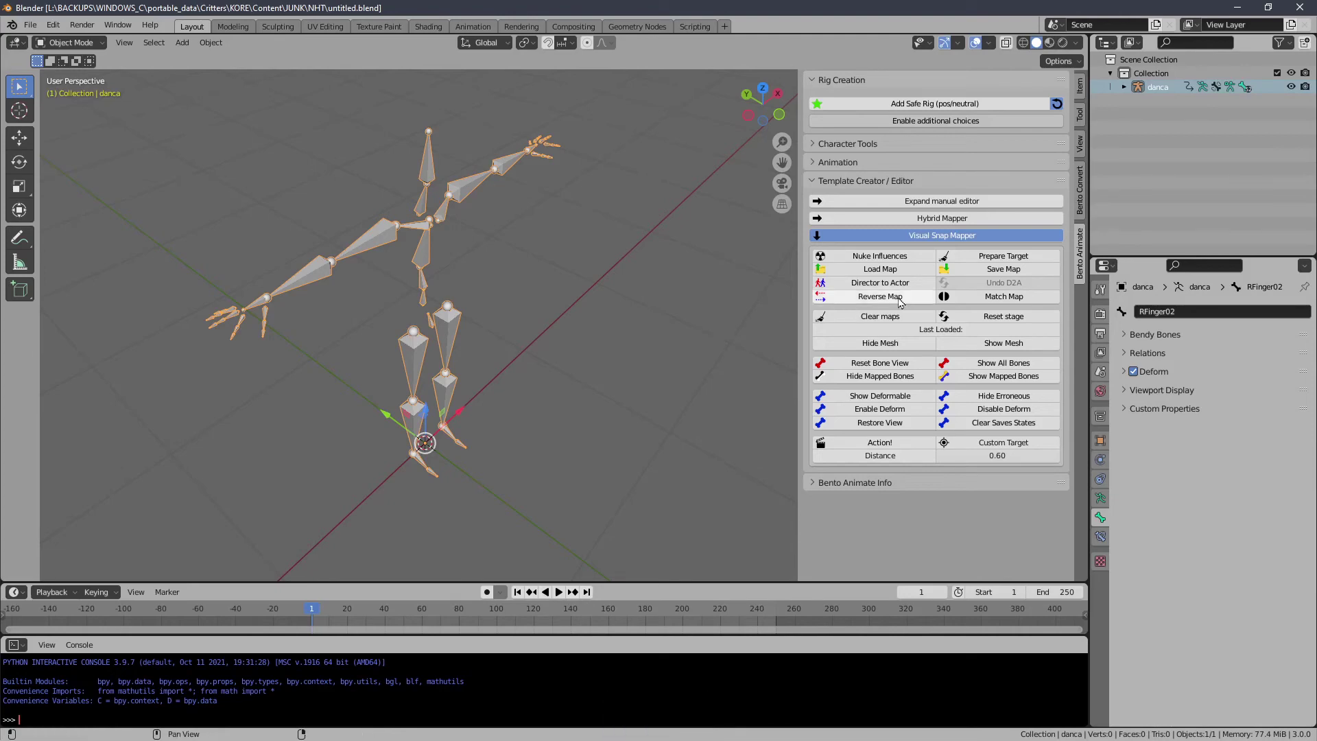
# Browse the stored .bbm map files via Save Map, then collapse the Template Creator / Editor panel.
pyautogui.click(979, 279)
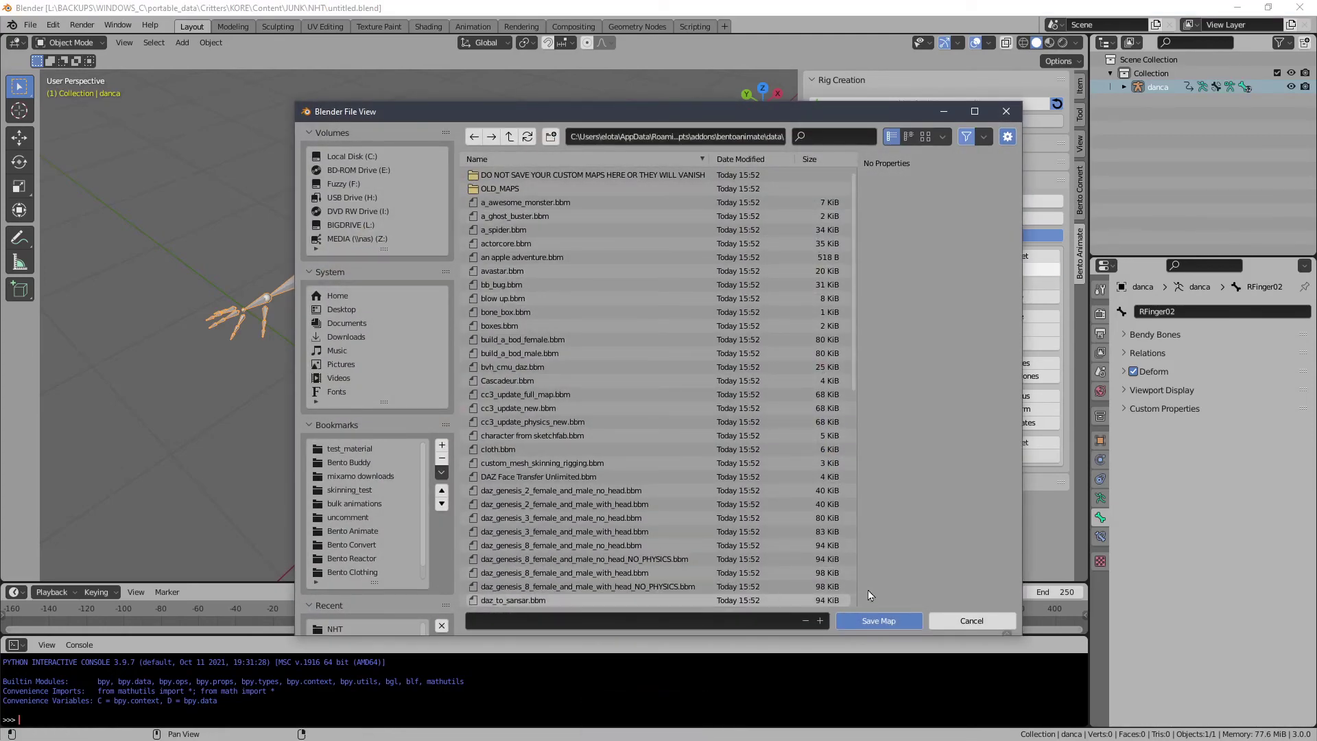
pyautogui.click(860, 585)
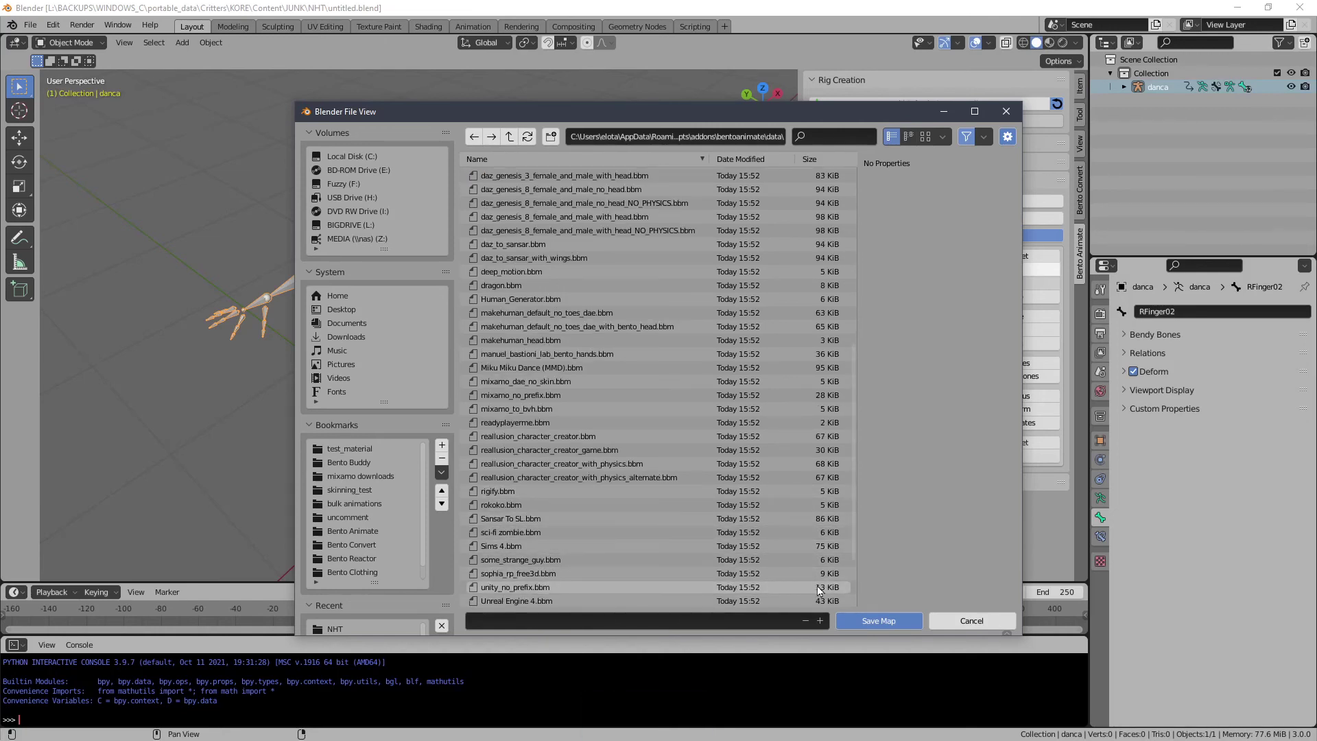
pyautogui.click(862, 588)
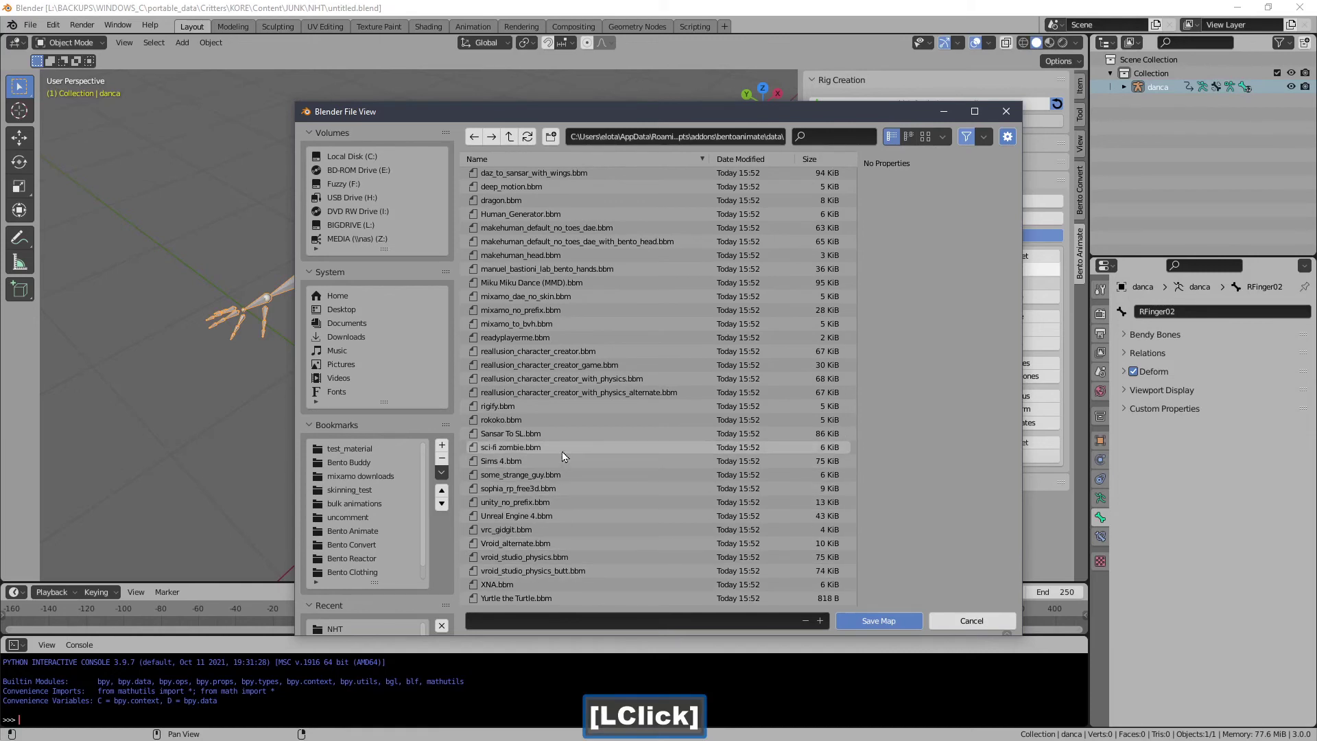
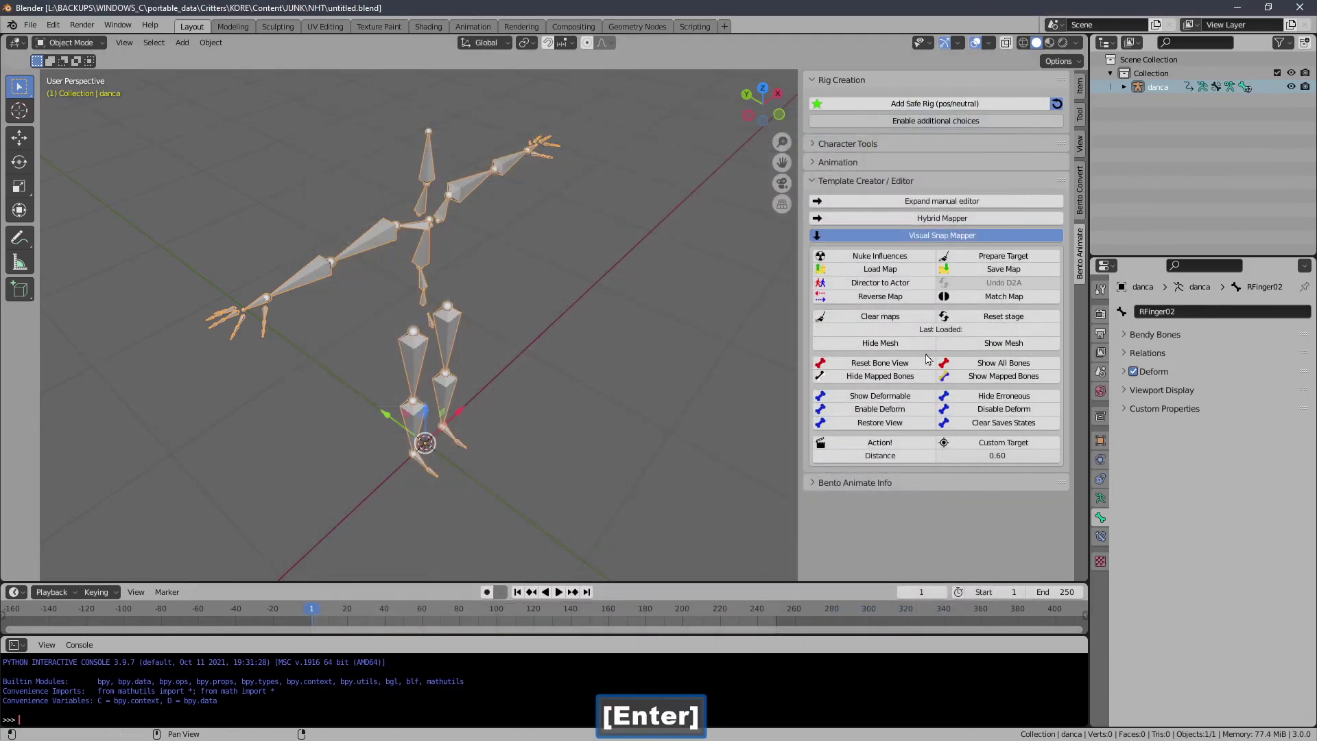
# Send the danca motion to the BentoBuddy rig through Character Tools > Retarget Motion.
pyautogui.click(872, 244)
pyautogui.click(844, 186)
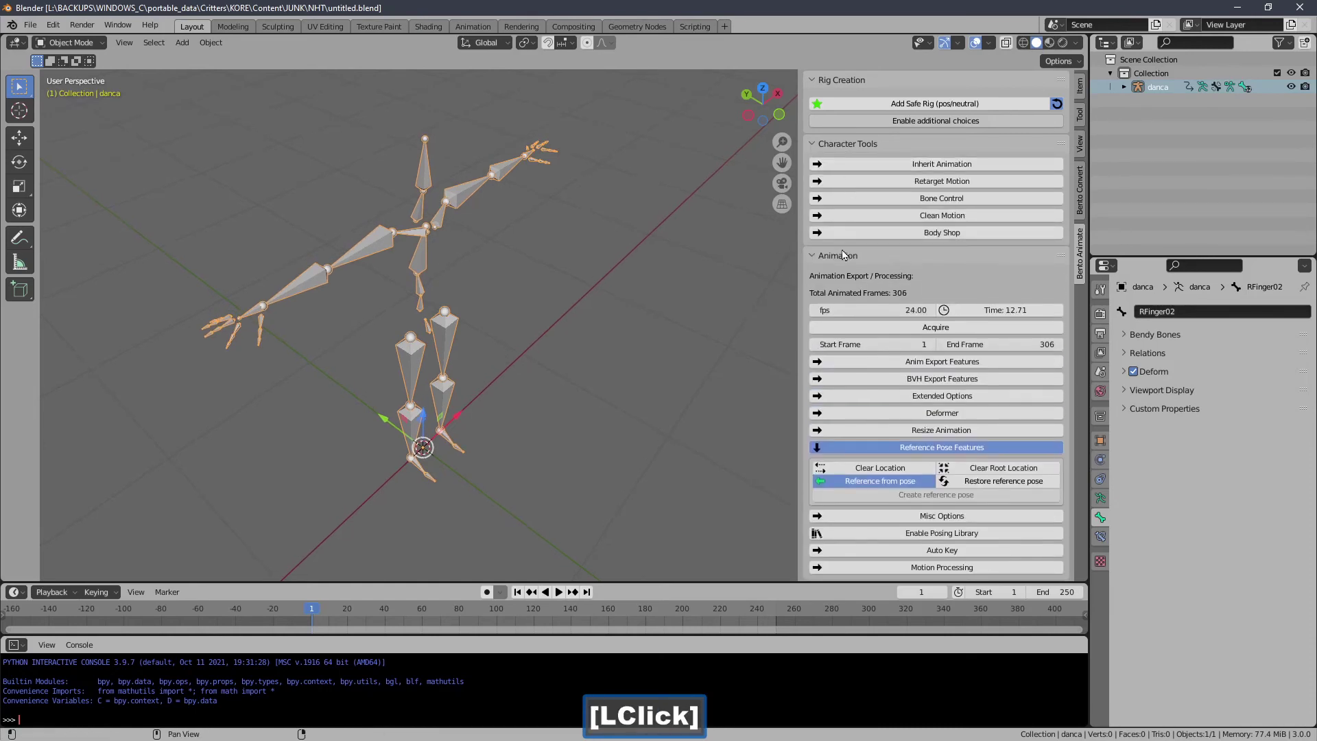
pyautogui.click(910, 223)
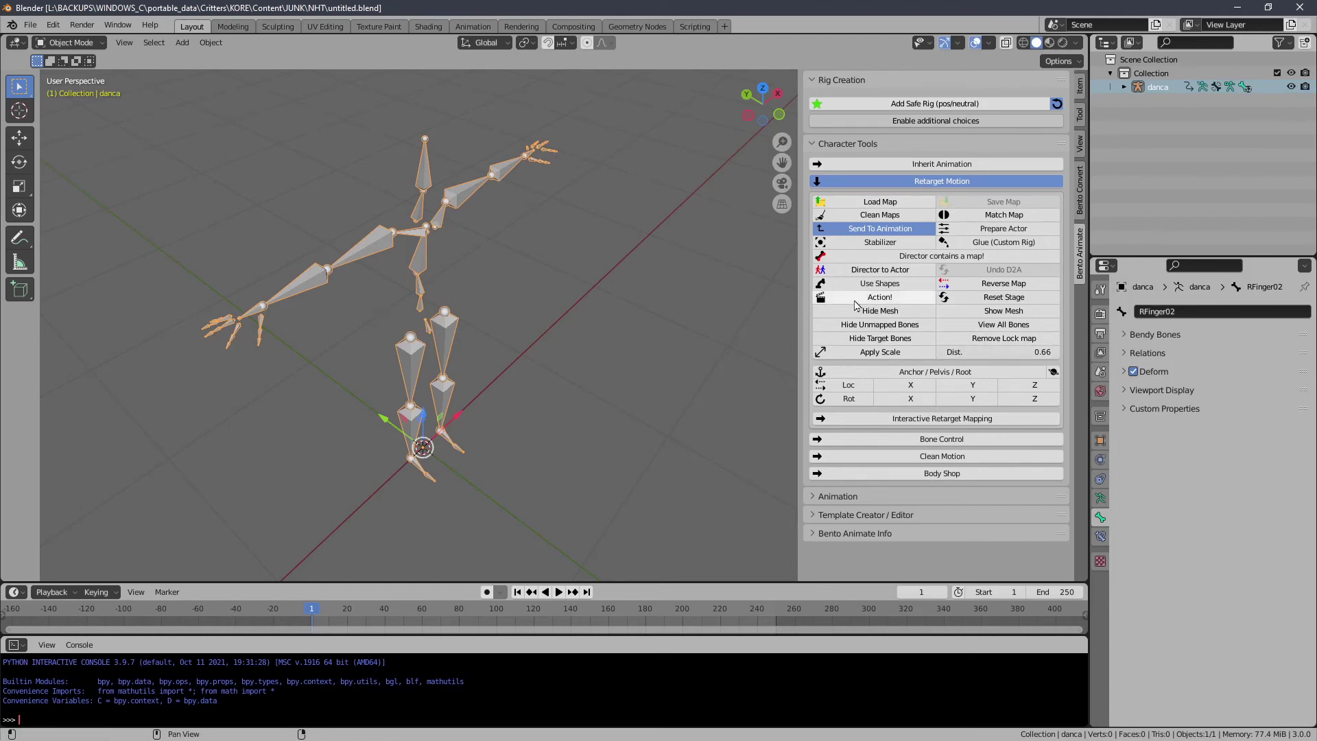
pyautogui.click(861, 306)
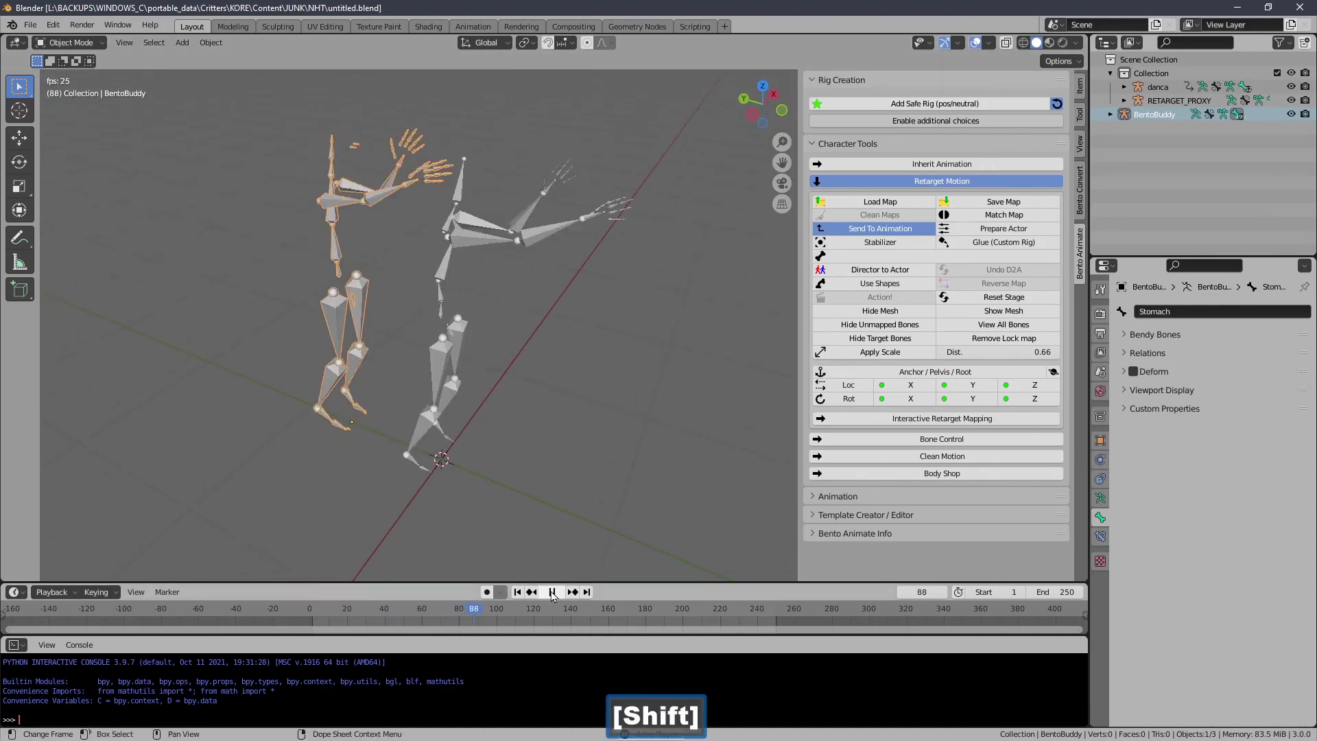
# Enable Loop Animation in Anim Export Features with loop start 2 and loop end 306.
pyautogui.click(560, 595)
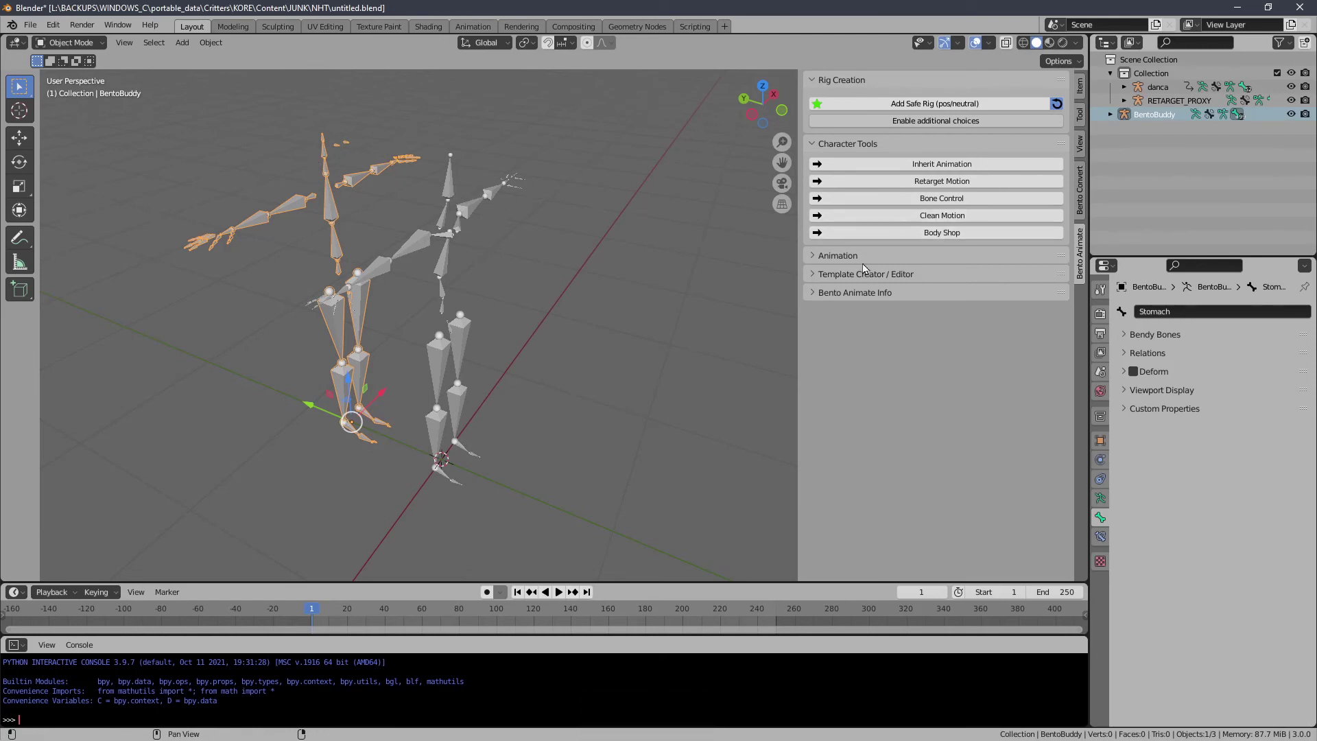
pyautogui.click(864, 258)
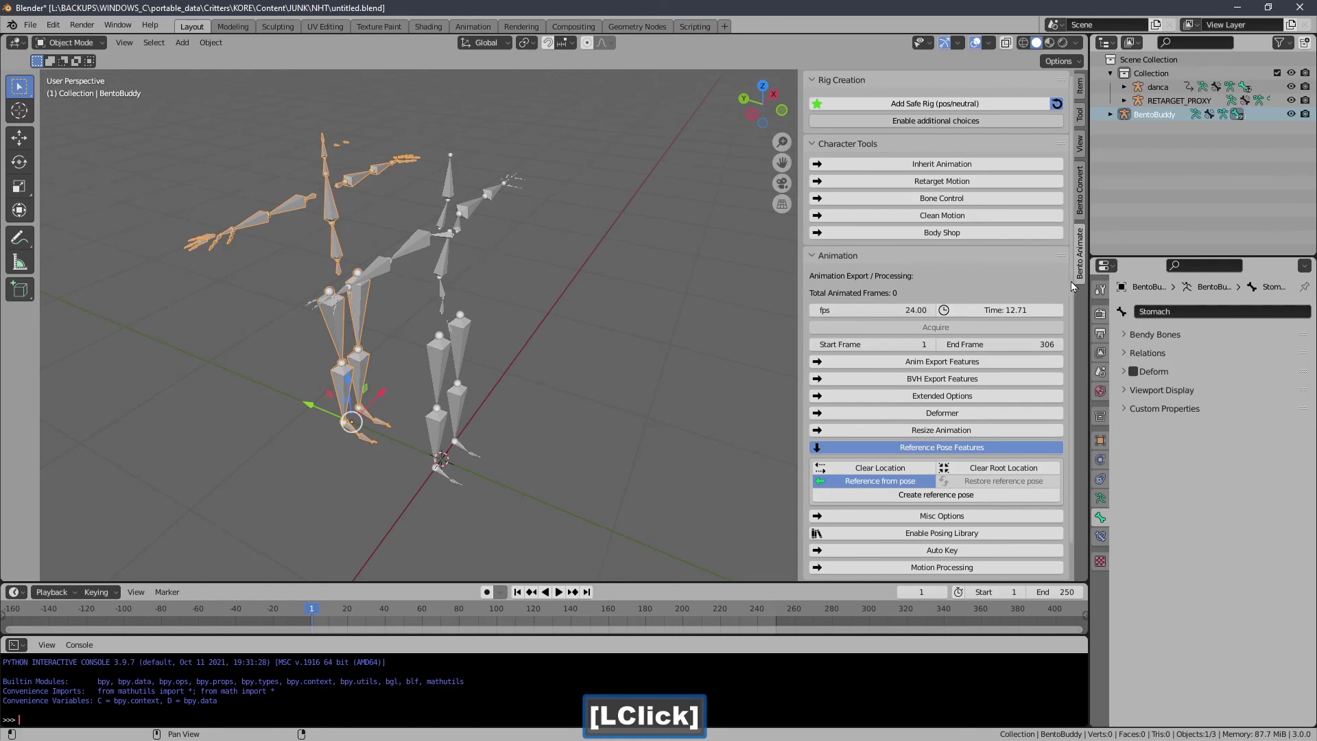
pyautogui.click(1084, 331)
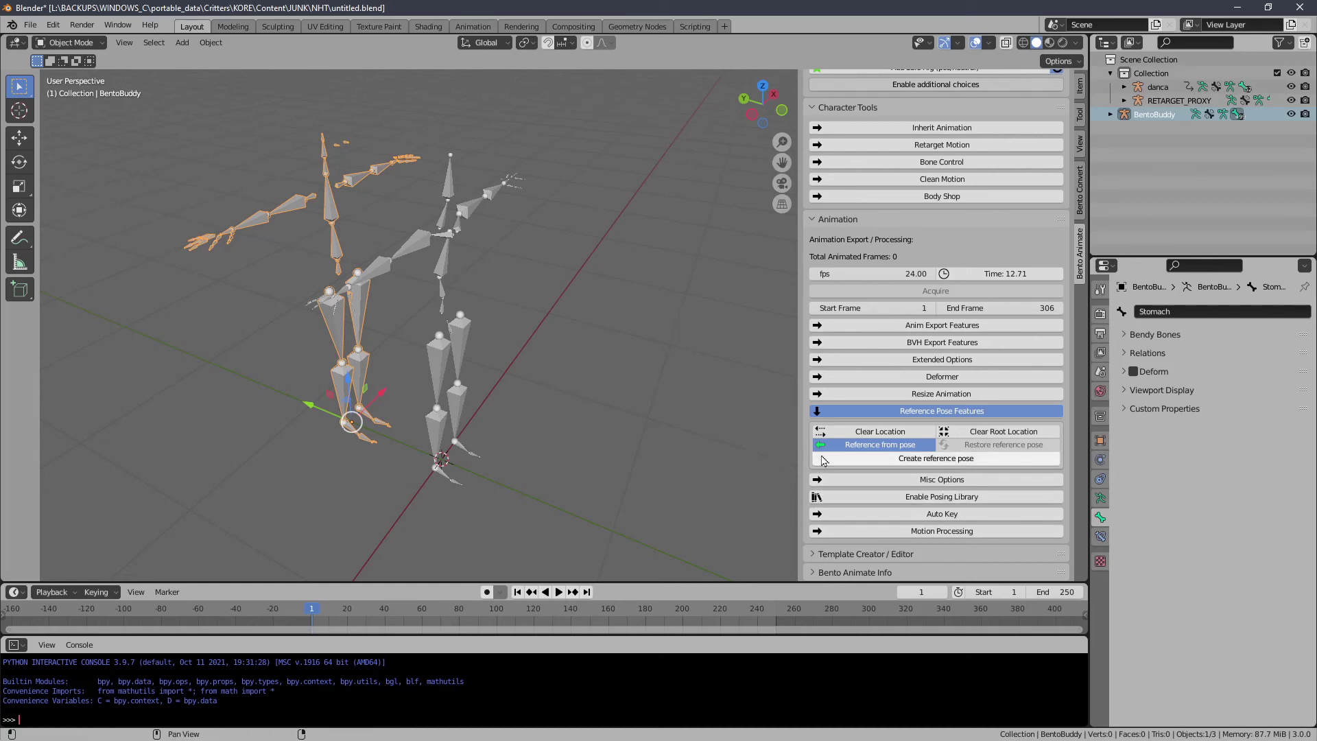
pyautogui.click(825, 413)
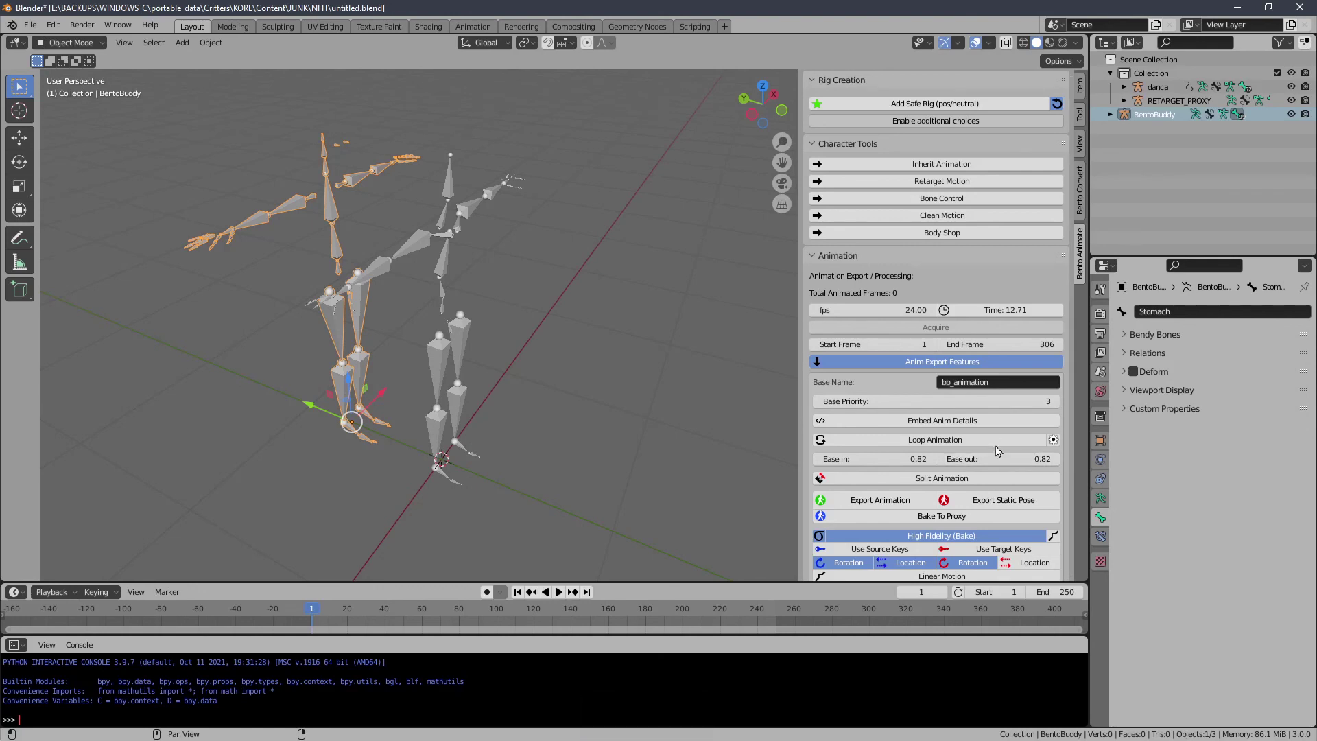
pyautogui.click(1002, 447)
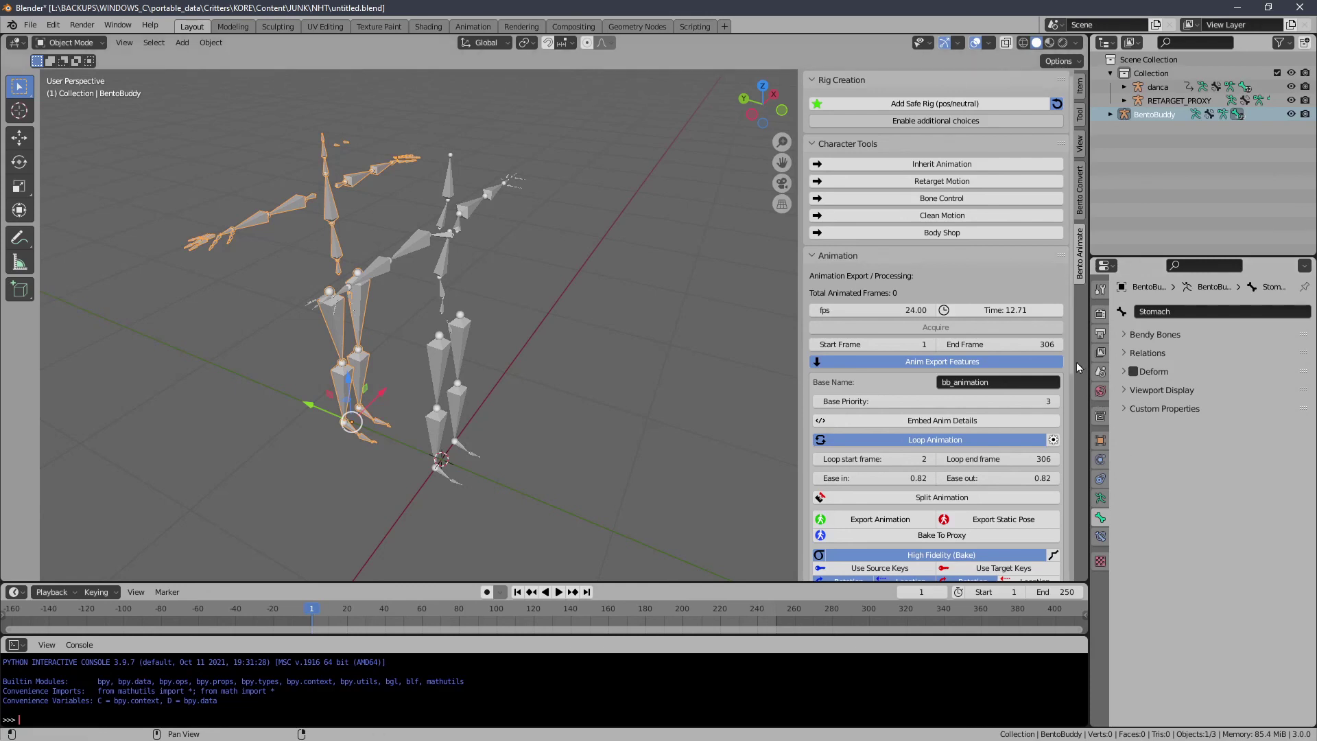
pyautogui.click(1086, 388)
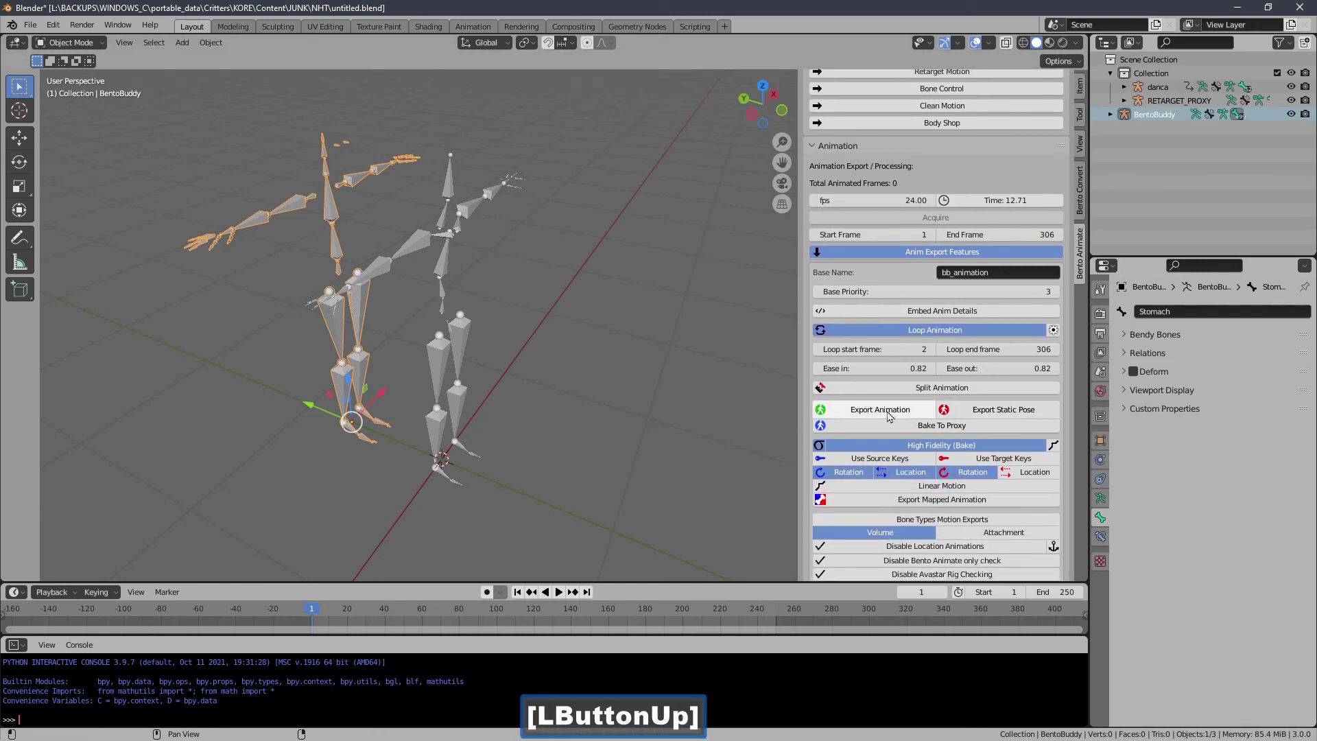
# Start the SL .anim export and choose the existing animation.anim in test_material to overwrite.
pyautogui.click(891, 413)
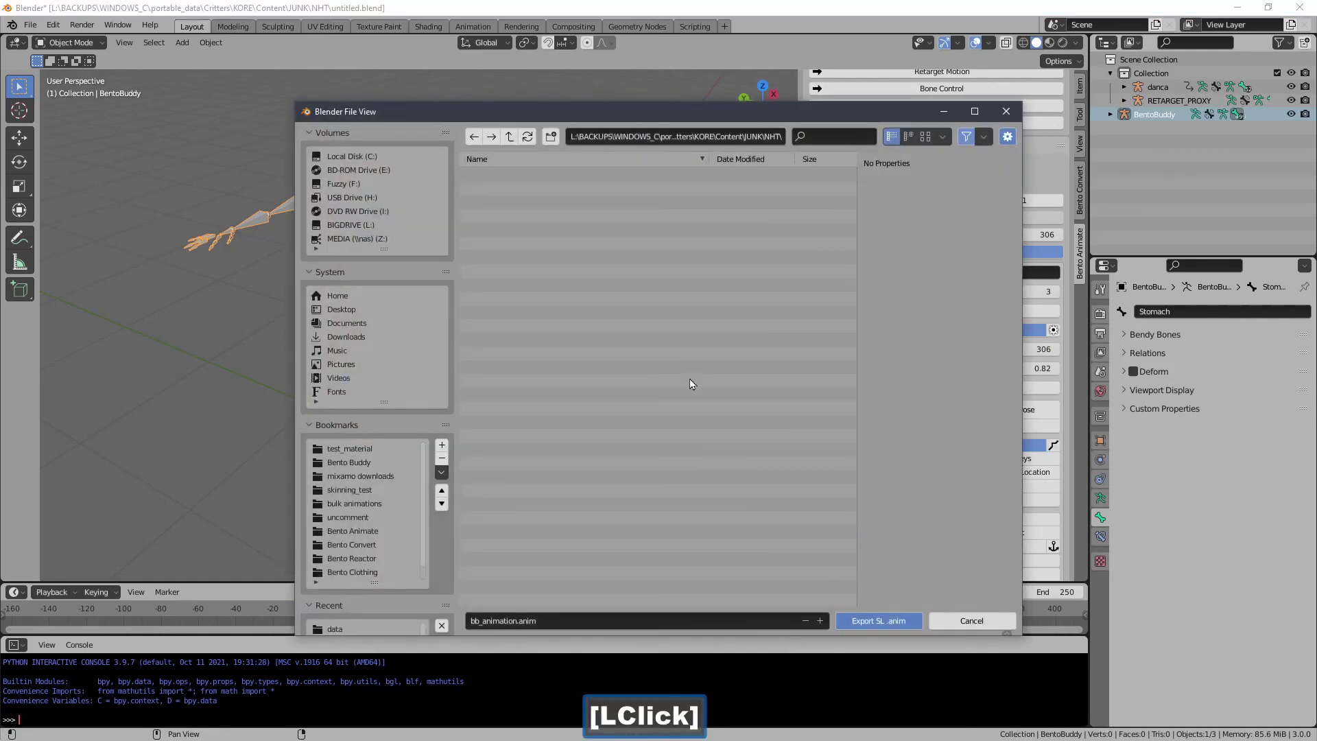
pyautogui.click(359, 456)
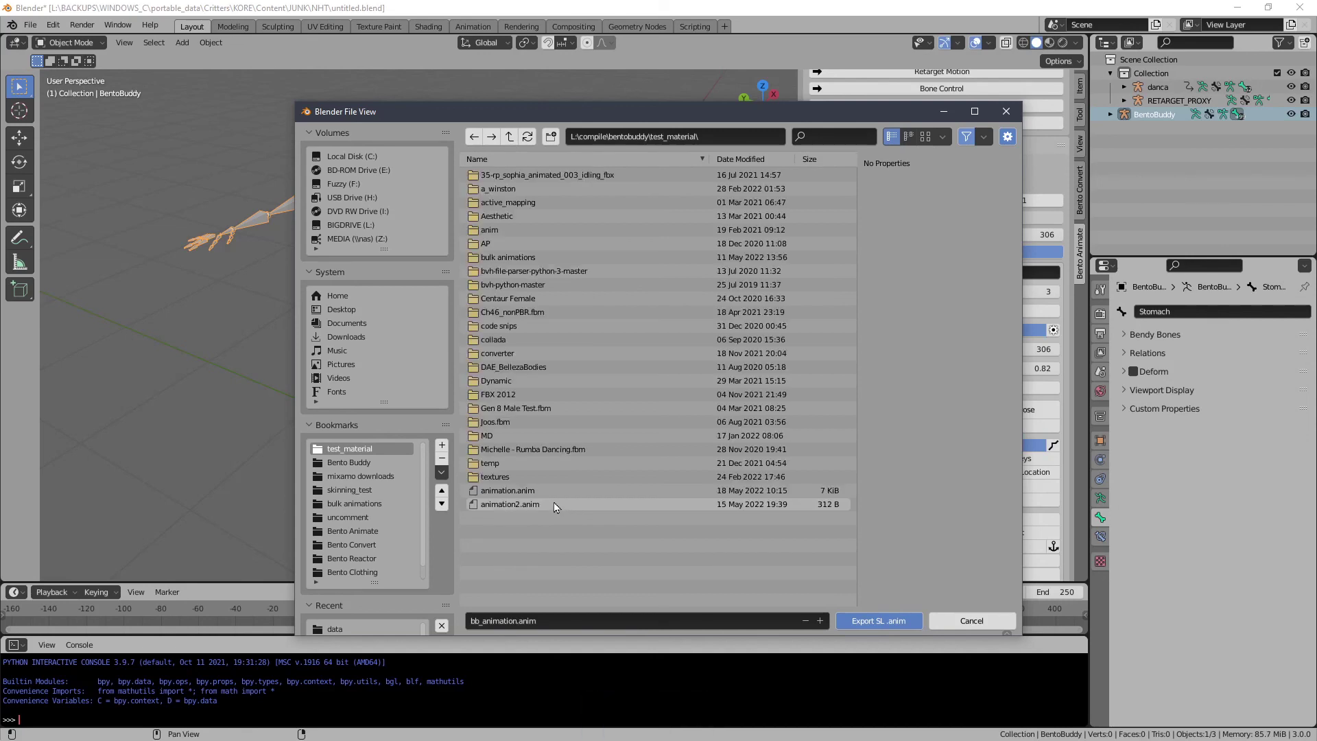
pyautogui.click(555, 495)
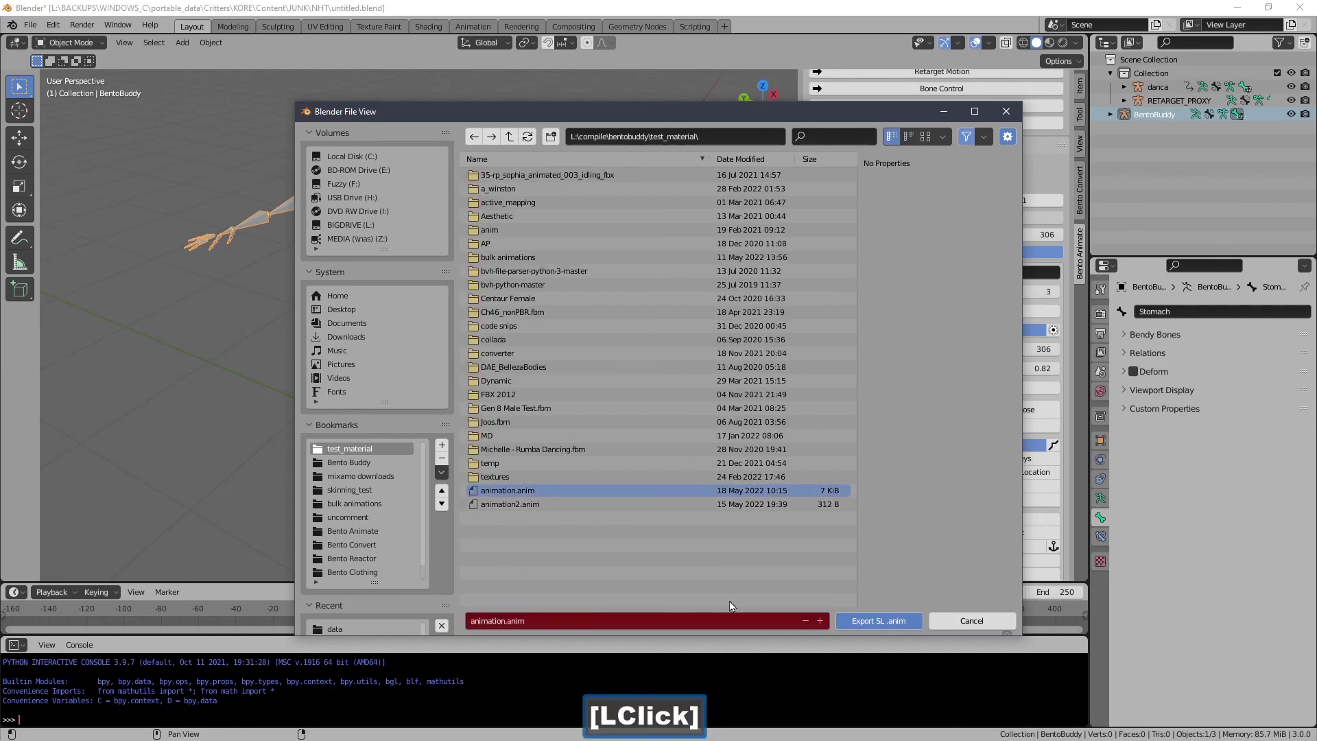
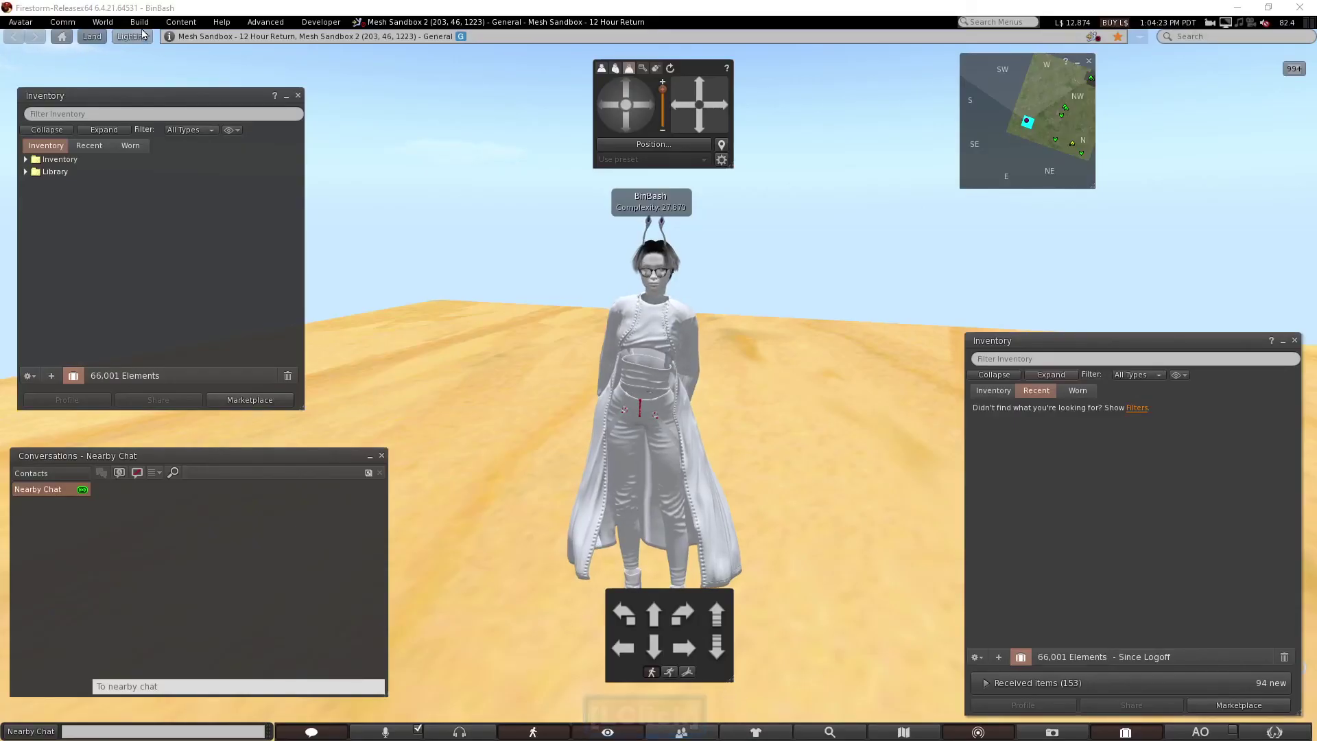
# Upload animation.anim from test_material via Build > Upload > Animation and confirm the upload.
pyautogui.click(144, 24)
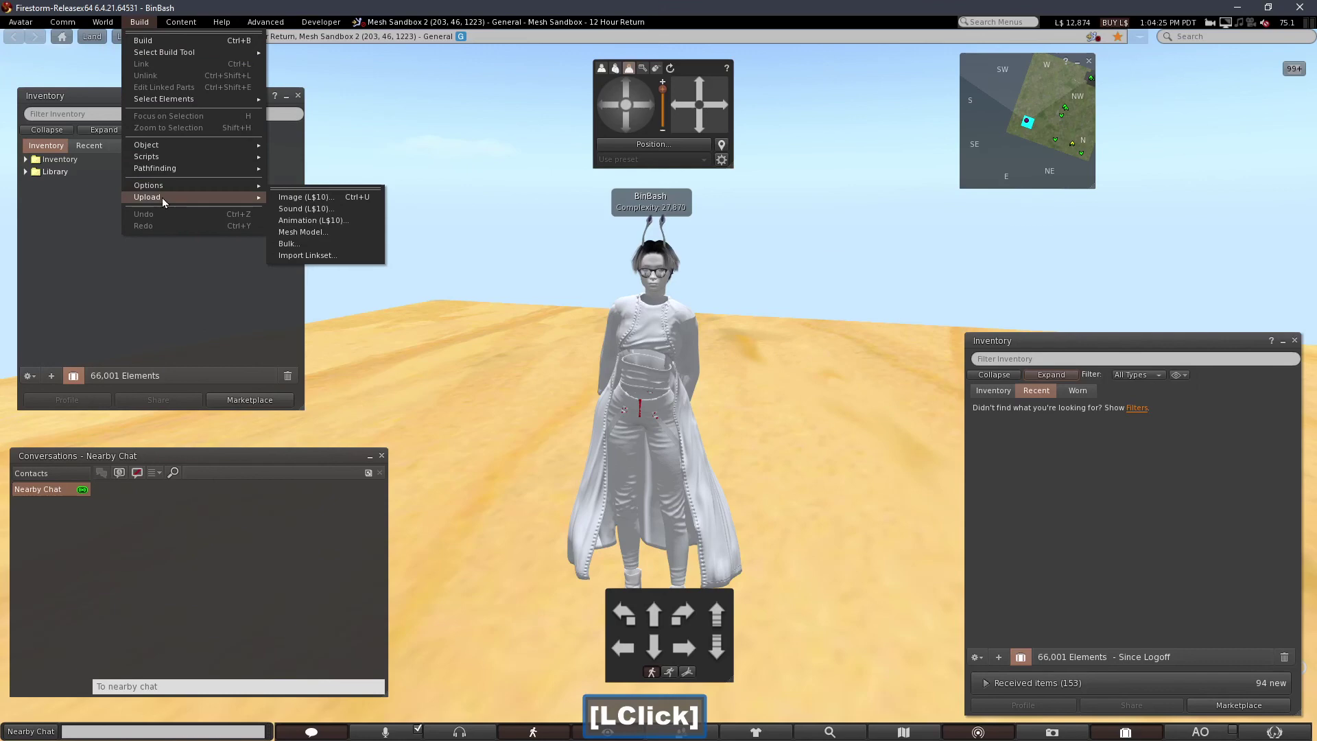
pyautogui.click(327, 225)
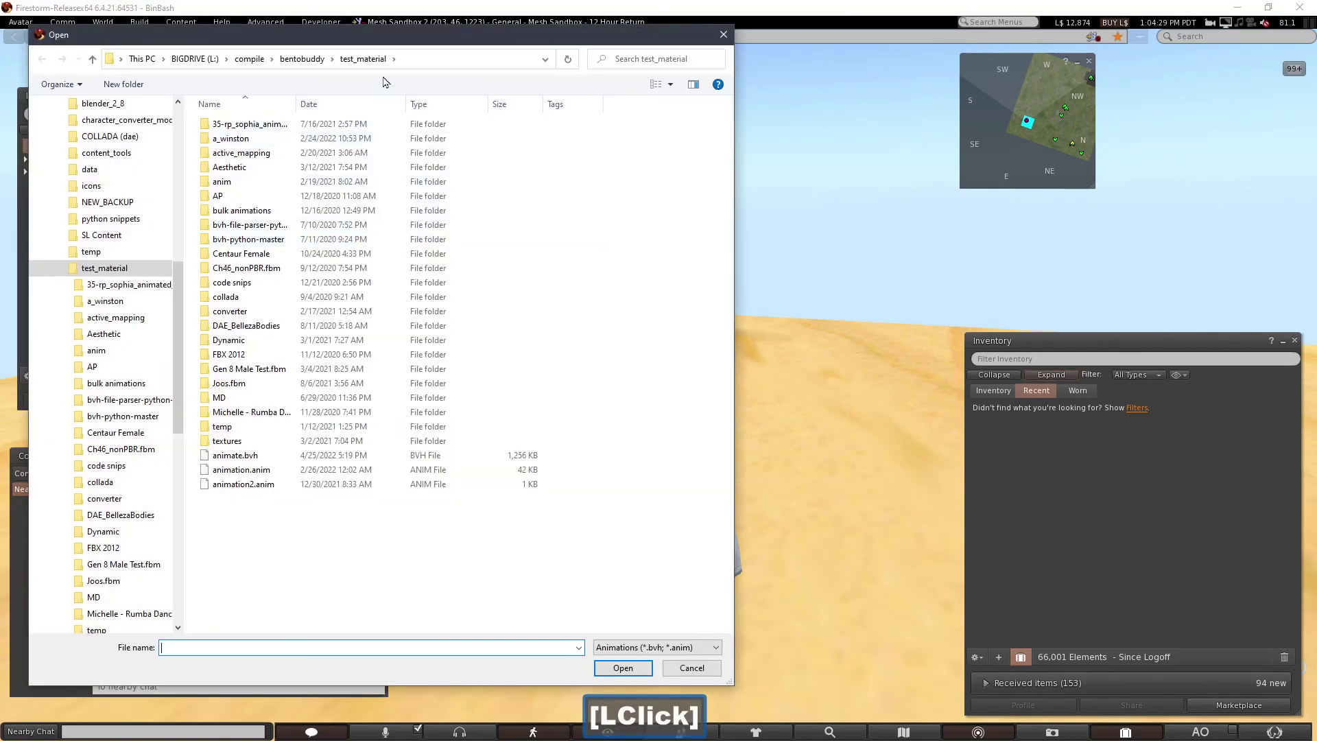
pyautogui.click(281, 472)
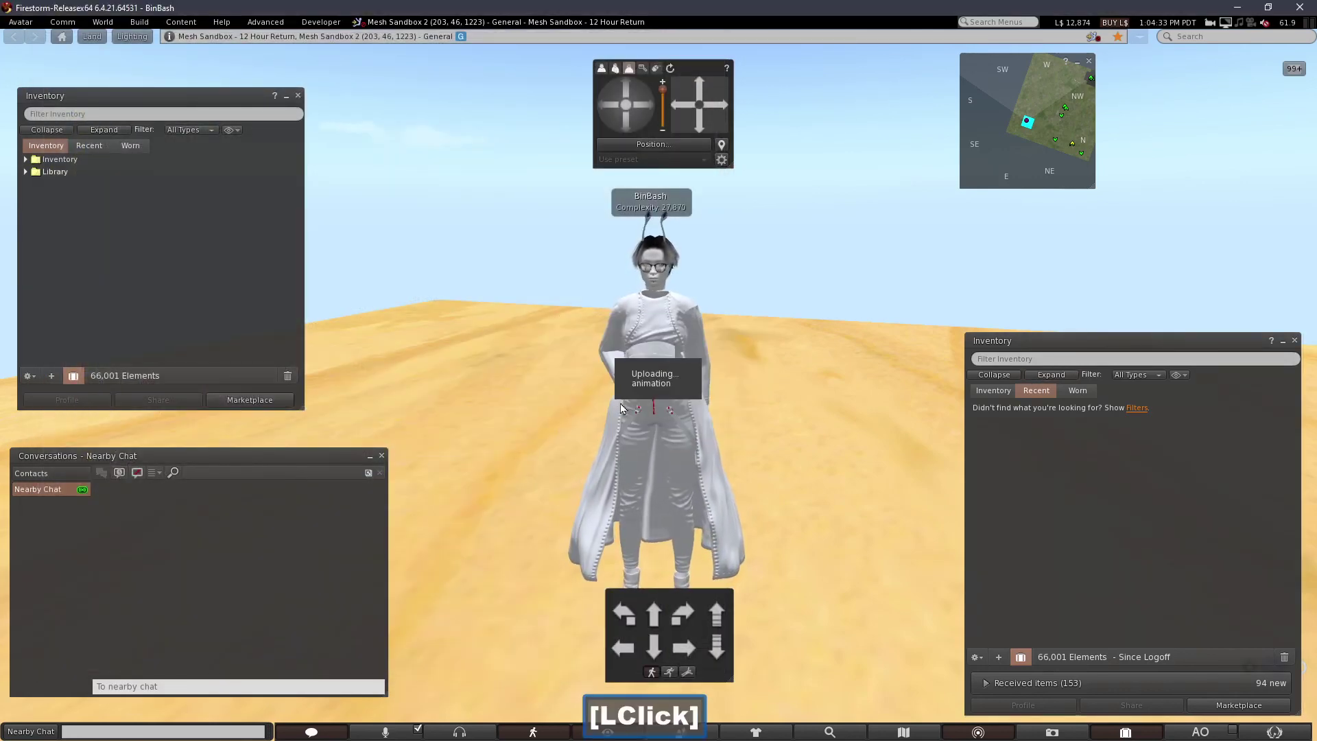
pyautogui.doubleClick(1024, 431)
pyautogui.click(1006, 276)
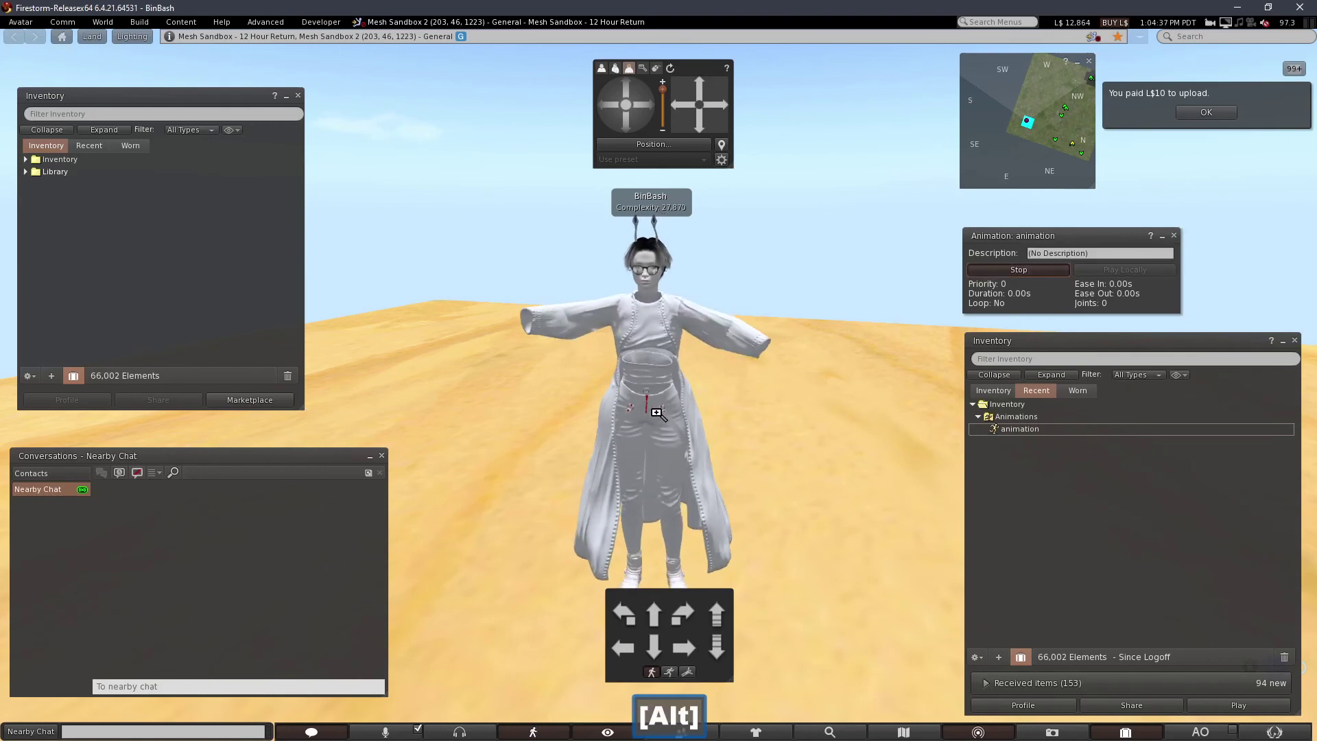